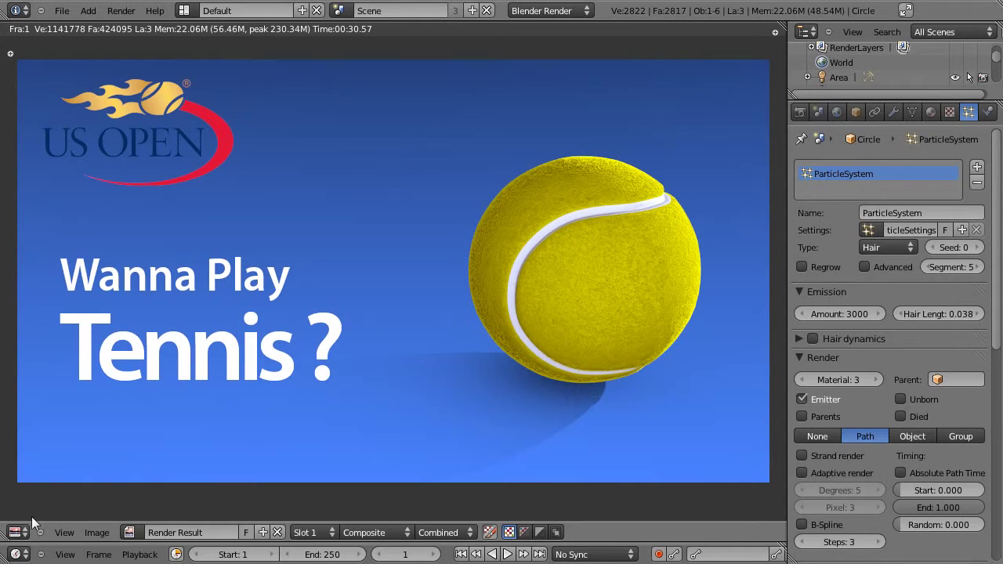
# - Return from the render to the 3D View and inspect the tennis ball and nearby objects
pyautogui.click(31, 521)
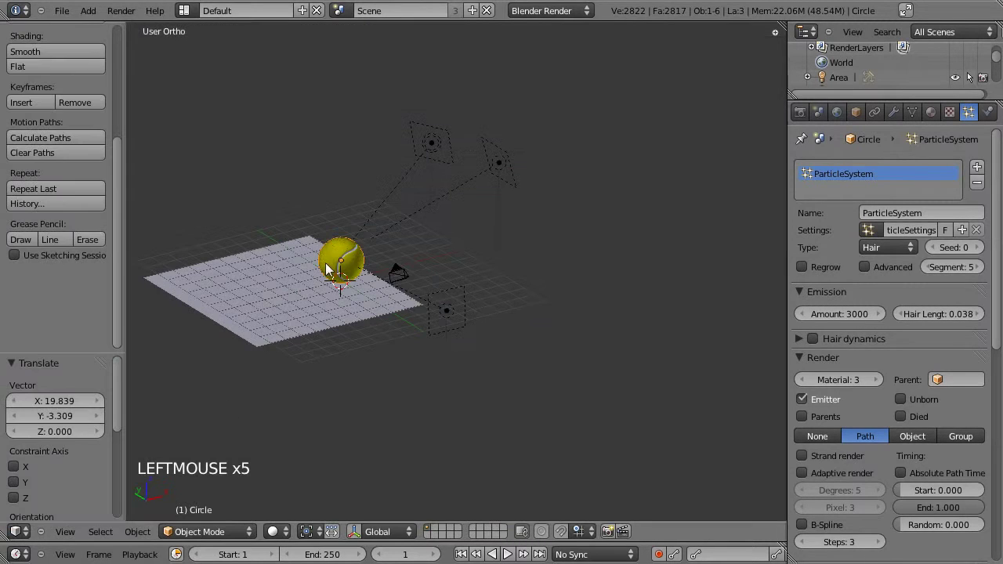
pyautogui.rightClick(341, 255)
pyautogui.rightClick(356, 258)
pyautogui.click(290, 381)
pyautogui.click(478, 386)
pyautogui.click(404, 398)
pyautogui.scroll(3)
pyautogui.click(335, 431)
pyautogui.scroll(-3)
pyautogui.scroll(-3)
pyautogui.click(462, 418)
# - Inspect the camera and ground plane, then show the blue blend-sky World settings
pyautogui.rightClick(360, 321)
pyautogui.rightClick(644, 255)
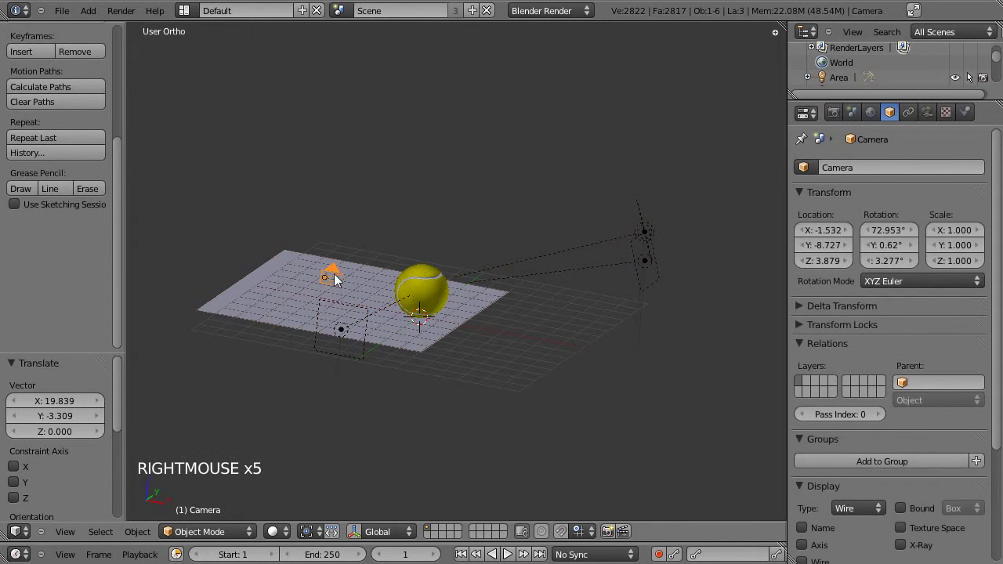
pyautogui.click(261, 397)
pyautogui.click(228, 405)
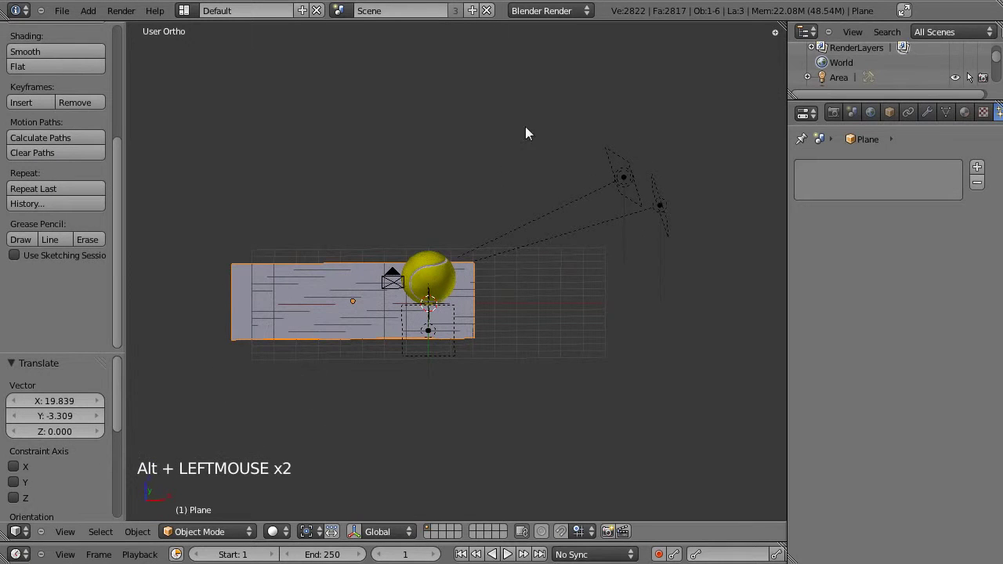
pyautogui.click(875, 116)
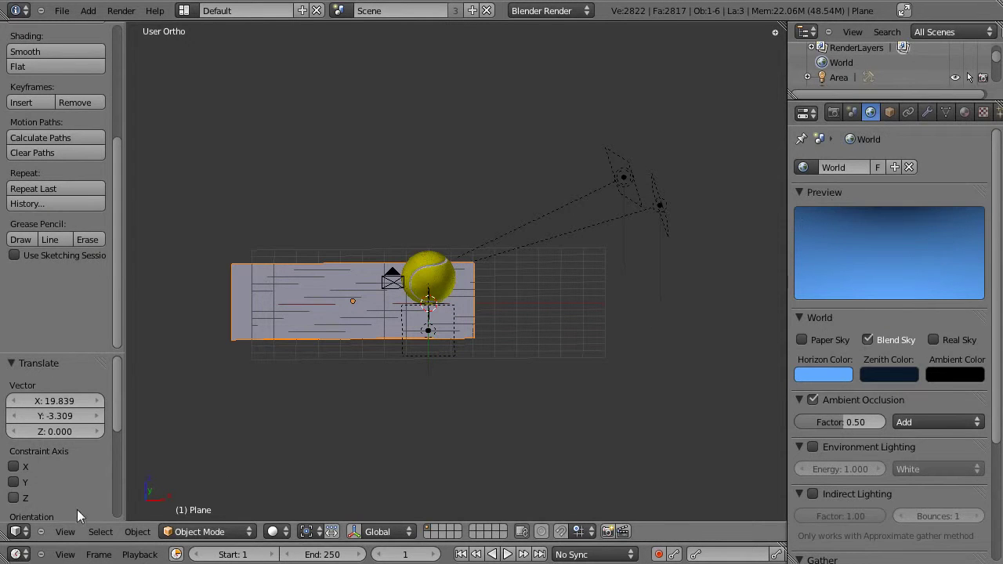
pyautogui.click(26, 538)
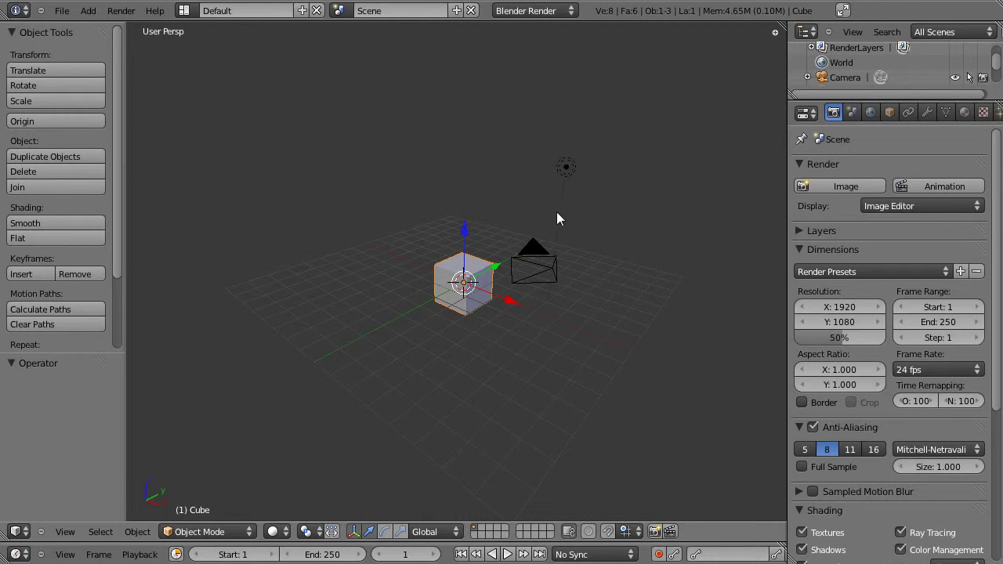
# - Delete the default lamp and cube, leaving only the camera in the scene
pyautogui.click(533, 346)
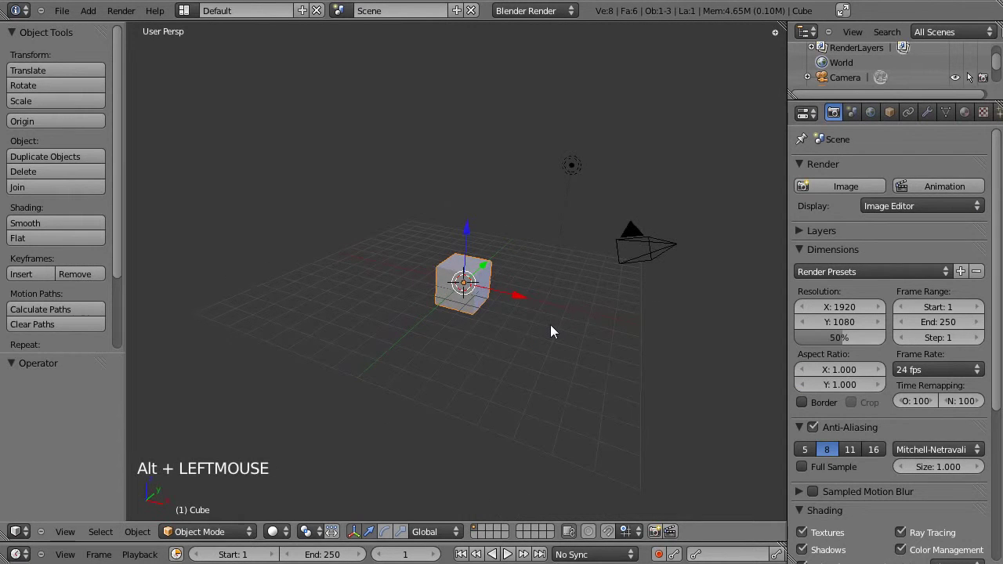
pyautogui.scroll(3)
pyautogui.scroll(-3)
pyautogui.rightClick(612, 142)
pyautogui.press('Delete')
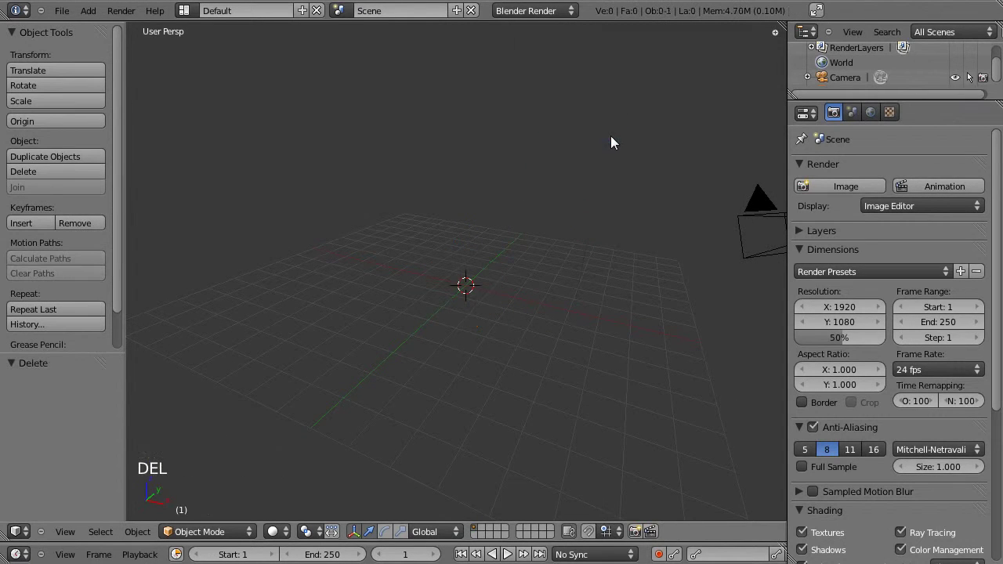
pyautogui.press('KP_7')
pyautogui.press('KP_5')
# - Zoom the empty viewport in, ready to add a new mesh shape
pyautogui.click(564, 350)
pyautogui.scroll(3)
pyautogui.scroll(3)
# - Add an 8-vertex circle at the origin, enter Edit Mode and start rotating it 90° about X
pyautogui.press('shift+a')
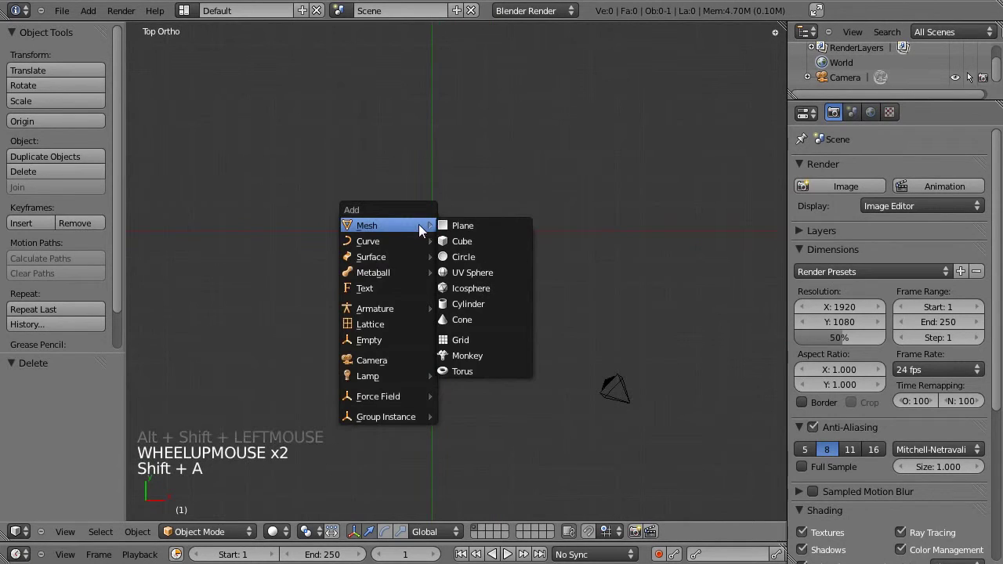
pyautogui.click(63, 408)
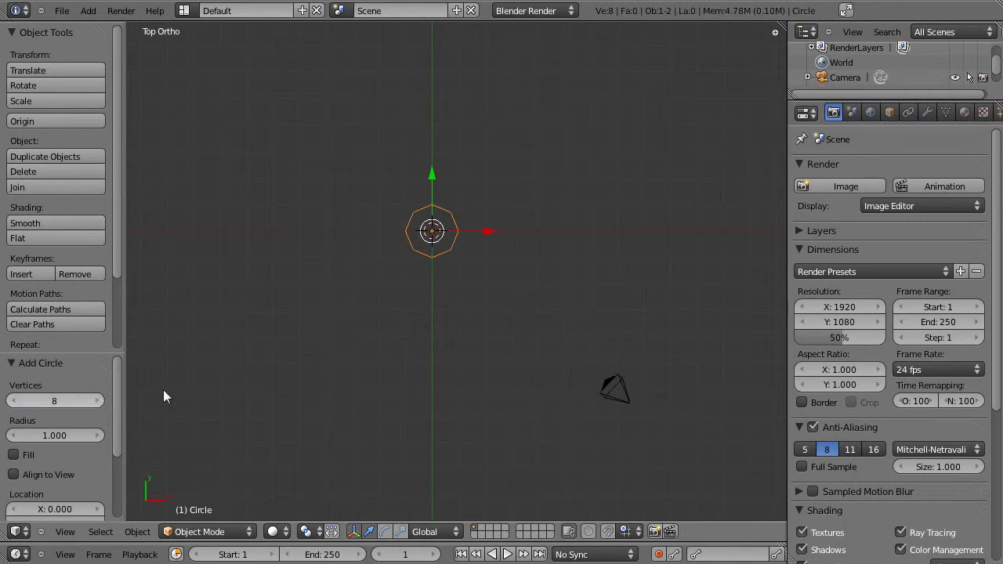
pyautogui.press('ctrl+space')
pyautogui.scroll(3)
pyautogui.press('Tab')
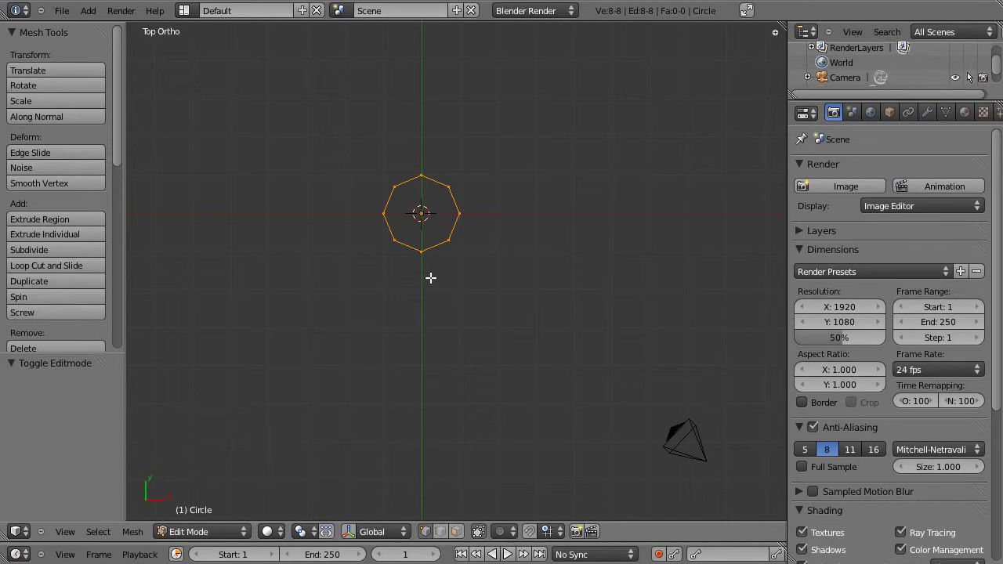
pyautogui.press('r')
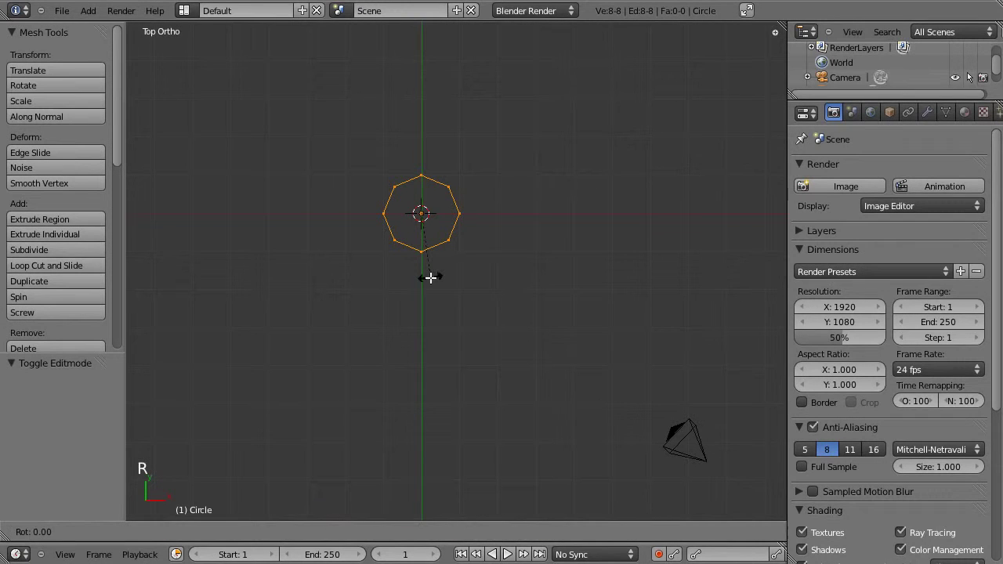
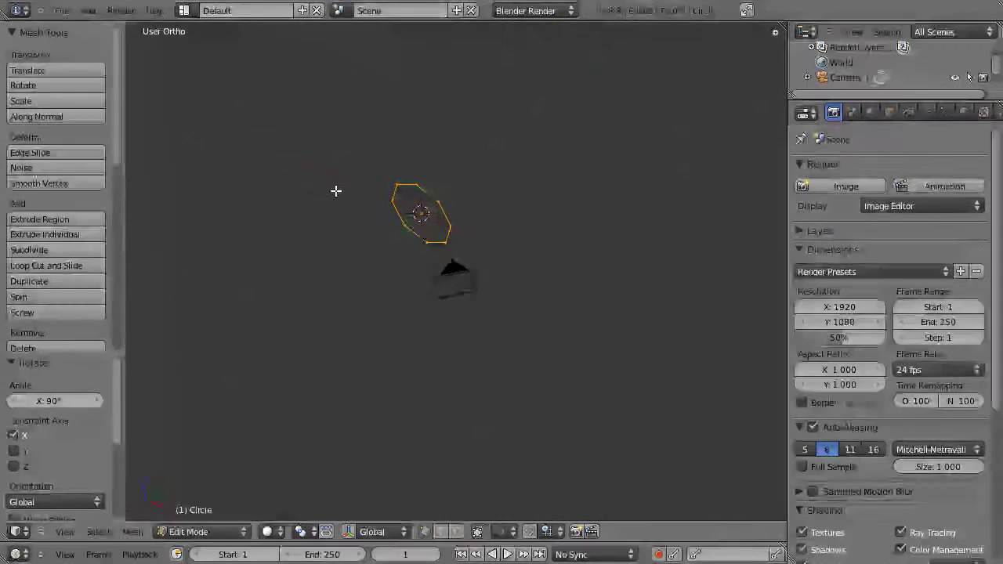
# - Spin the upright circle 180 degrees around its centre and adjust the step count into a rough sphere
pyautogui.press('KP_7')
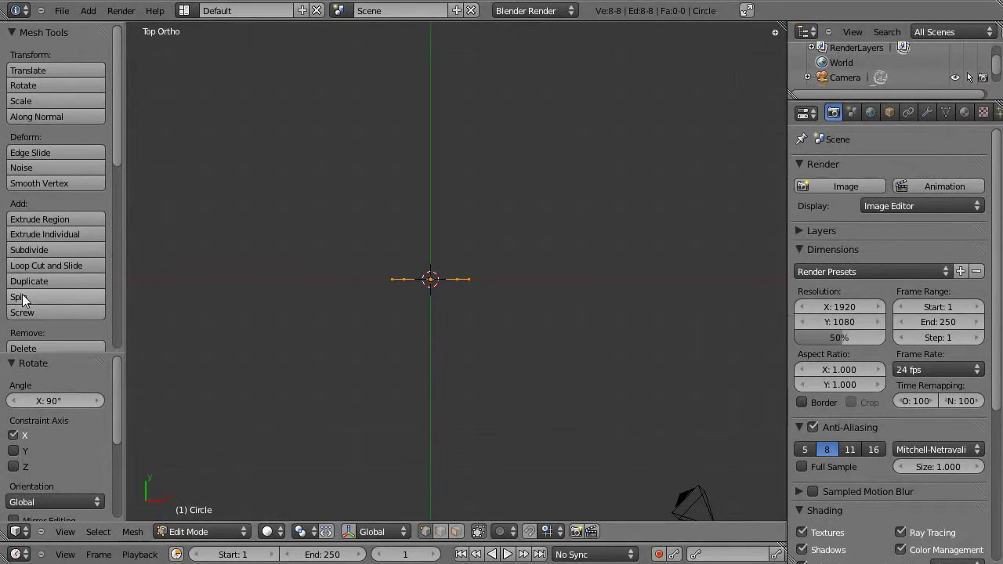
pyautogui.click(34, 303)
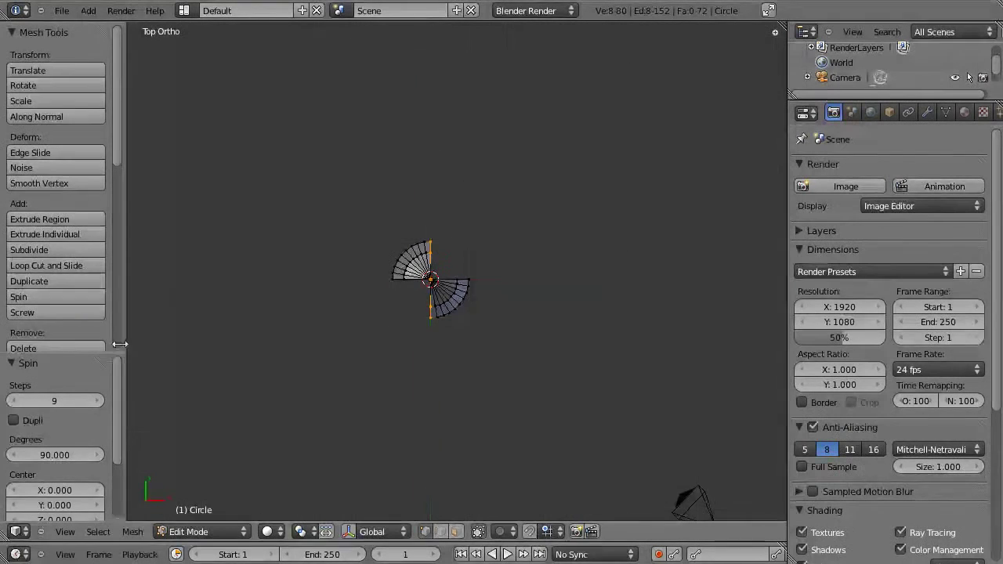
pyautogui.scroll(3)
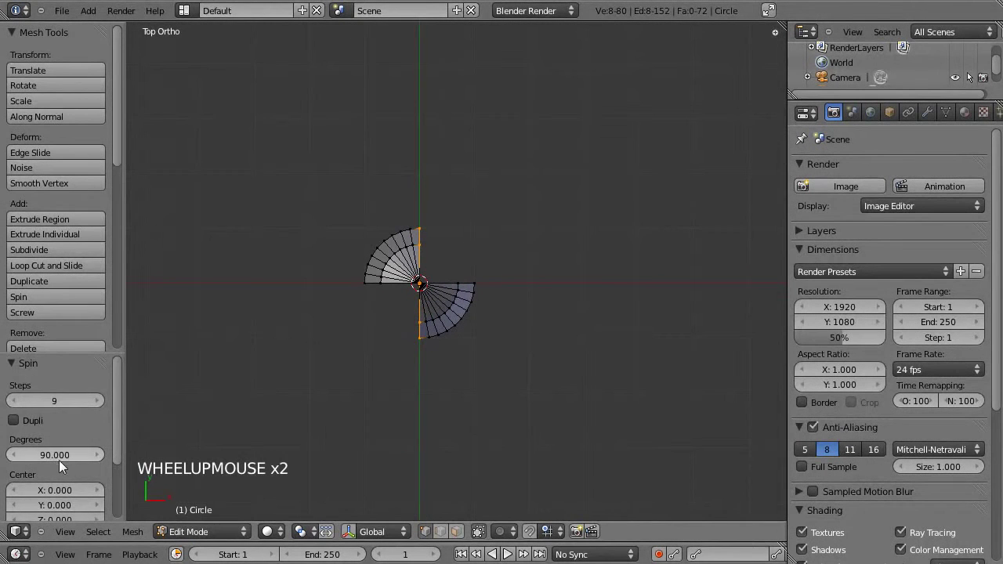
pyautogui.click(57, 463)
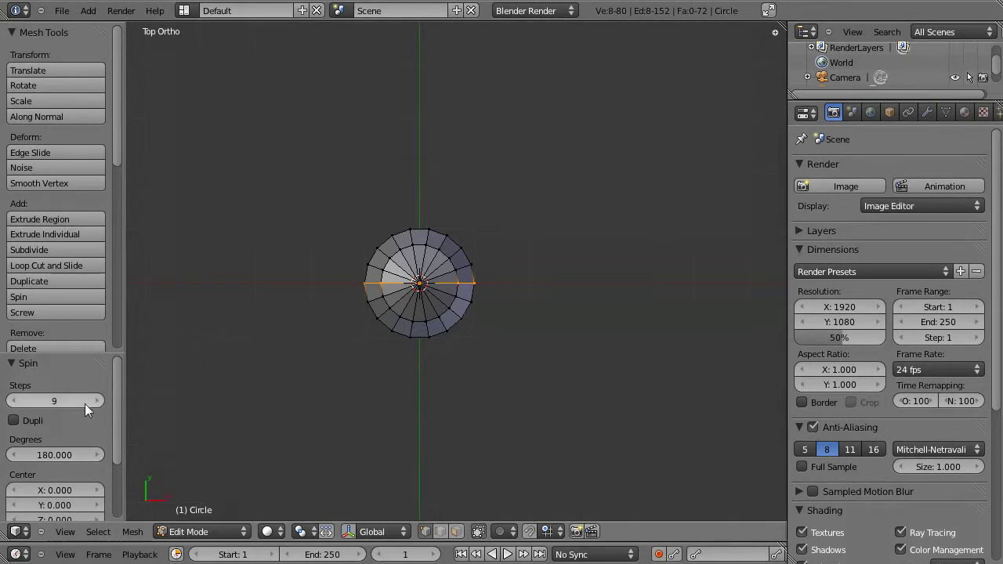
pyautogui.click(69, 402)
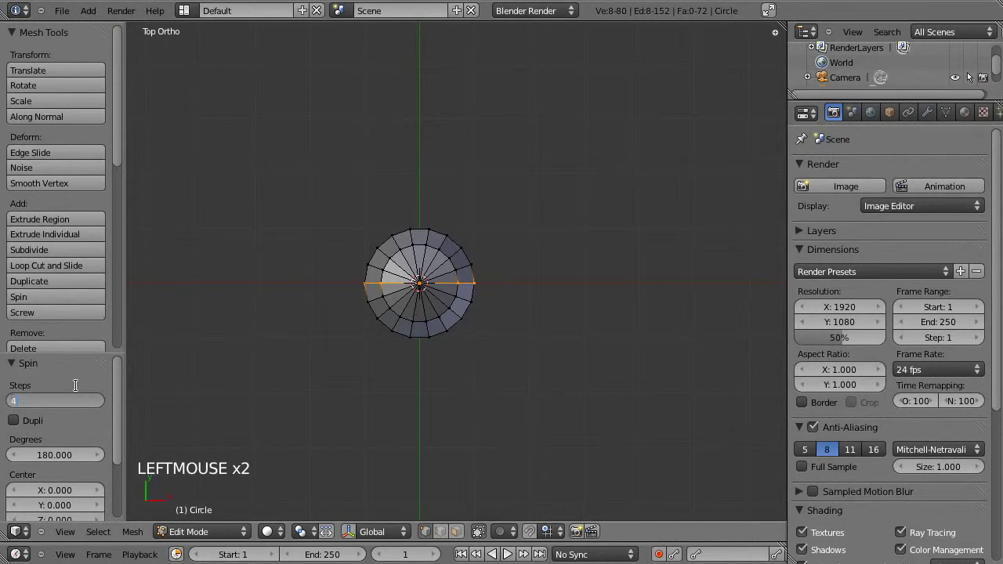
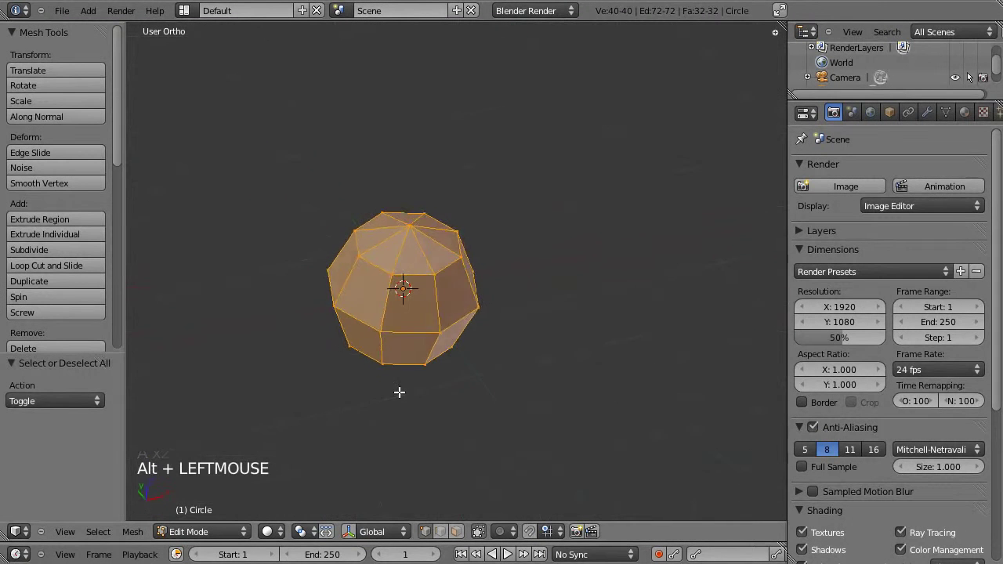
# - Remove doubles on the spun sphere and switch to the front view
pyautogui.scroll(3)
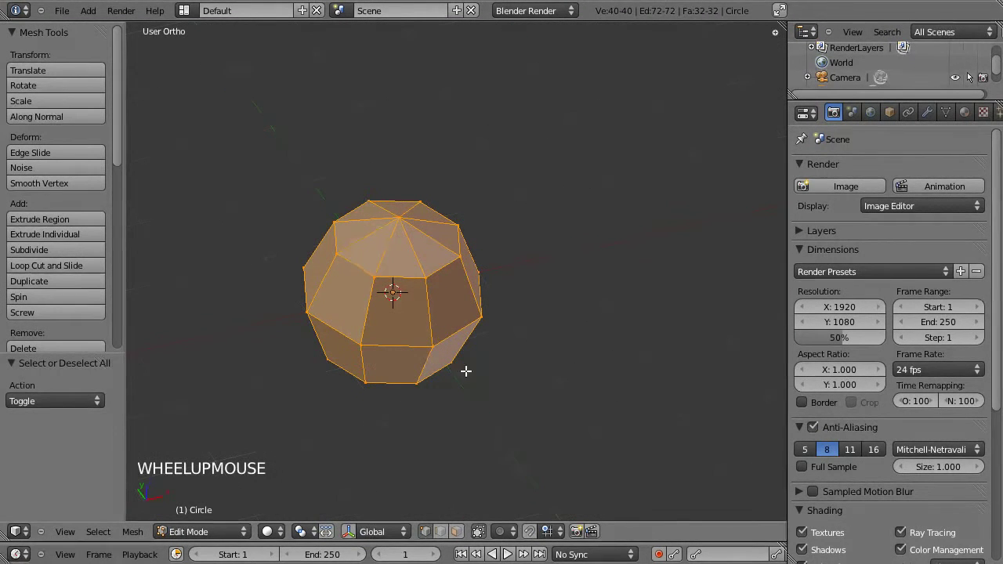
pyautogui.press('w')
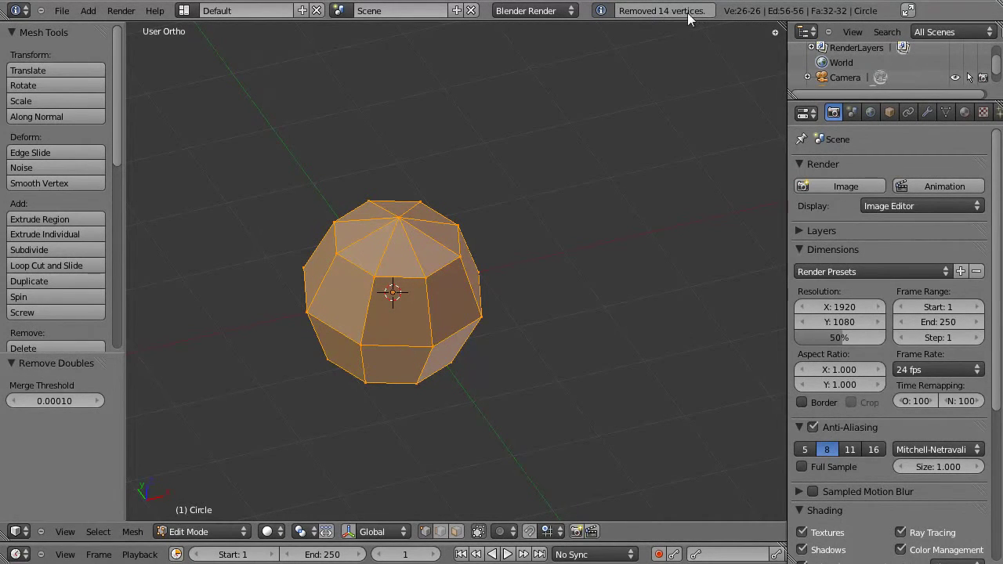
pyautogui.press('Tab')
pyautogui.click(414, 405)
pyautogui.press('KP_1')
# - Box-select the left half's vertices in wireframe, delete them and leave Edit Mode with a half-shell
pyautogui.click(391, 381)
pyautogui.press('Tab')
pyautogui.press('a')
pyautogui.press('z')
pyautogui.press('b')
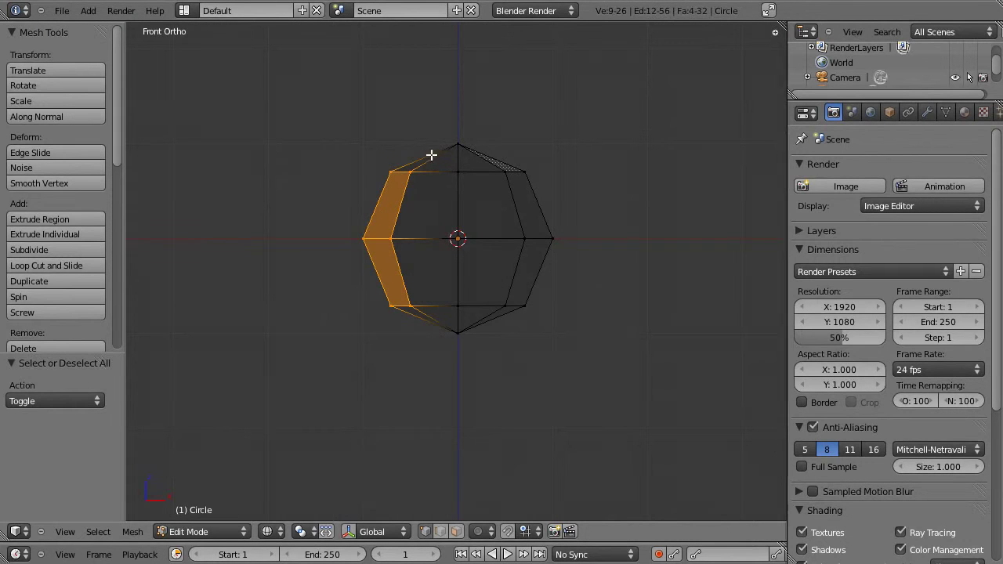
pyautogui.press('Delete')
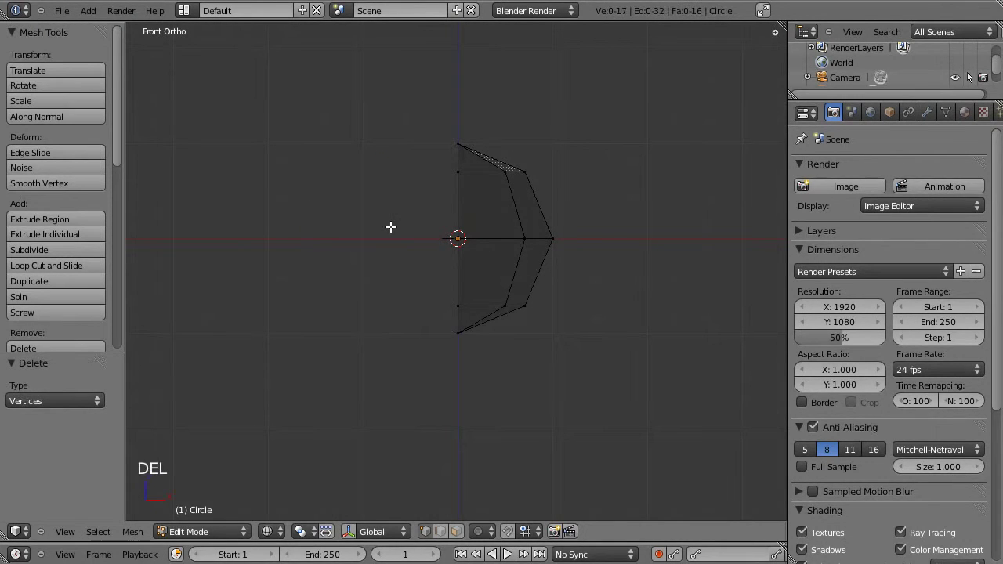
pyautogui.press('Tab')
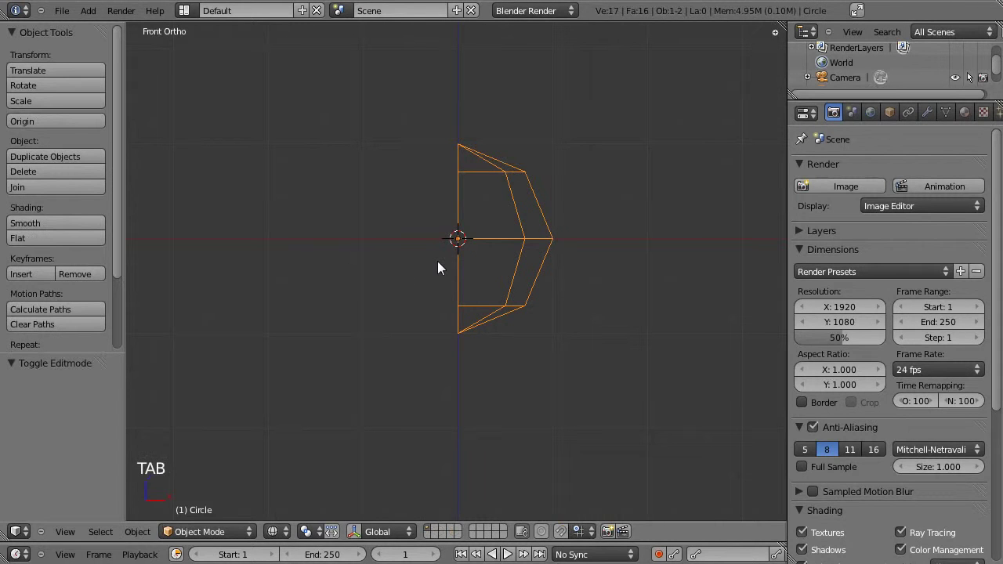
# - Duplicate the half-shell, mirror it across X and rotate the copy 90° around X to close the ball
pyautogui.press('shift+d')
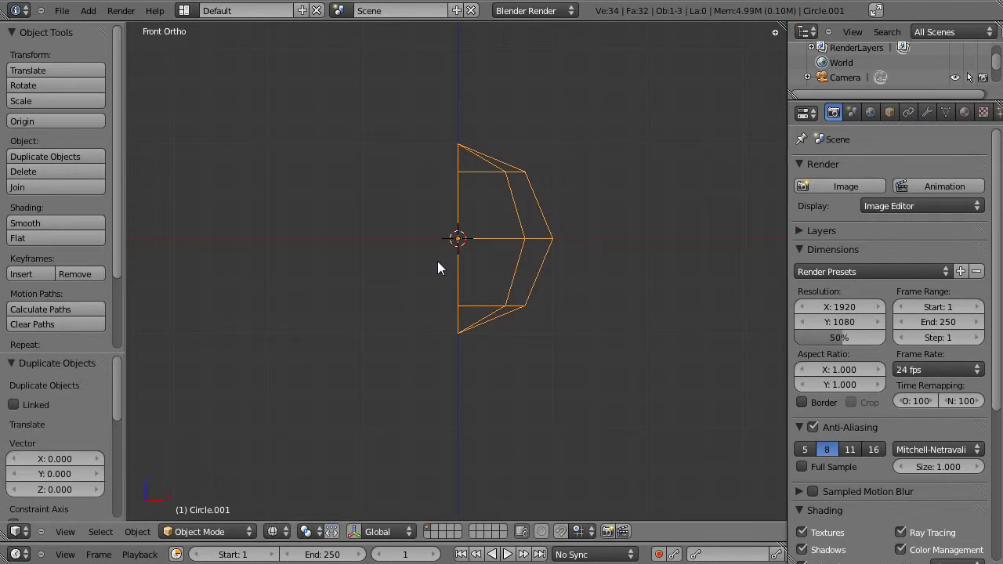
pyautogui.press('s')
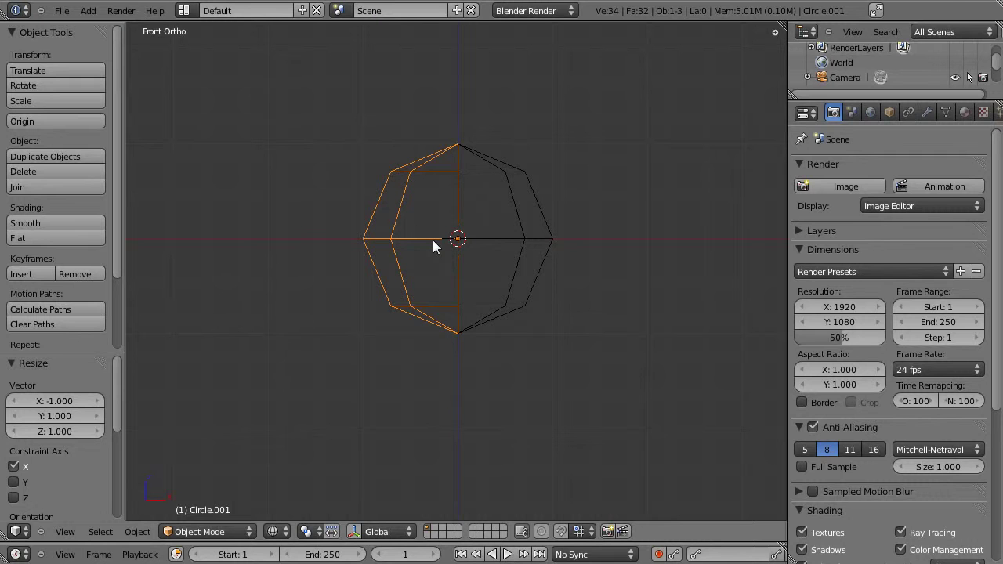
pyautogui.press('r')
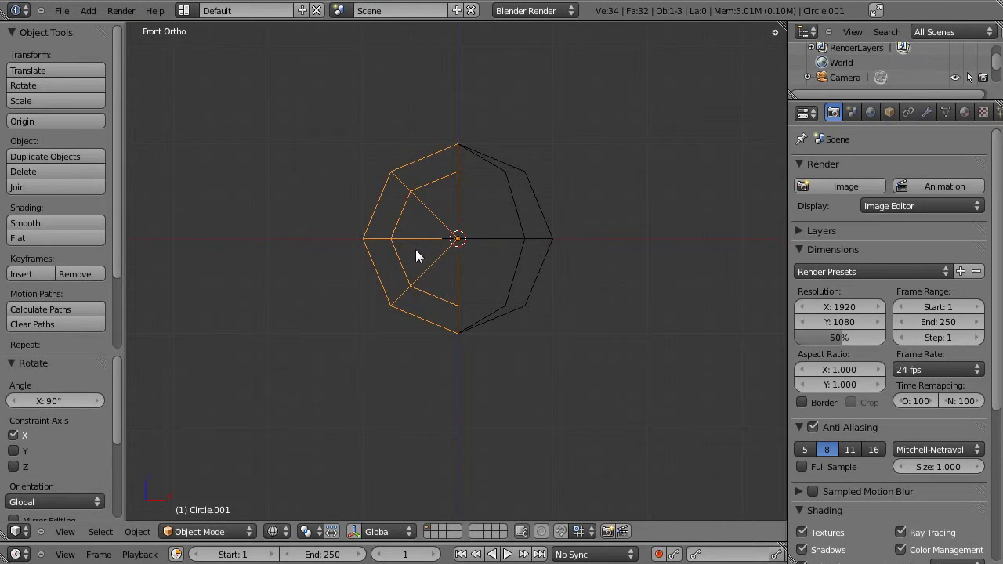
pyautogui.press('z')
pyautogui.click(533, 221)
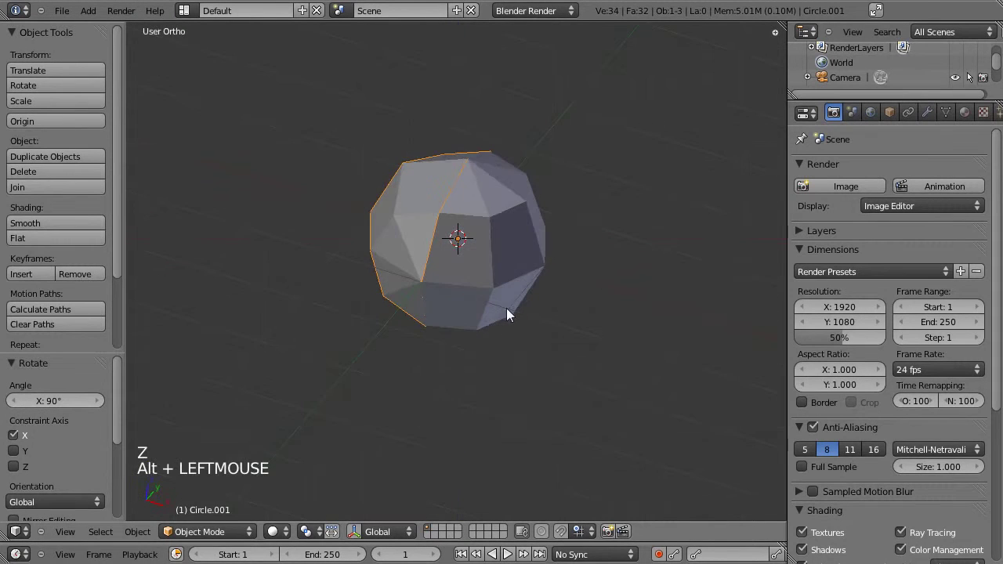
# - Select both halves of the ball with Circle as the active object
pyautogui.rightClick(484, 238)
pyautogui.rightClick(431, 210)
pyautogui.rightClick(429, 203)
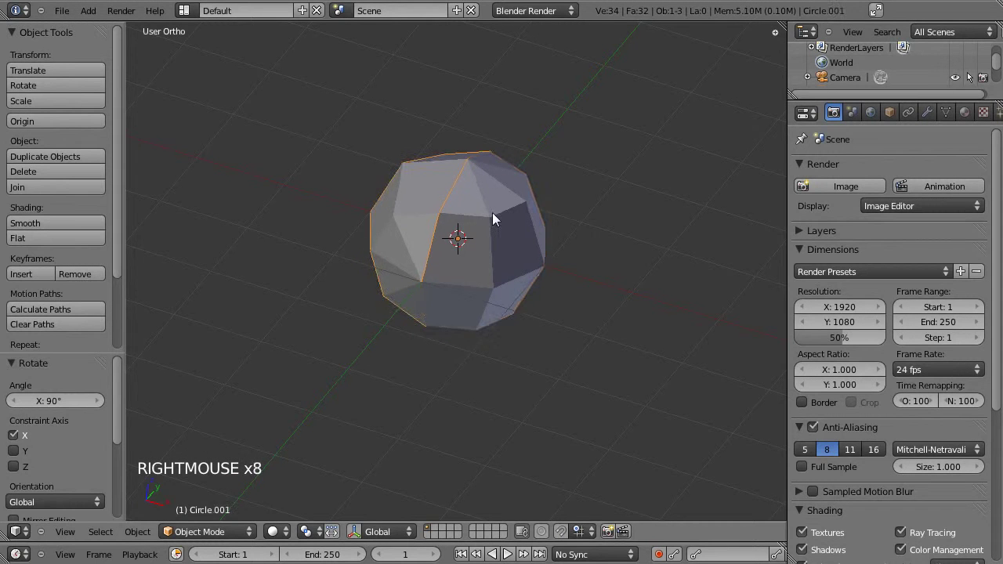
pyautogui.rightClick(441, 209)
pyautogui.rightClick(491, 218)
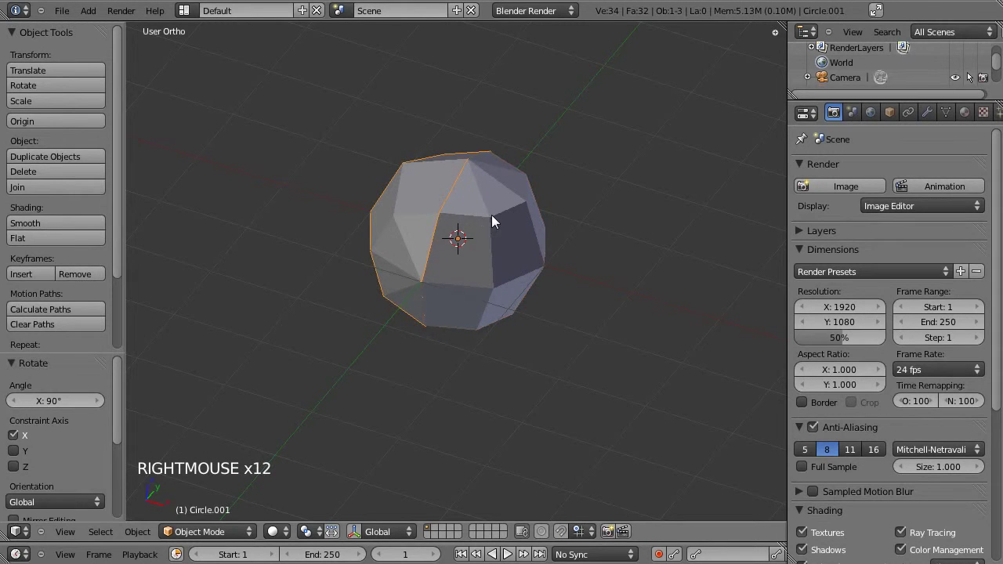
pyautogui.rightClick(497, 220)
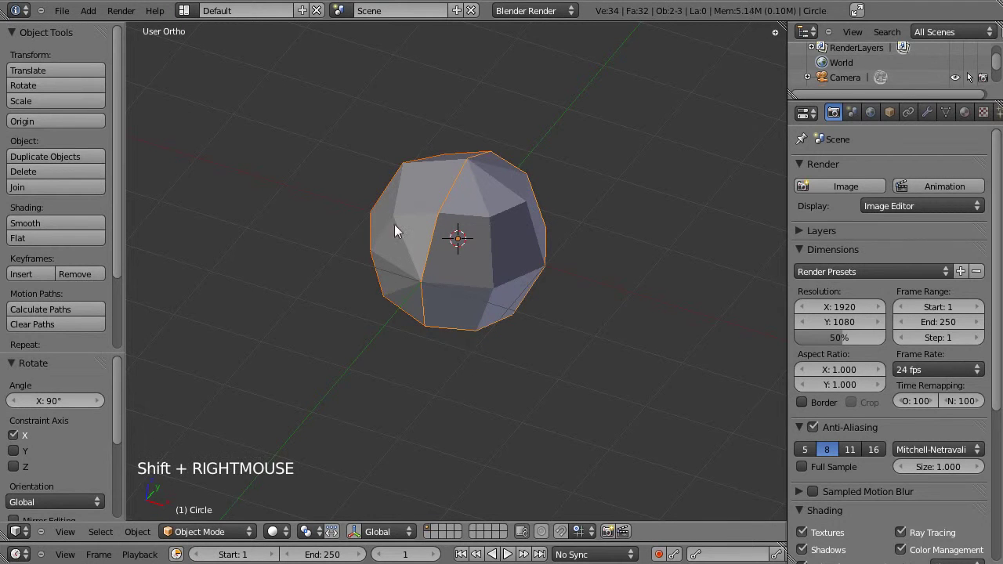
# - Join the two halves into one Circle mesh and remove doubled vertices
pyautogui.press('ctrl+j')
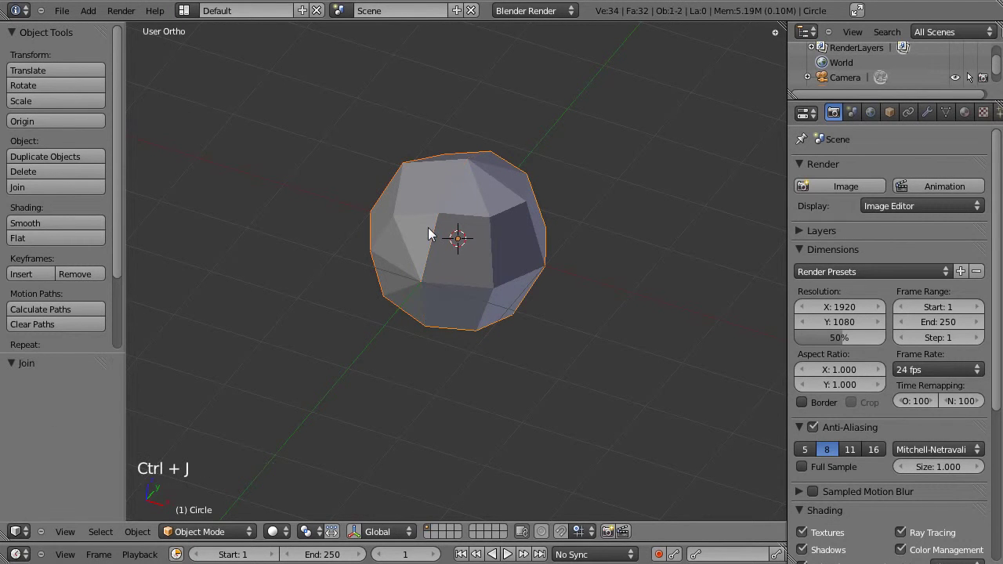
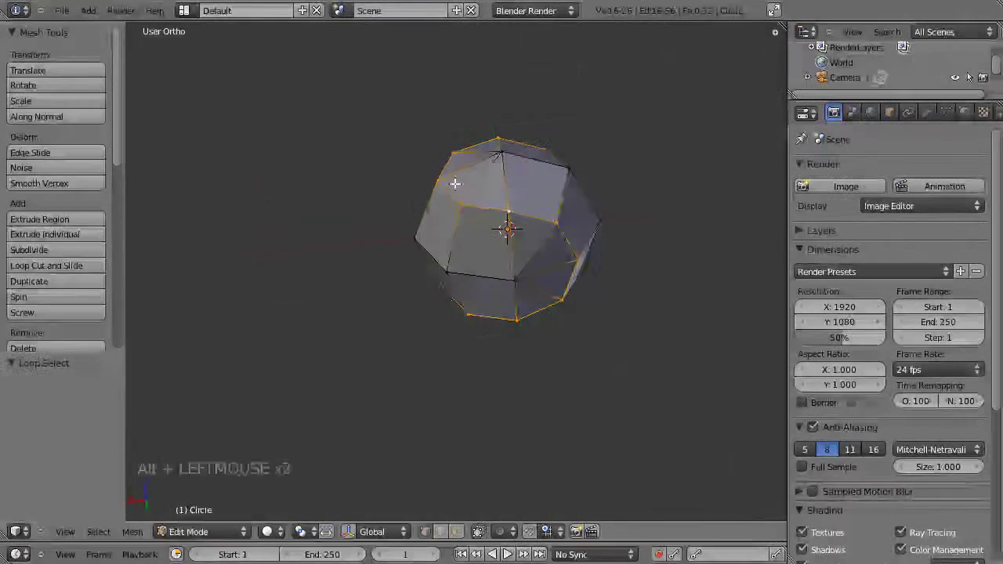
pyautogui.press('ctrl+r')
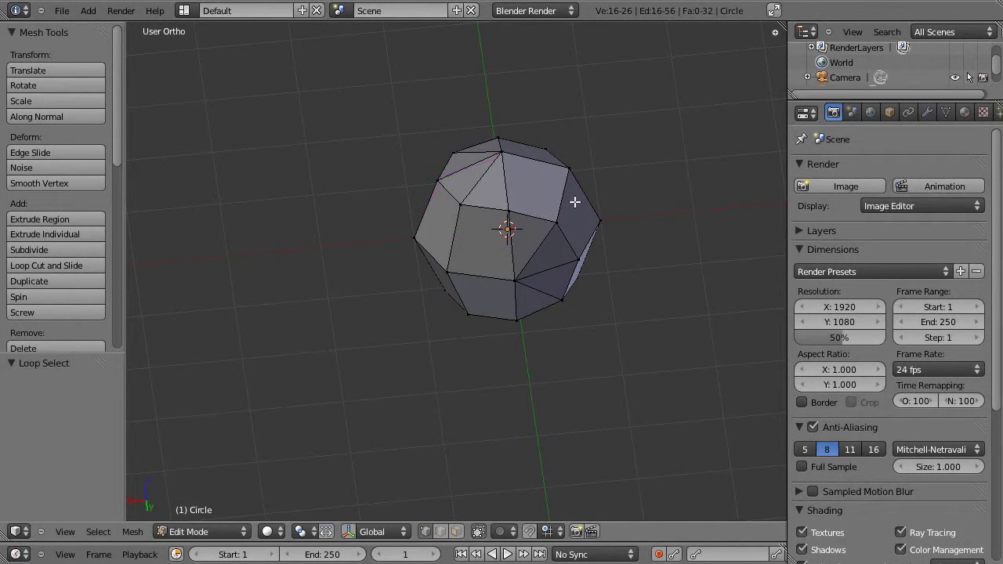
pyautogui.press('Tab')
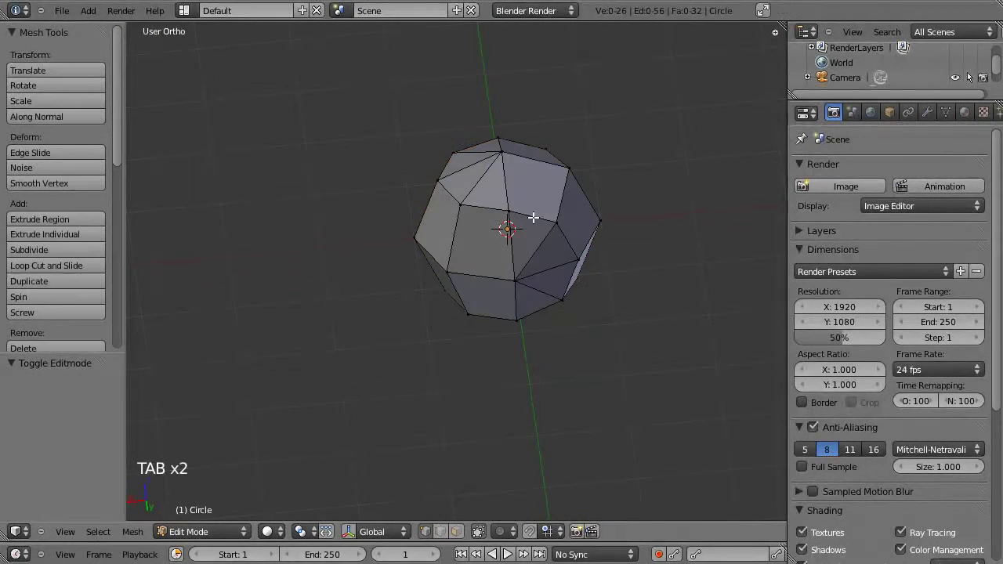
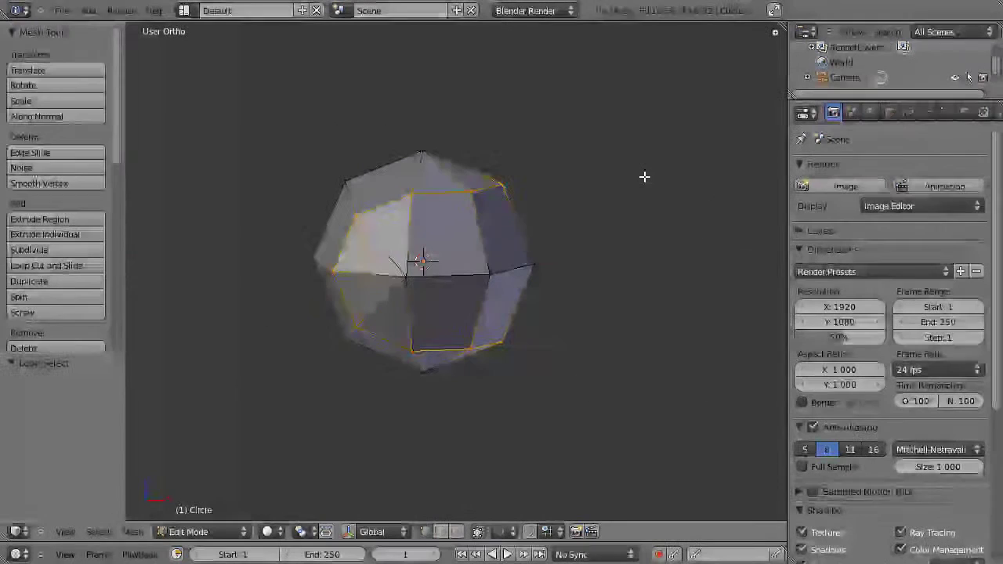
pyautogui.press('Tab')
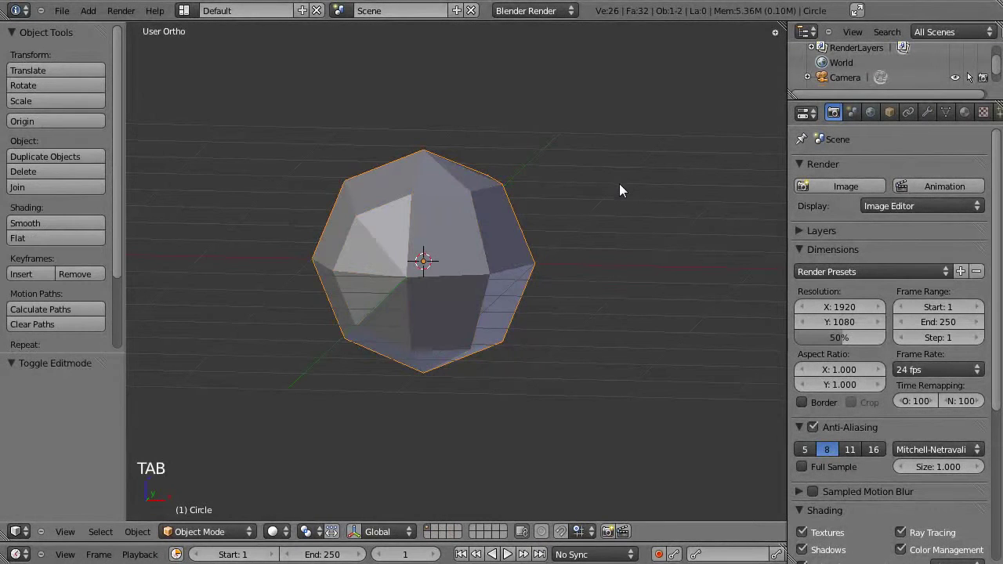
# - Add a Subdivision Surface modifier and apply it, giving a 114-vertex sphere
pyautogui.click(929, 120)
pyautogui.click(857, 192)
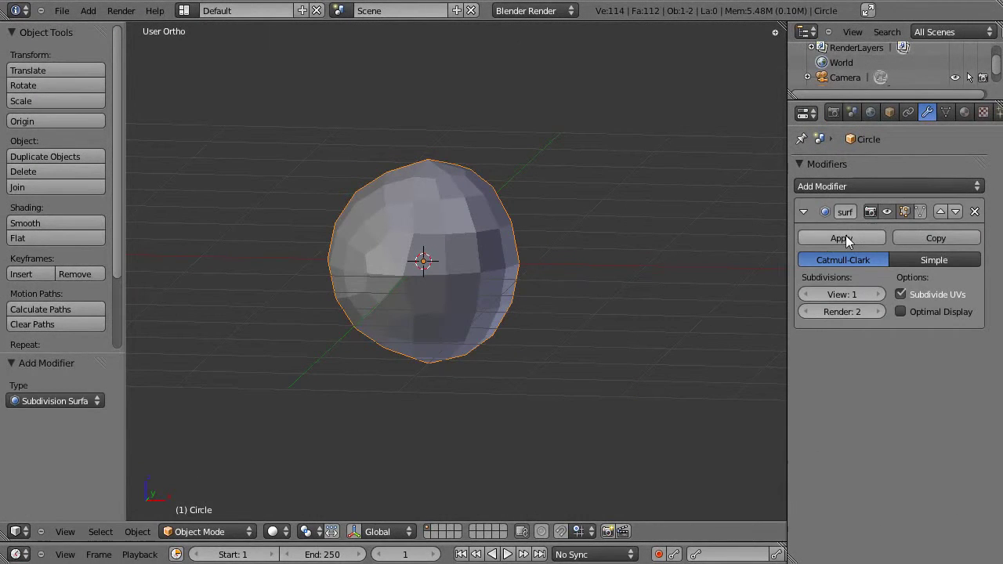
pyautogui.click(849, 240)
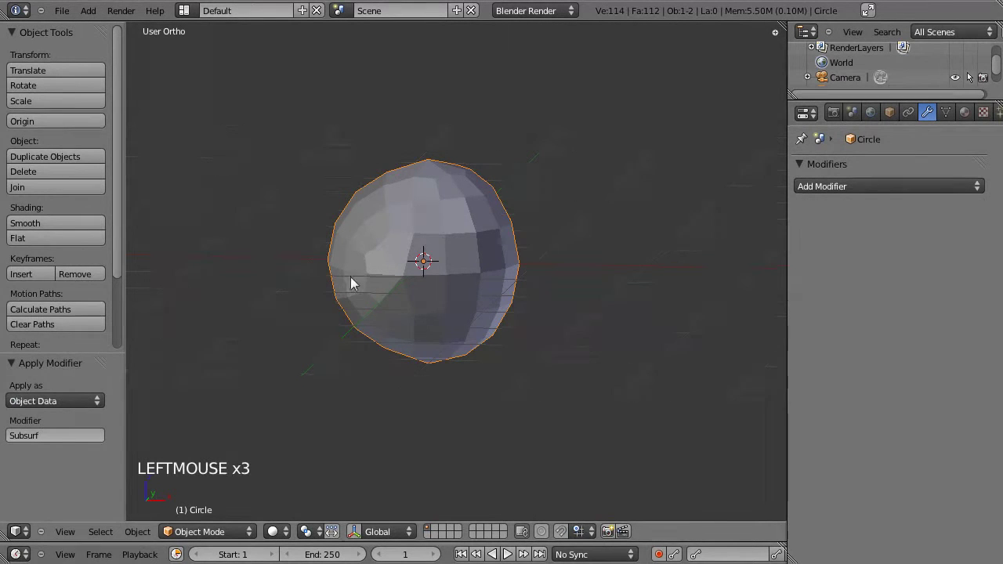
# - Select all vertices and use To Sphere at factor 1.0 to round the mesh into a true sphere
pyautogui.press('a')
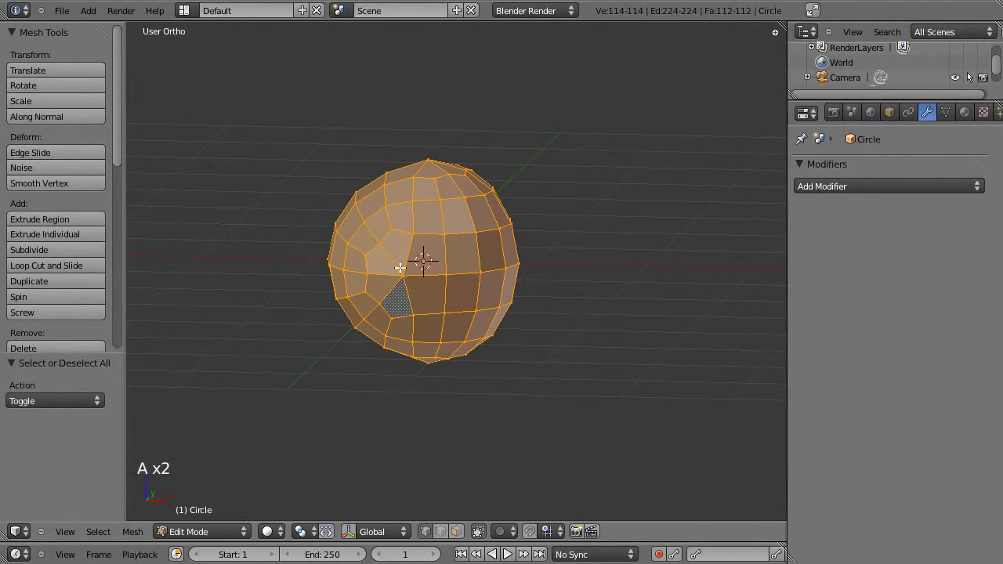
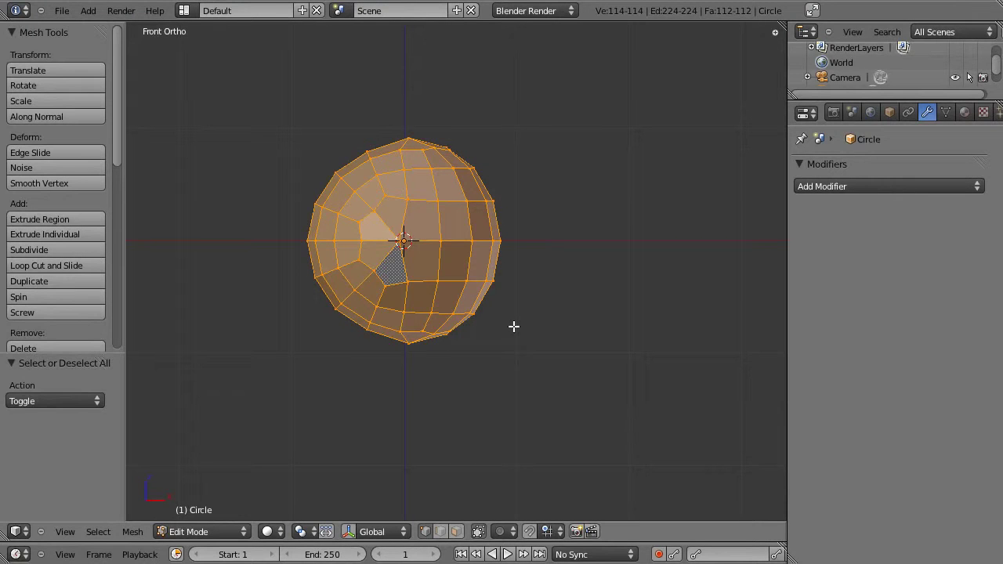
pyautogui.press('shift+alt+s')
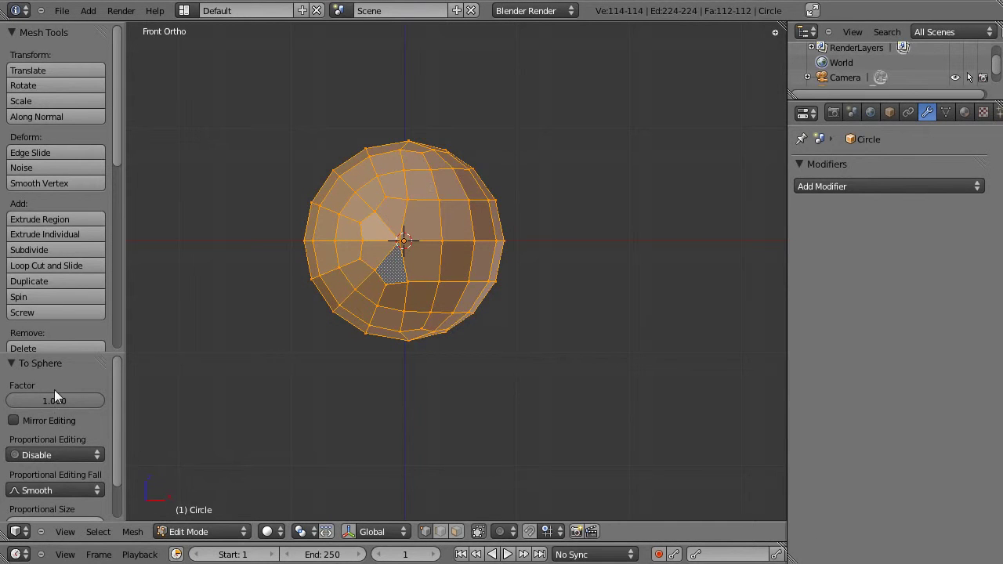
pyautogui.click(121, 393)
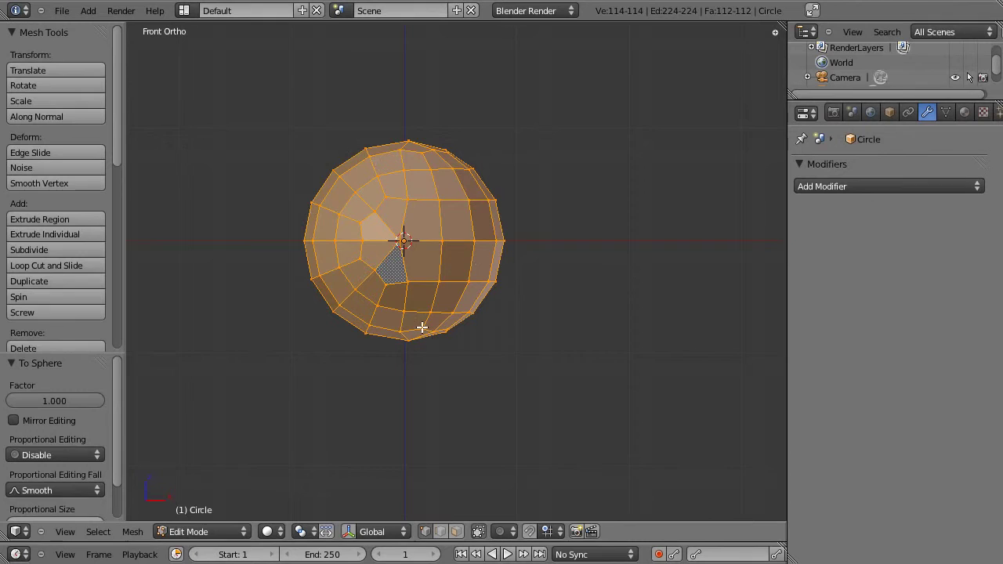
# - Toggle Edit Mode and try the command search for sphere-related tools
pyautogui.press('Tab')
pyautogui.press('Tab')
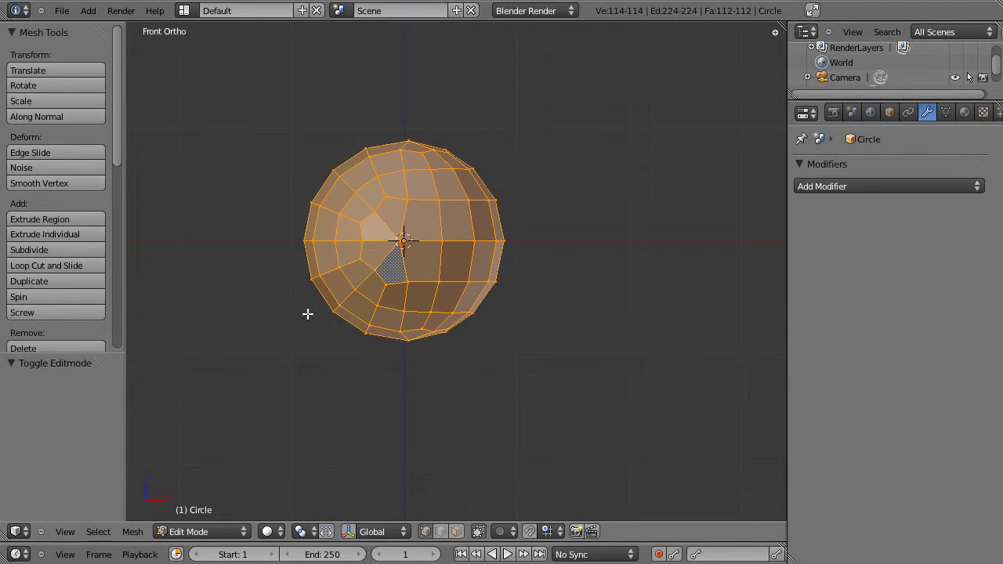
pyautogui.press('space')
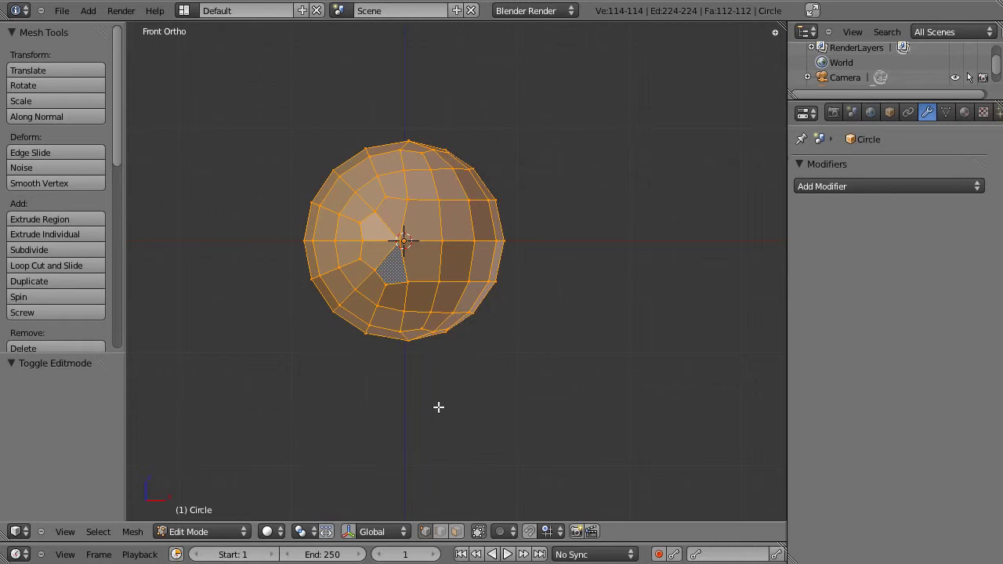
pyautogui.press('space')
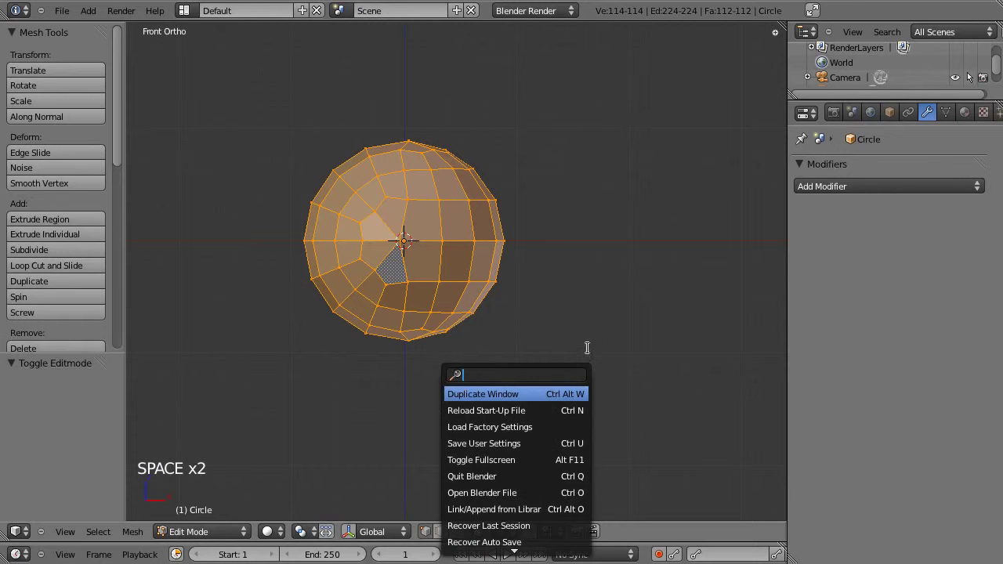
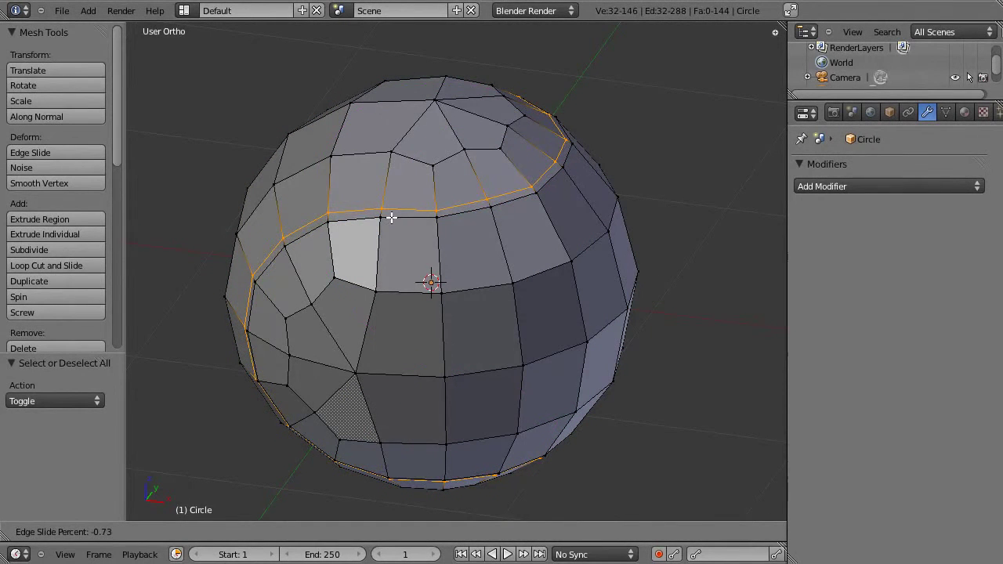
# - Loop Cut and Slide a parallel edge loop beside the seam to form the tennis-ball groove
pyautogui.press('ctrl+r')
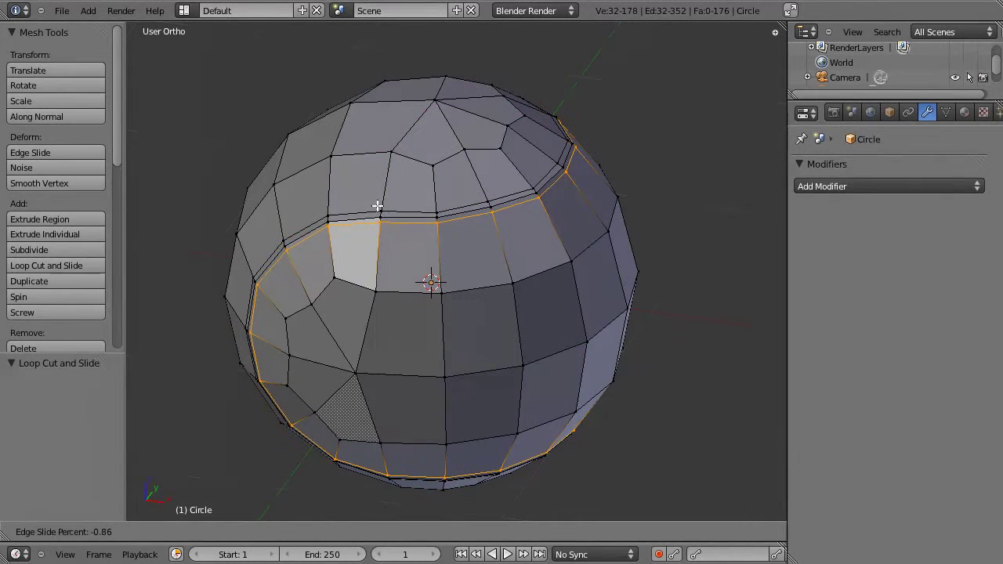
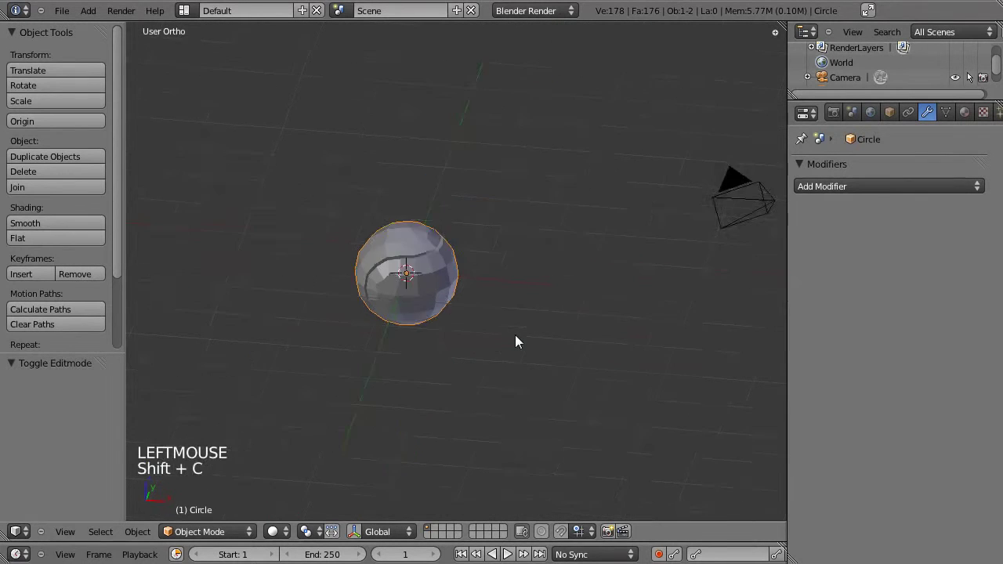
# - Add a Subdivision Surface modifier at View level 2 and apply it, giving a smooth 2818-vertex grooved ball
pyautogui.scroll(3)
pyautogui.click(413, 361)
pyautogui.scroll(3)
pyautogui.scroll(3)
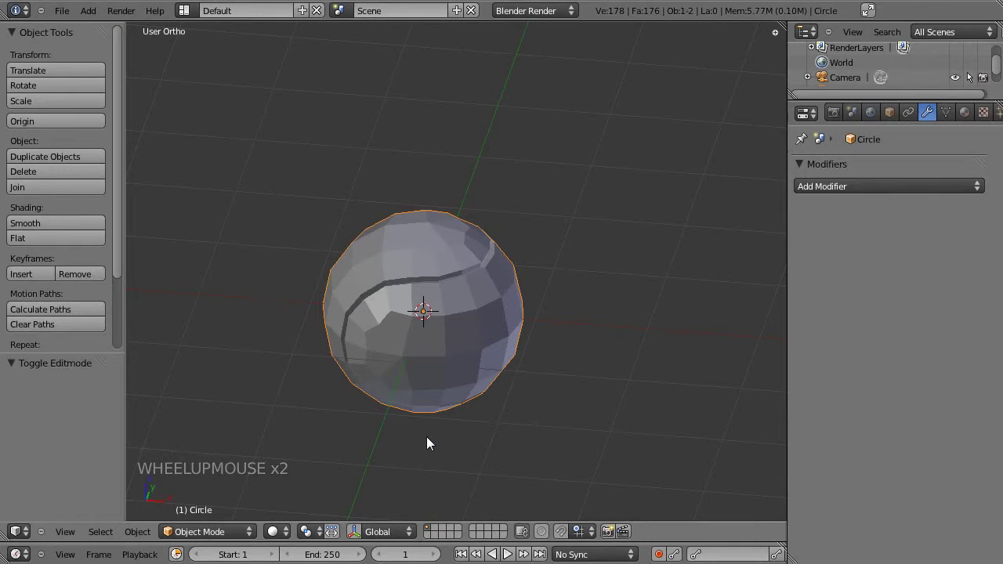
pyautogui.click(426, 442)
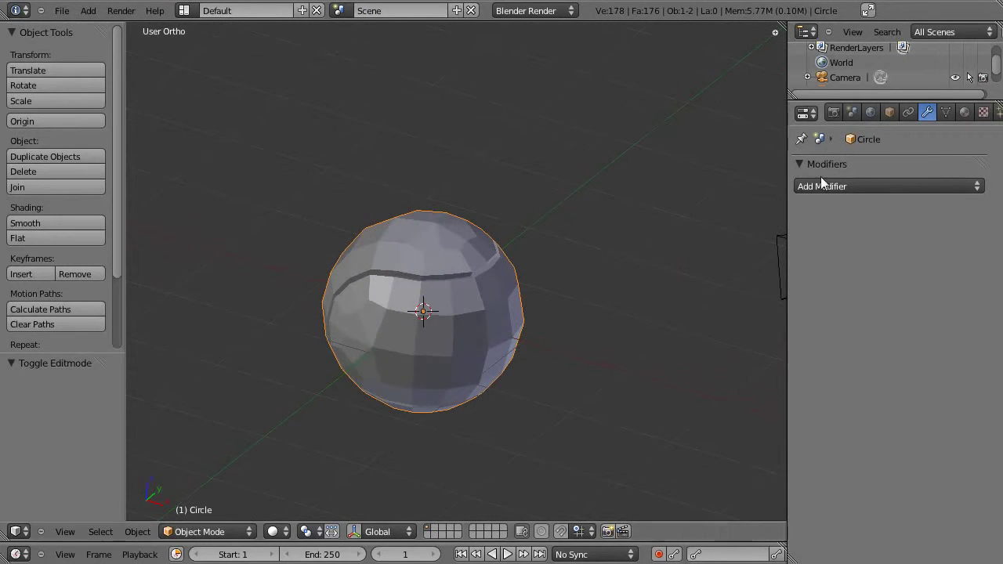
pyautogui.click(844, 189)
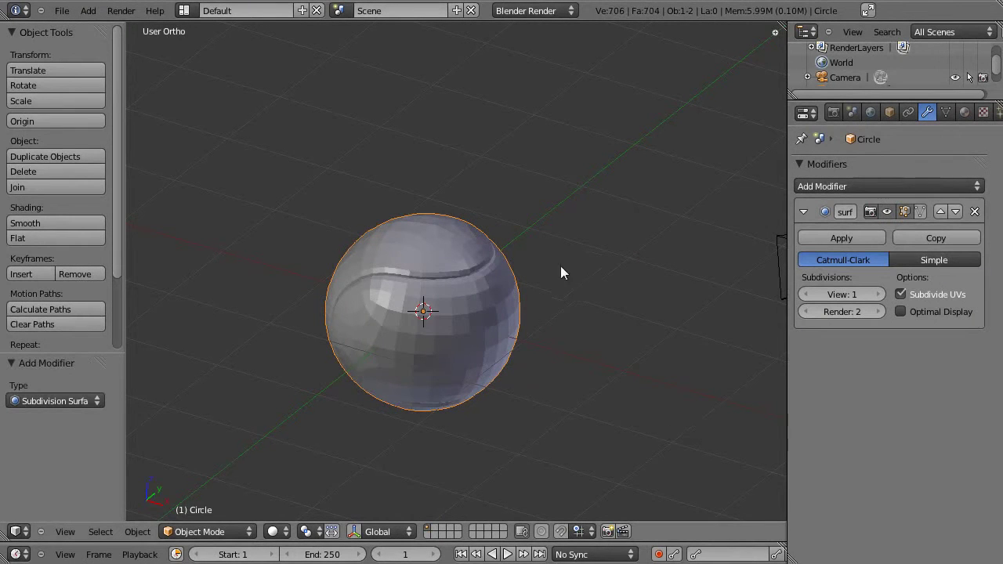
pyautogui.click(883, 300)
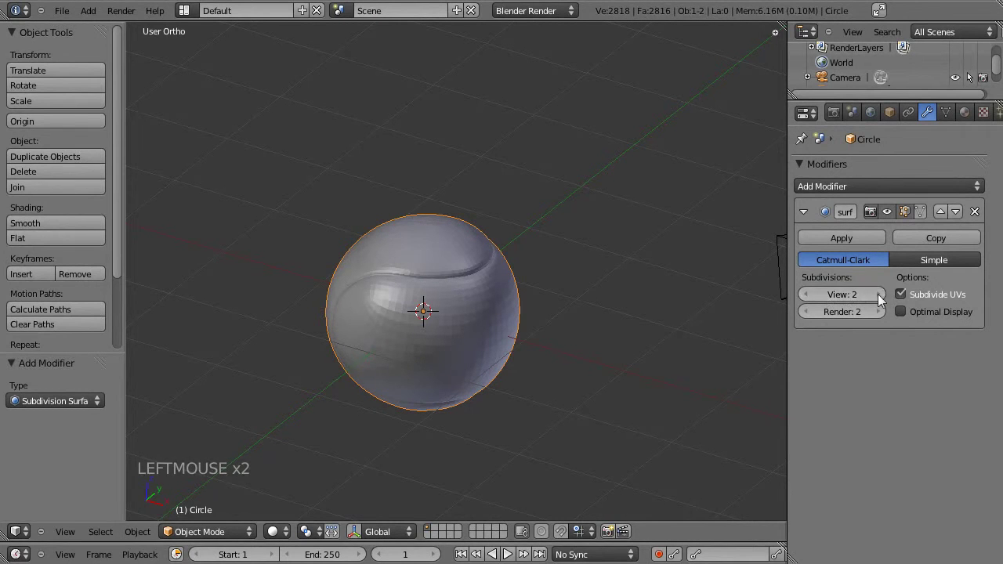
pyautogui.click(452, 403)
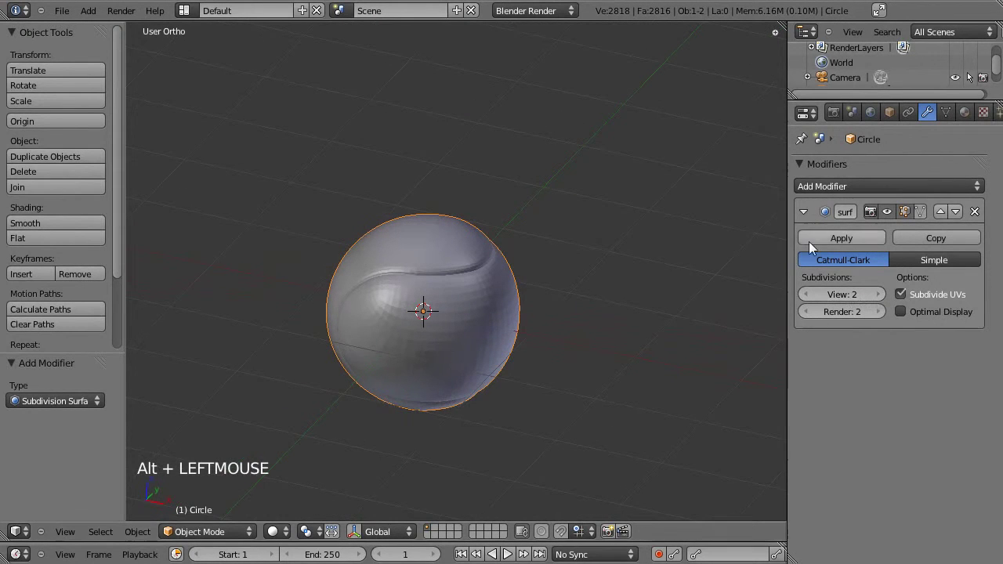
pyautogui.click(819, 245)
# - View the smoothed ball from the front and zoom in on the seam
pyautogui.press('KP_1')
pyautogui.click(480, 374)
pyautogui.scroll(3)
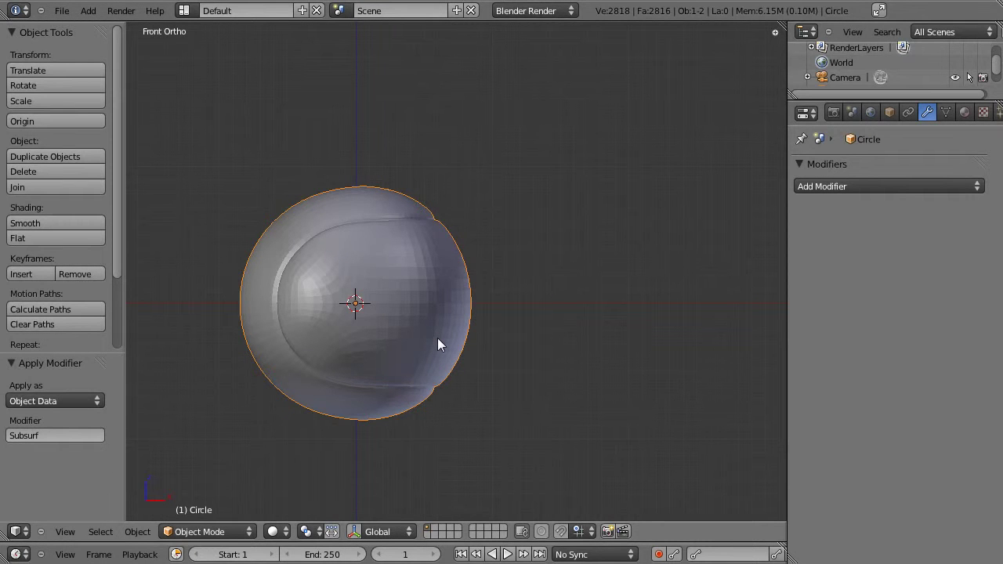
# - Round the whole 2818-vertex mesh fully into a sphere with To Sphere, then clear the selection
pyautogui.press('Tab')
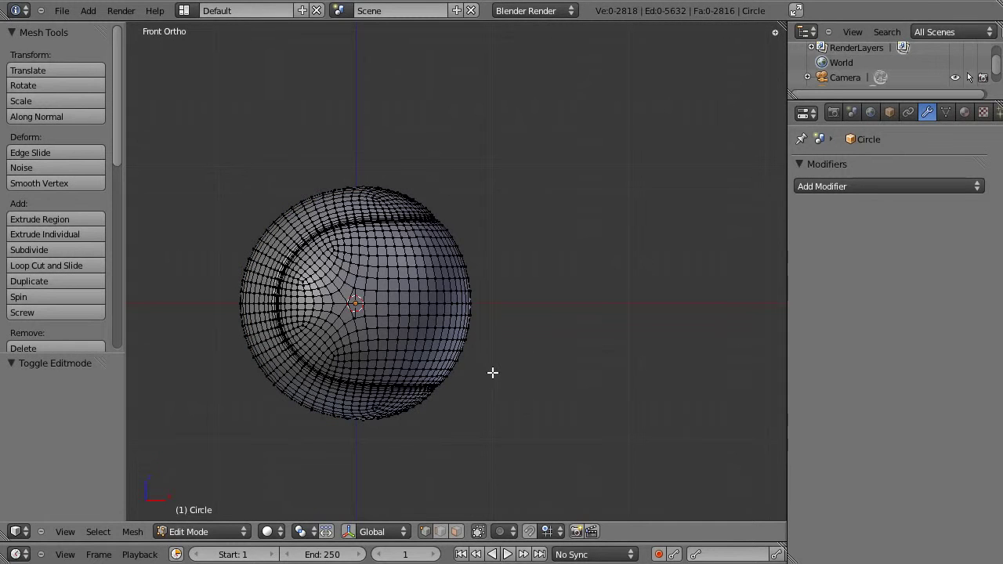
pyautogui.press('a')
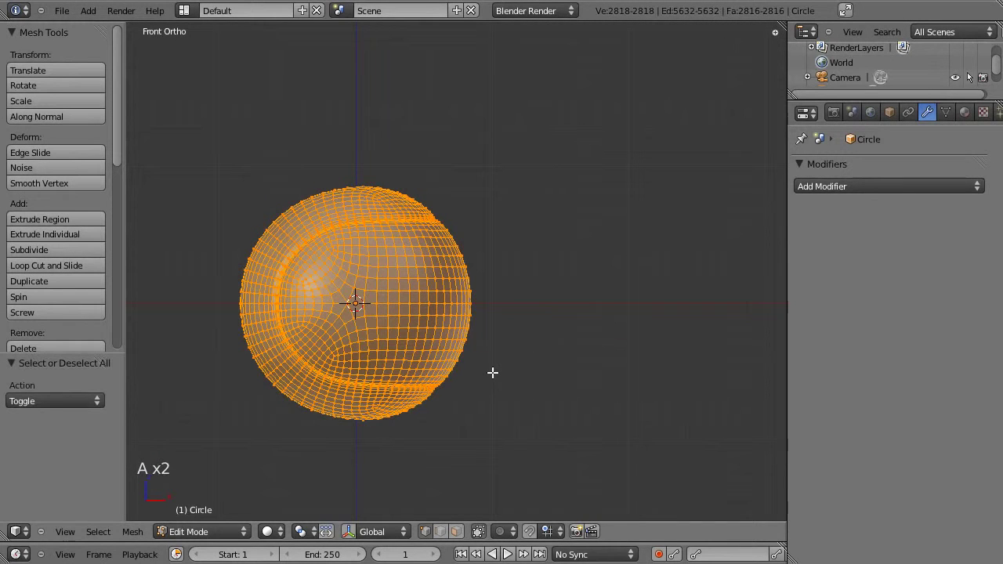
pyautogui.press('shift+alt+s')
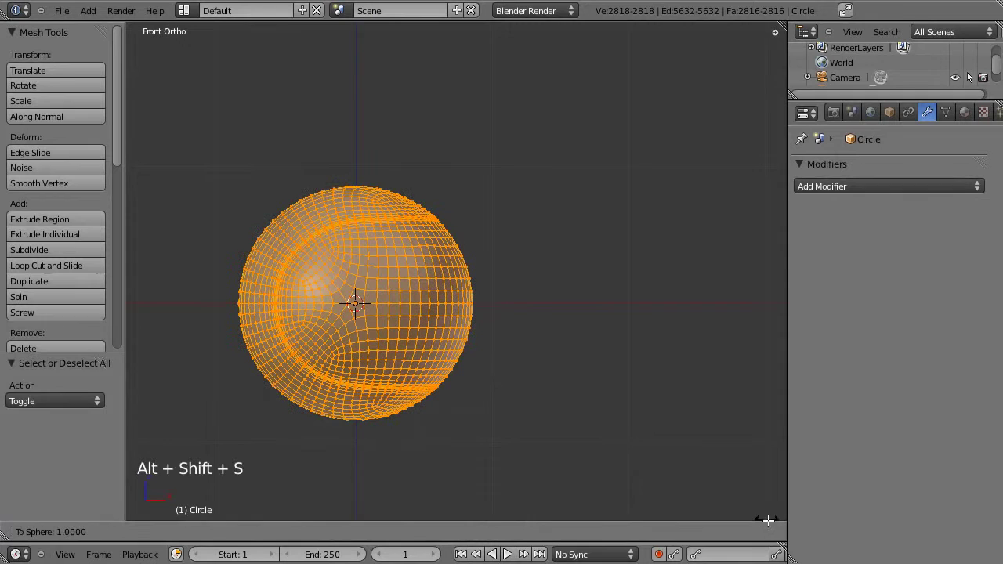
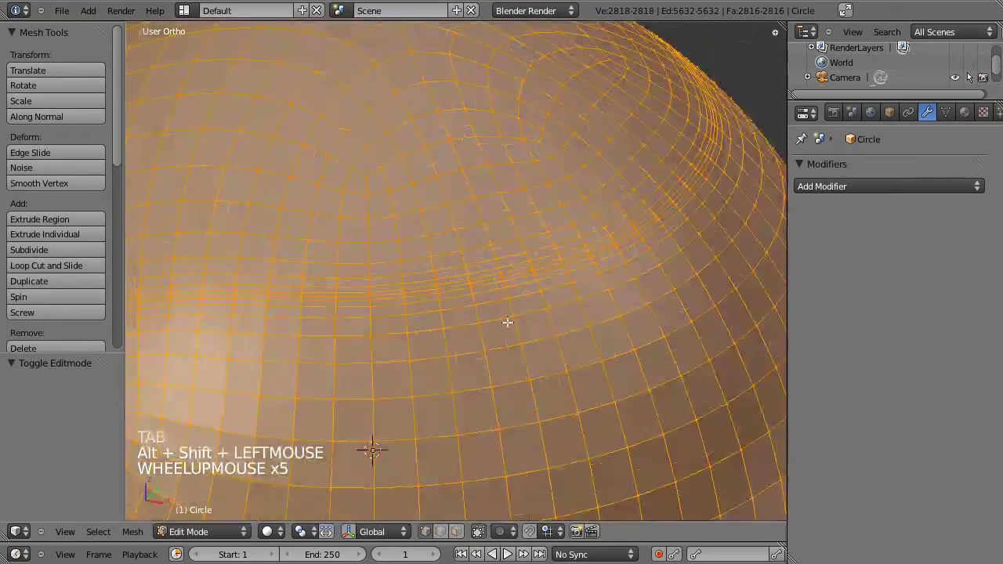
pyautogui.scroll(3)
pyautogui.scroll(-3)
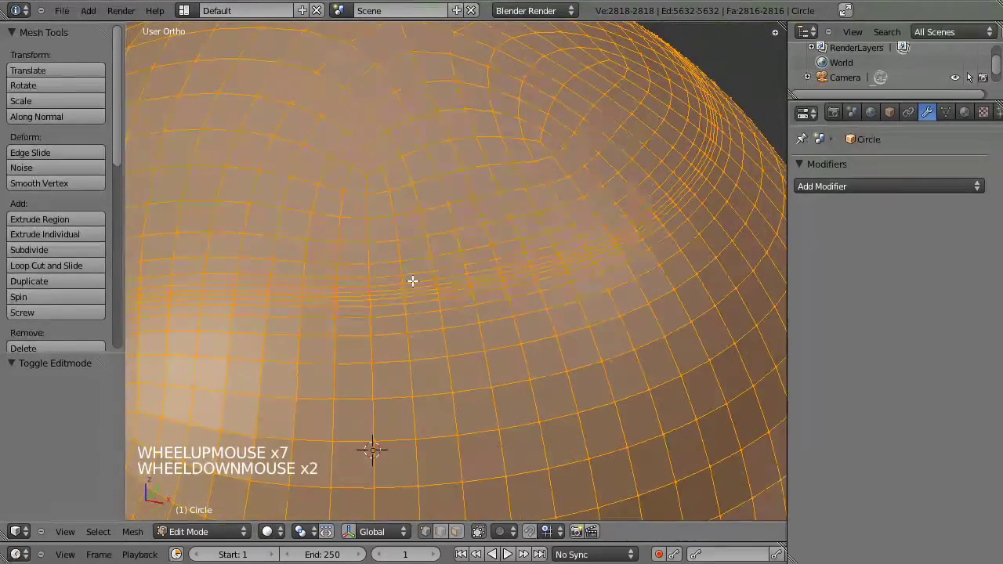
pyautogui.press('a')
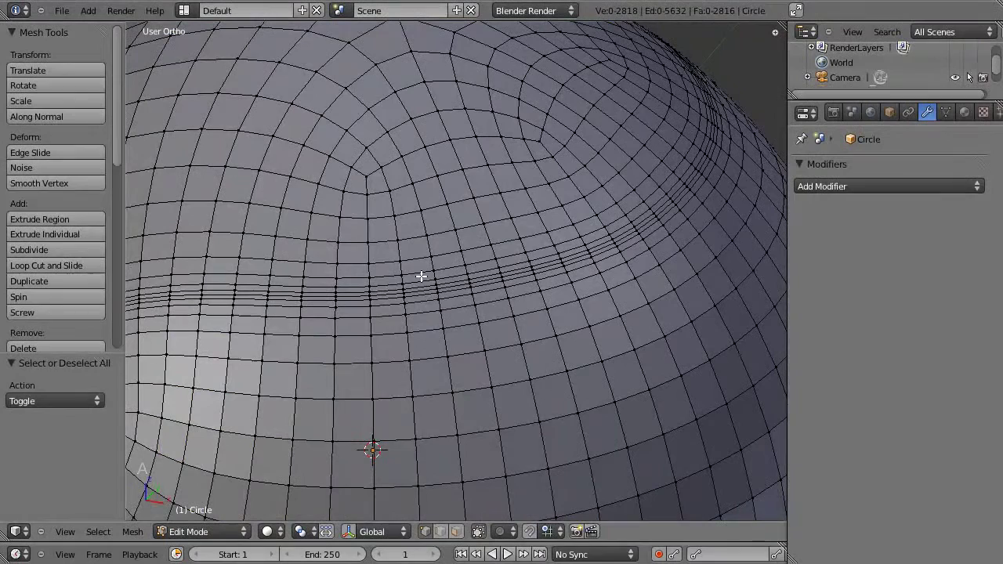
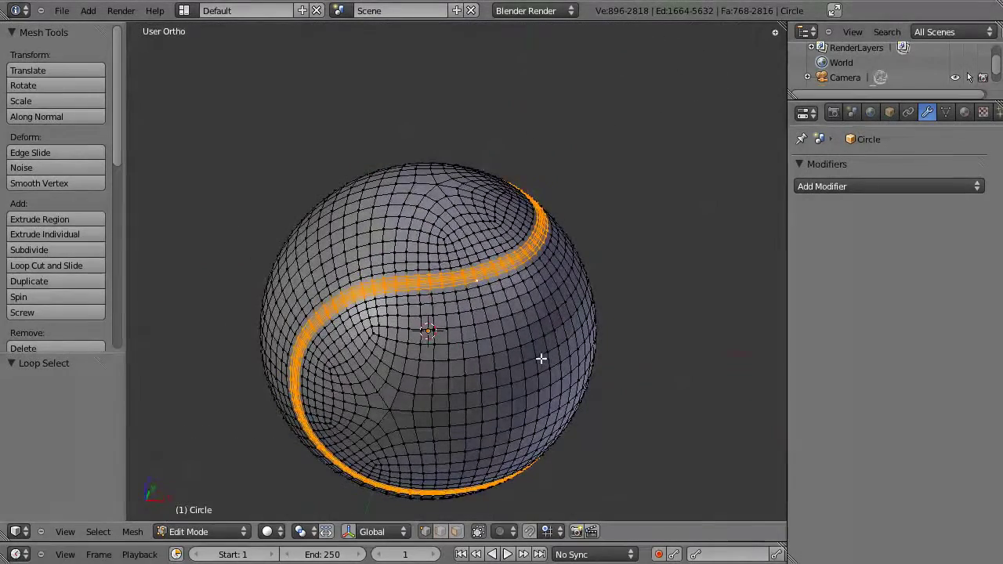
# - Scale the seam band inward in three passes to form a narrow recessed groove, then check it in Object Mode
pyautogui.press('s')
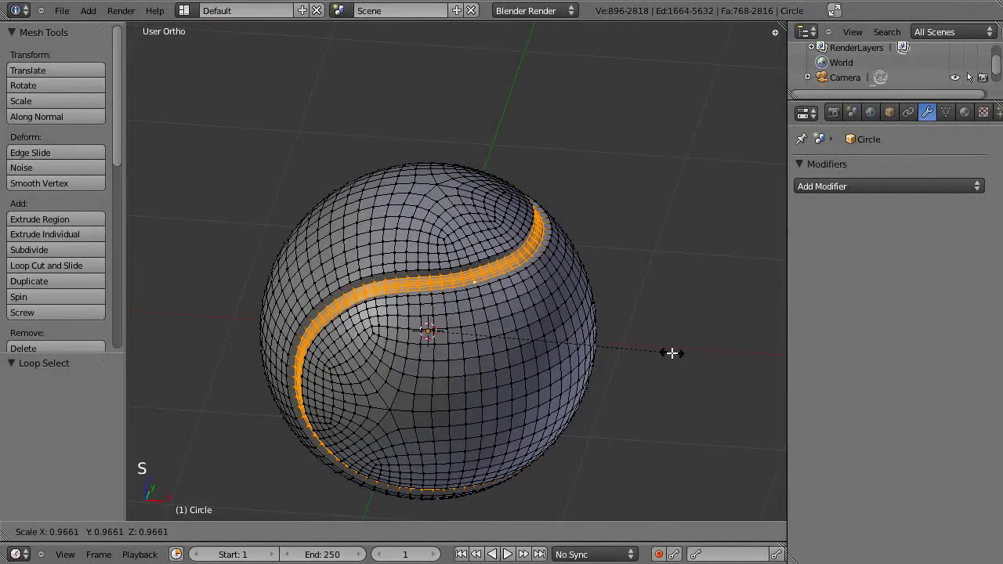
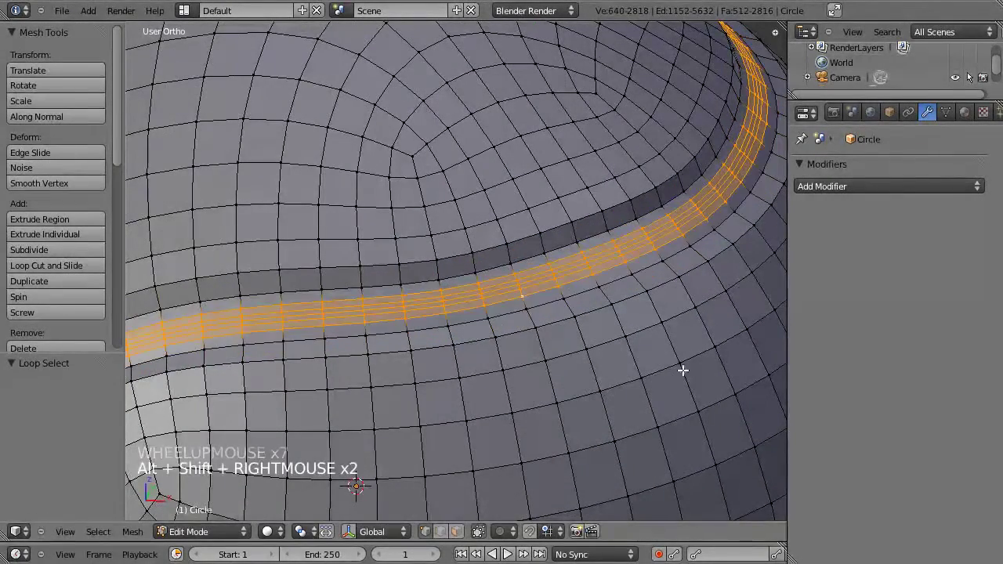
pyautogui.press('s')
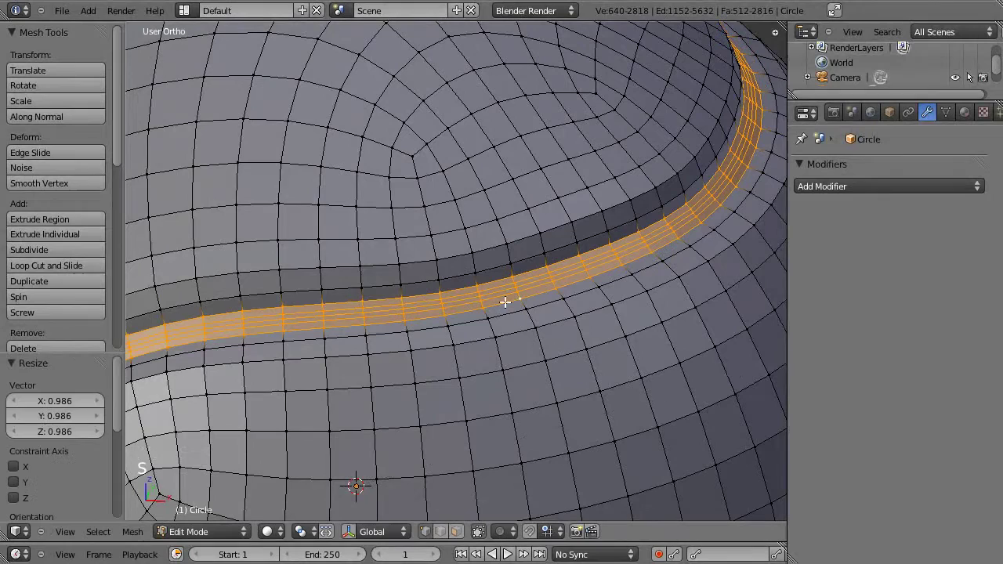
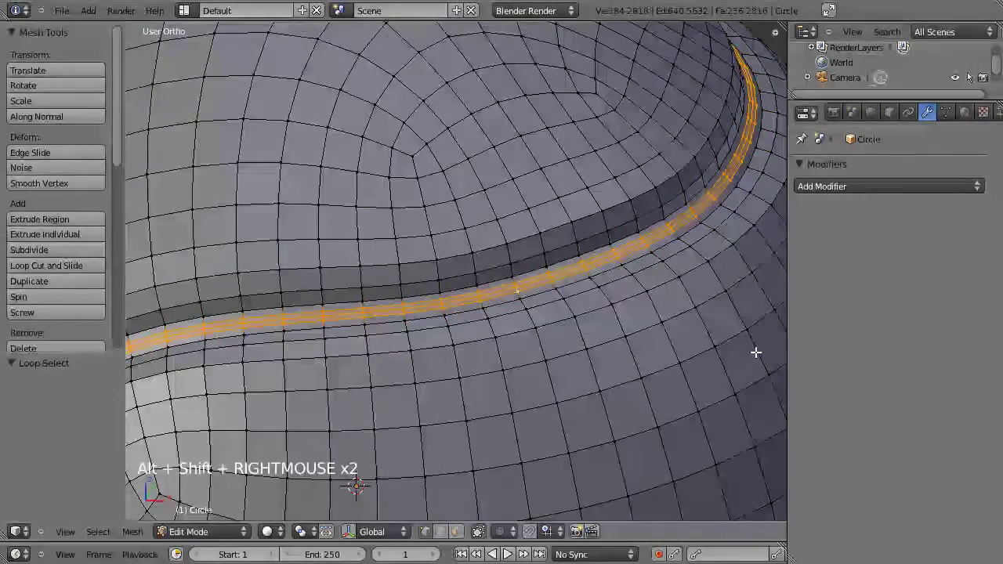
pyautogui.press('s')
pyautogui.press('Tab')
pyautogui.scroll(-3)
pyautogui.click(442, 381)
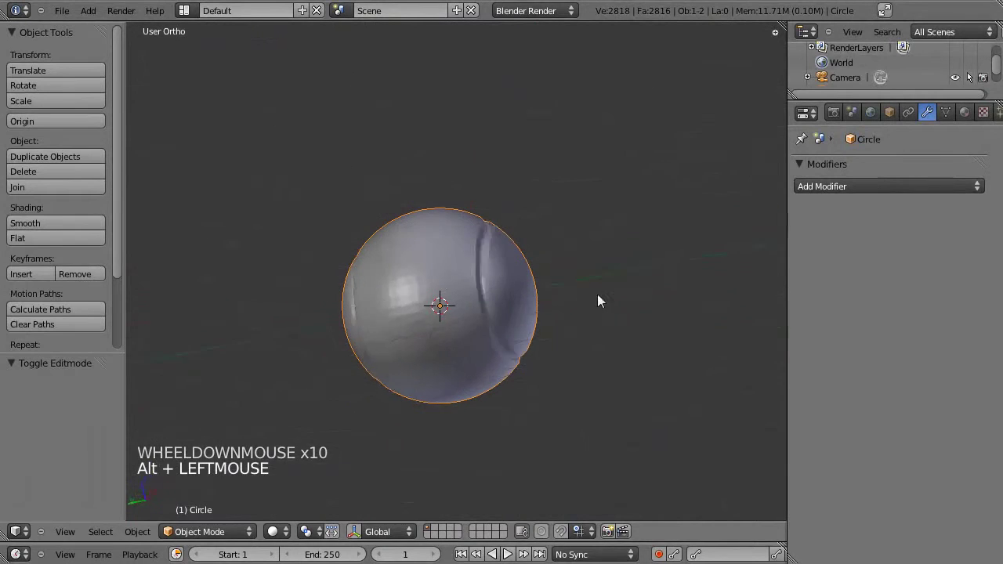
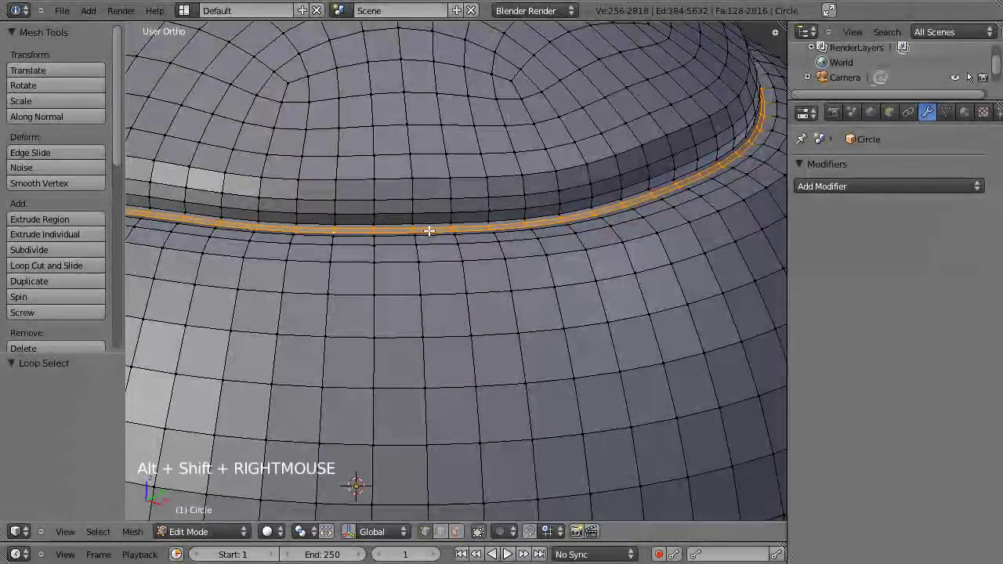
# - Fine-tune the seam strip's scale and apply Smooth Vertex to the whole ball
pyautogui.press('s')
pyautogui.press('Tab')
pyautogui.scroll(-3)
pyautogui.click(393, 352)
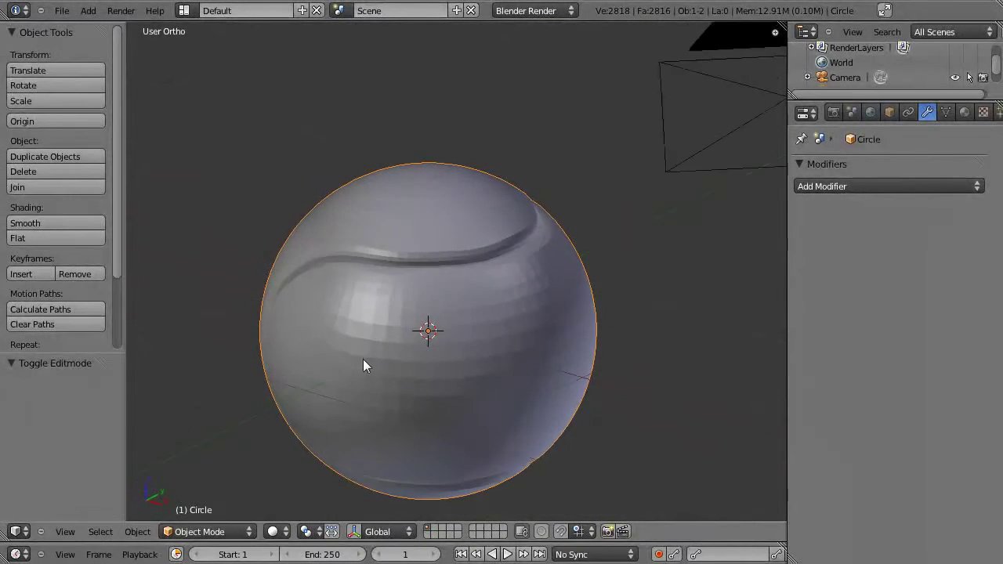
pyautogui.press('Tab')
pyautogui.press('a')
pyautogui.press('a')
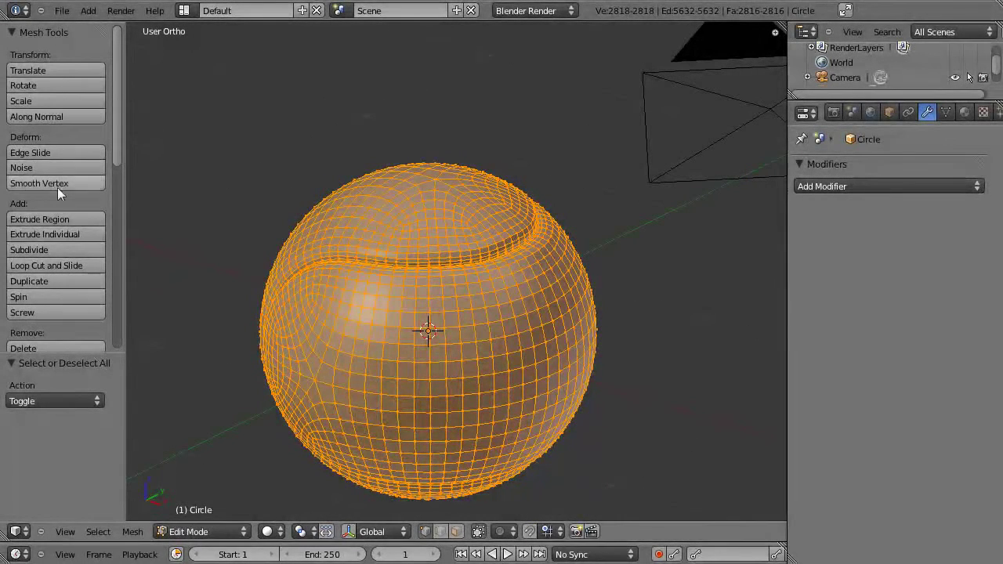
pyautogui.click(123, 155)
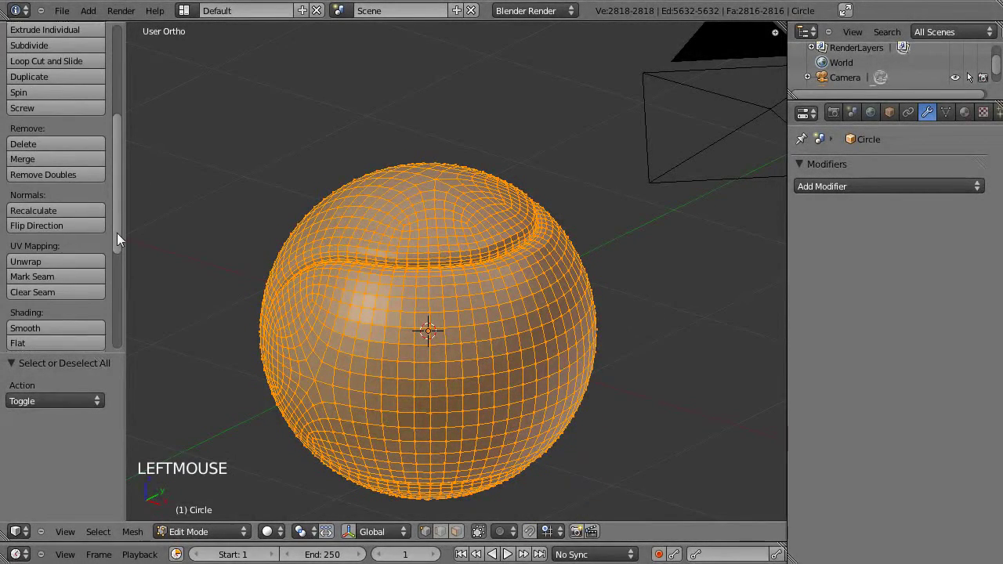
pyautogui.click(78, 296)
pyautogui.press('Tab')
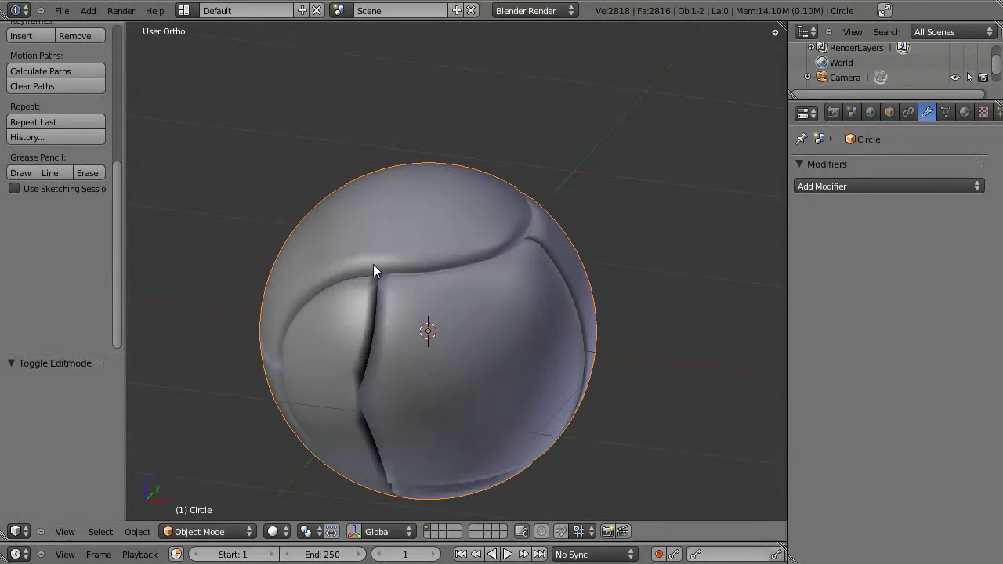
# - Recalculate the ball's normals outward to clear the shading artefacts
pyautogui.press('Tab')
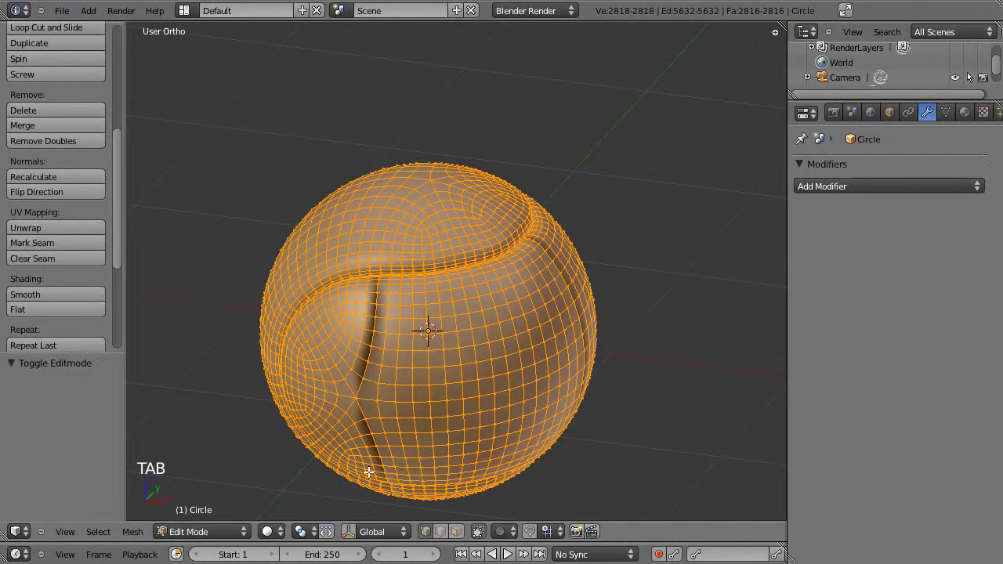
pyautogui.click(126, 219)
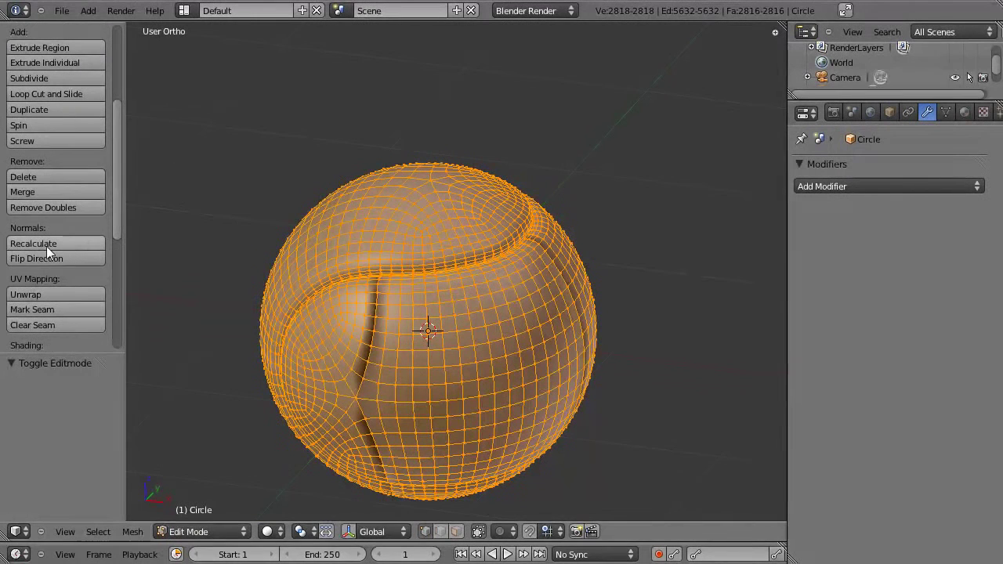
pyautogui.click(68, 255)
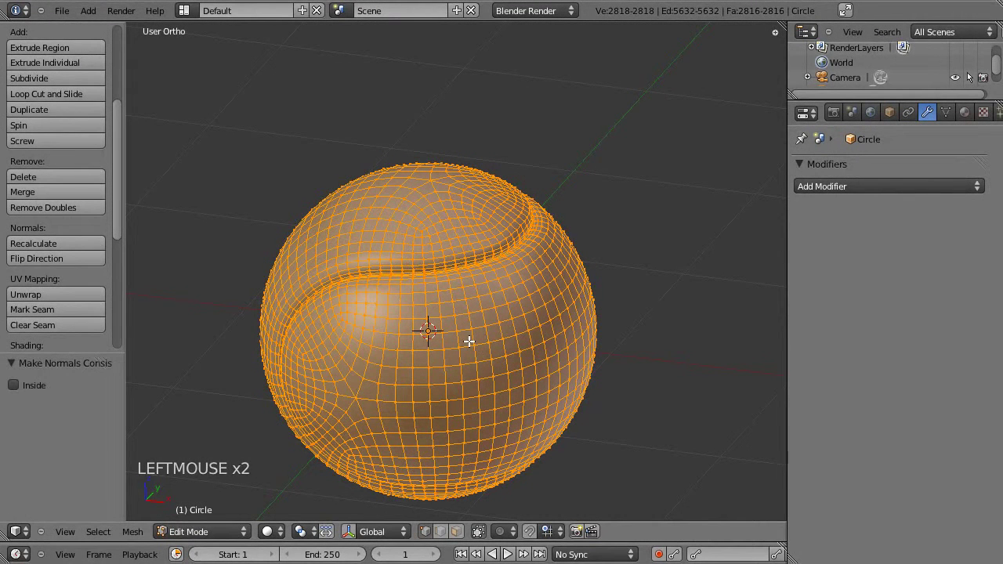
pyautogui.press('Tab')
# - Bring up the ball's Material properties and start naming a new material
pyautogui.click(448, 375)
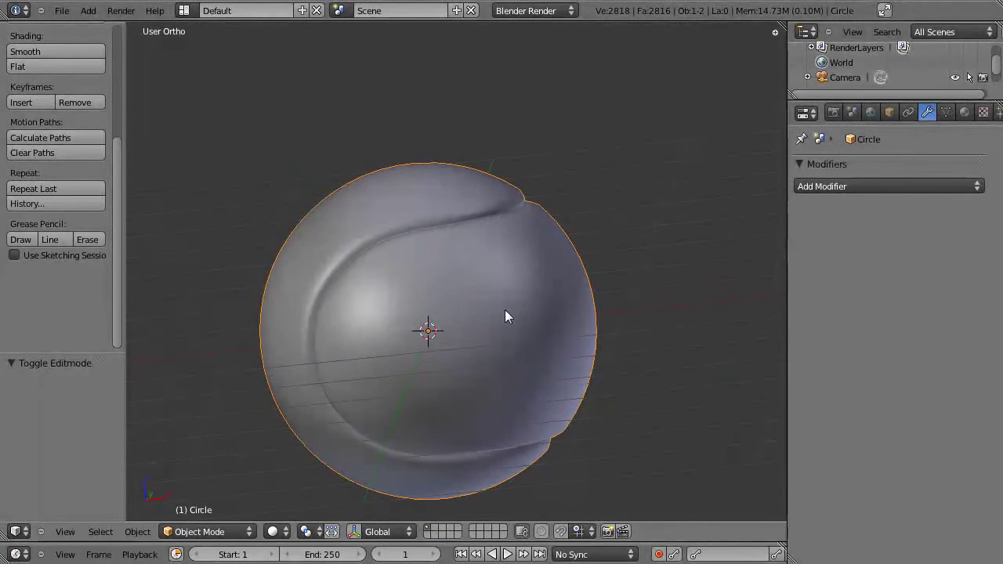
pyautogui.click(599, 337)
pyautogui.scroll(3)
pyautogui.press('Tab')
pyautogui.scroll(3)
pyautogui.press('Tab')
# - Create a new material for the ball and name it b_jaune
pyautogui.click(967, 114)
pyautogui.click(838, 225)
pyautogui.click(867, 223)
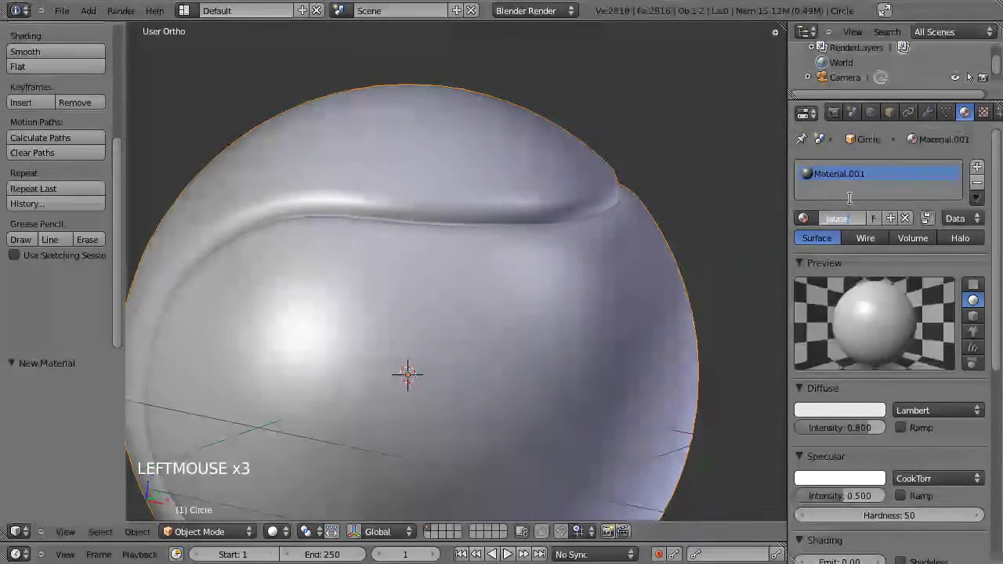
pyautogui.click(871, 414)
# - Set b_jaune's diffuse colour to yellow and its specular intensity to 0
pyautogui.click(869, 404)
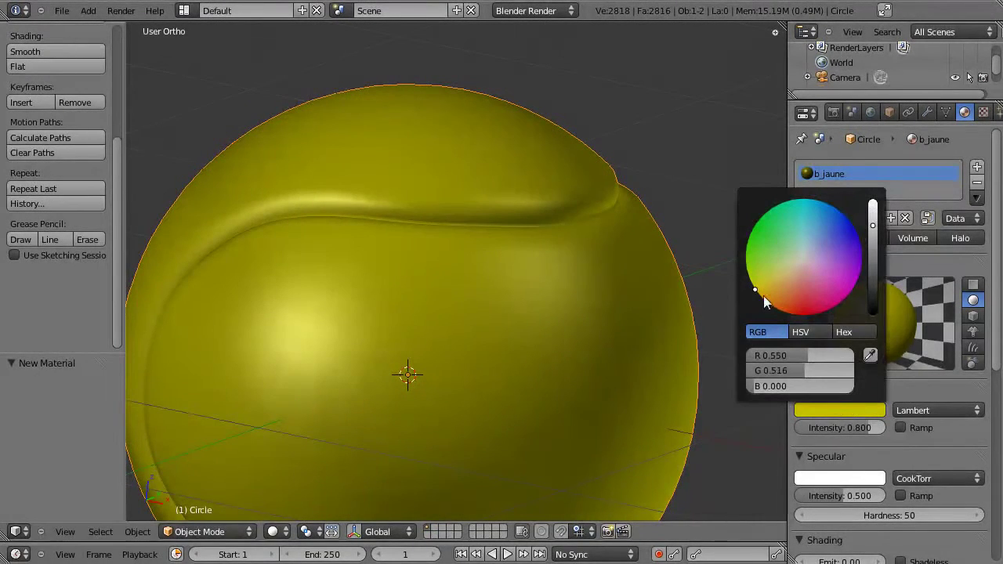
pyautogui.click(853, 413)
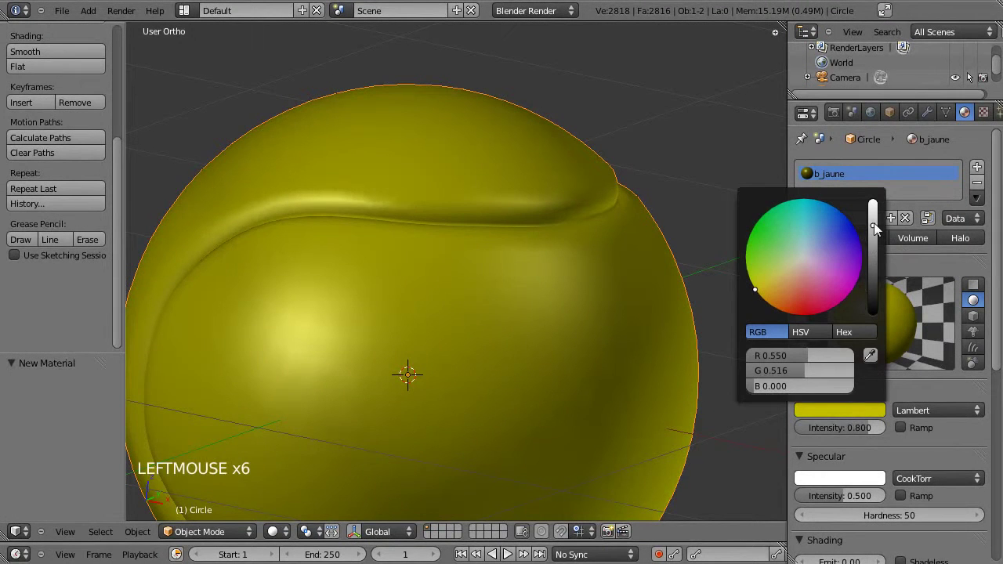
pyautogui.scroll(-3)
pyautogui.click(832, 408)
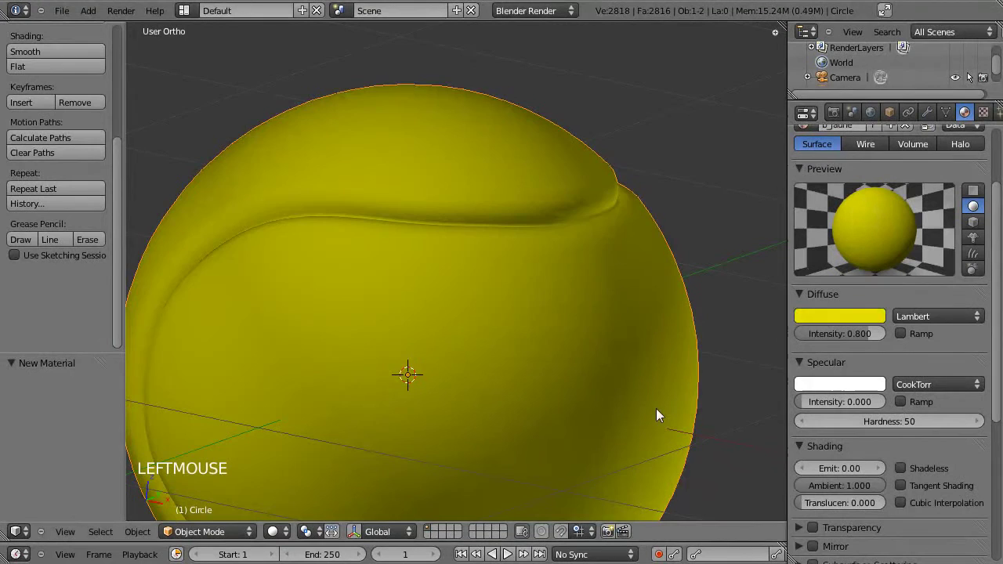
pyautogui.scroll(-3)
pyautogui.click(451, 288)
pyautogui.scroll(3)
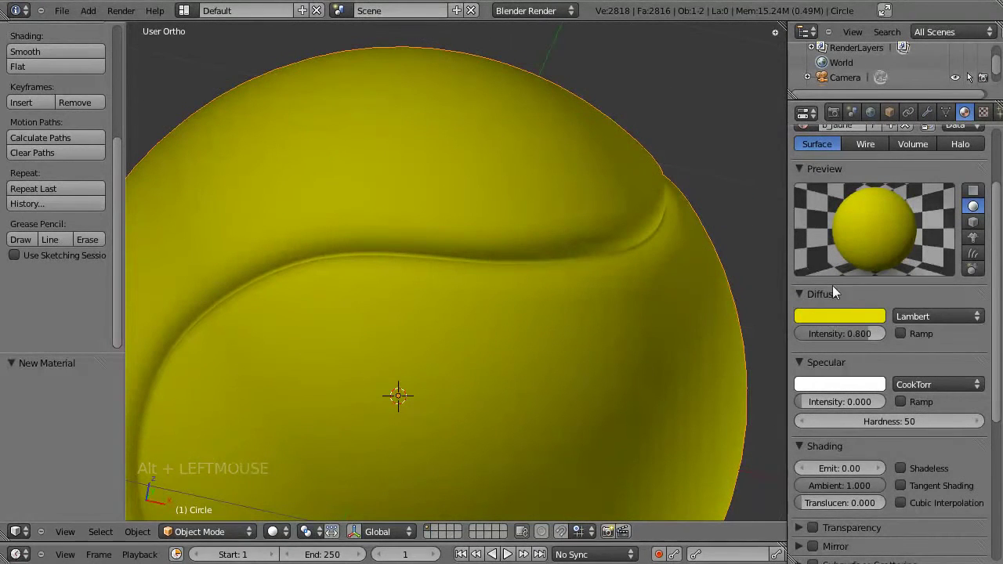
pyautogui.scroll(3)
# - Add a second material slot with a new white-diffuse material b_blanc for the seam
pyautogui.press('Tab')
pyautogui.press('a')
pyautogui.click(983, 138)
pyautogui.click(807, 207)
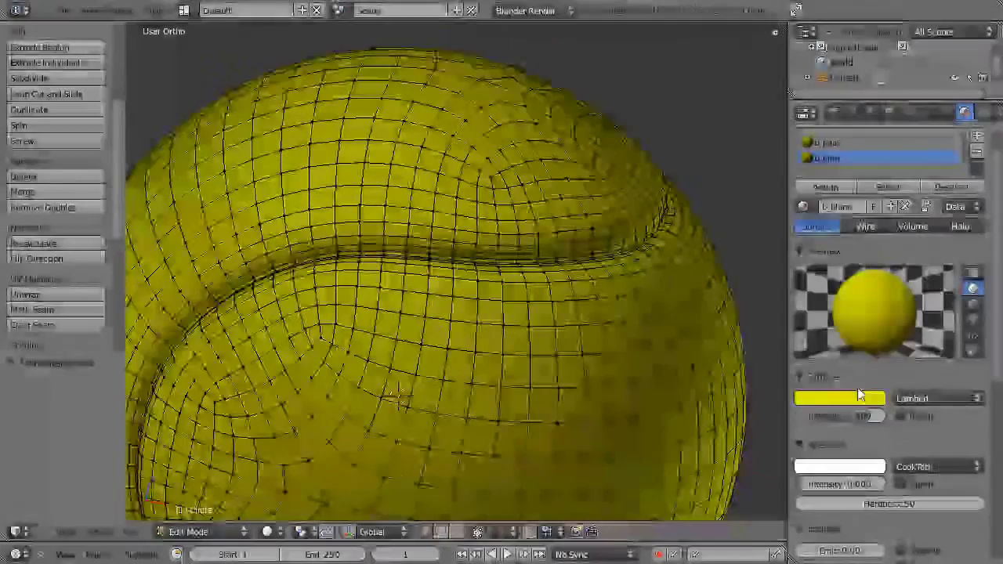
pyautogui.click(862, 400)
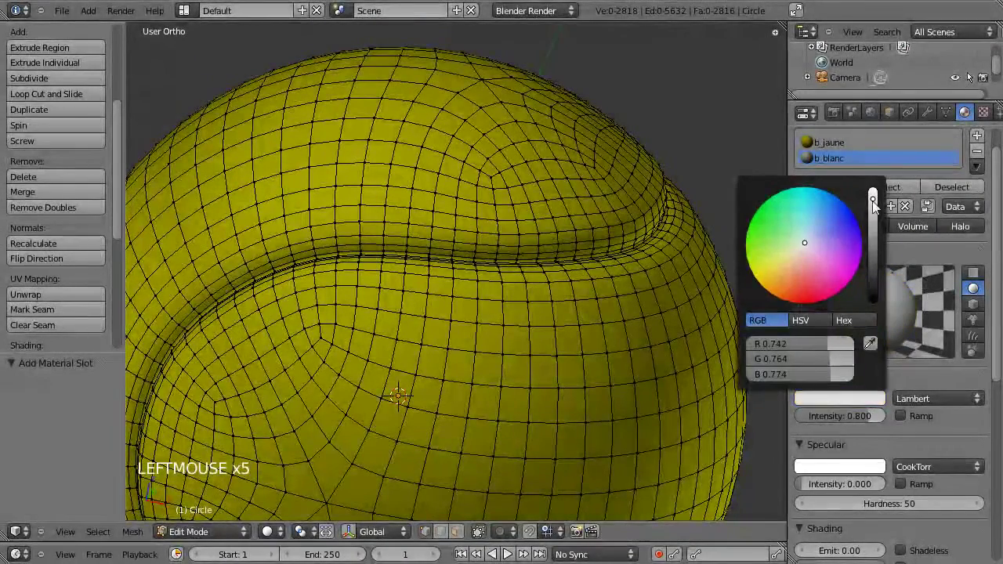
pyautogui.scroll(3)
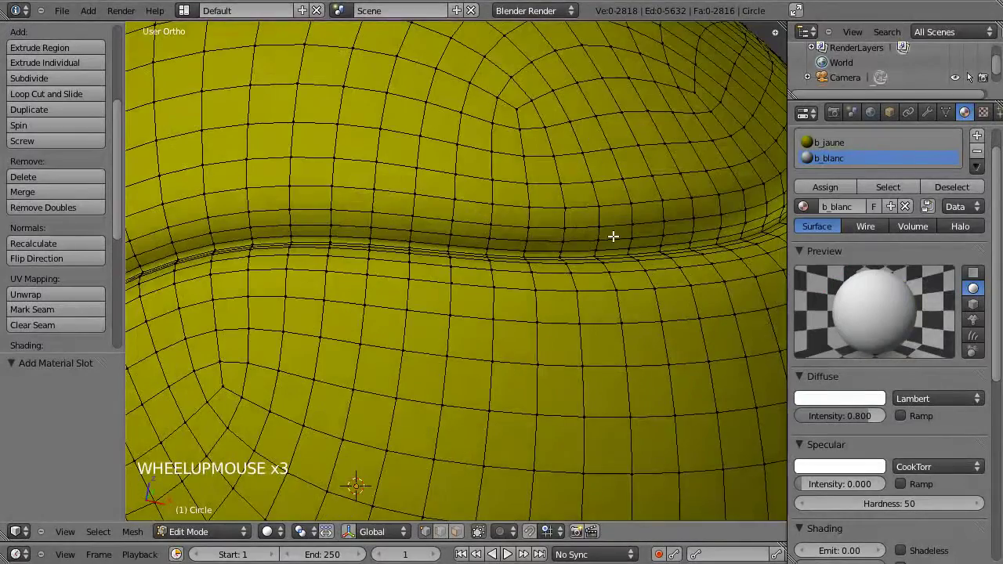
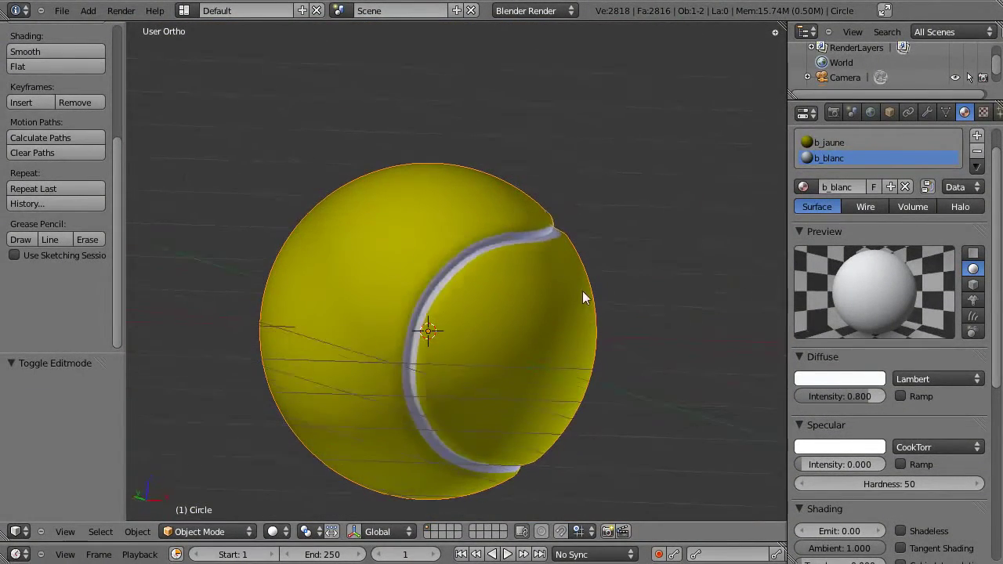
# - Save the file and enlarge the ball while checking it through the camera
pyautogui.click(511, 278)
pyautogui.press('ctrl+s')
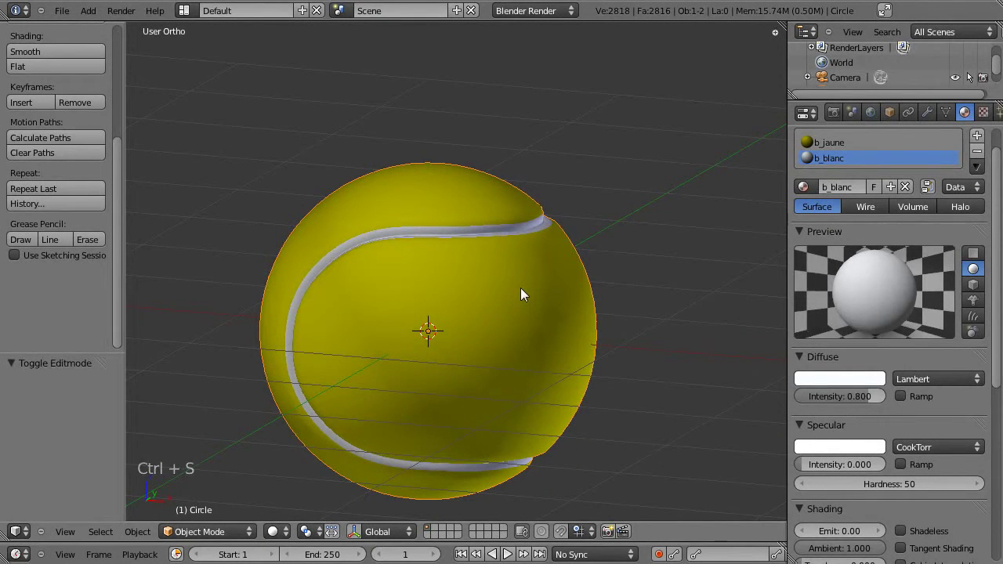
pyautogui.press('KP_1')
pyautogui.click(466, 380)
pyautogui.press('KP_0')
pyautogui.press('s')
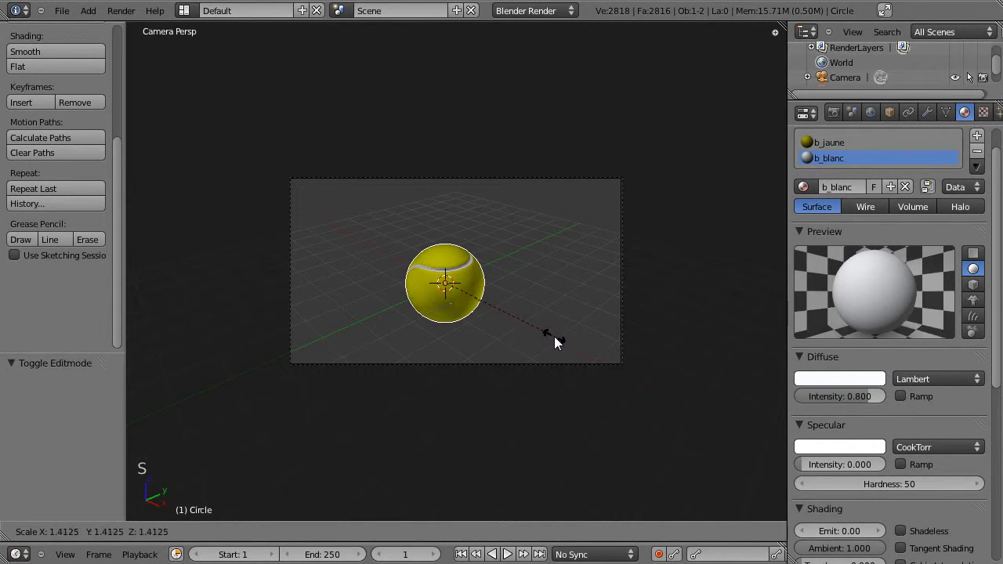
pyautogui.press('KP_1')
# - Raise the ball along Z until its base sits on the ground, then view it through the camera
pyautogui.scroll(-3)
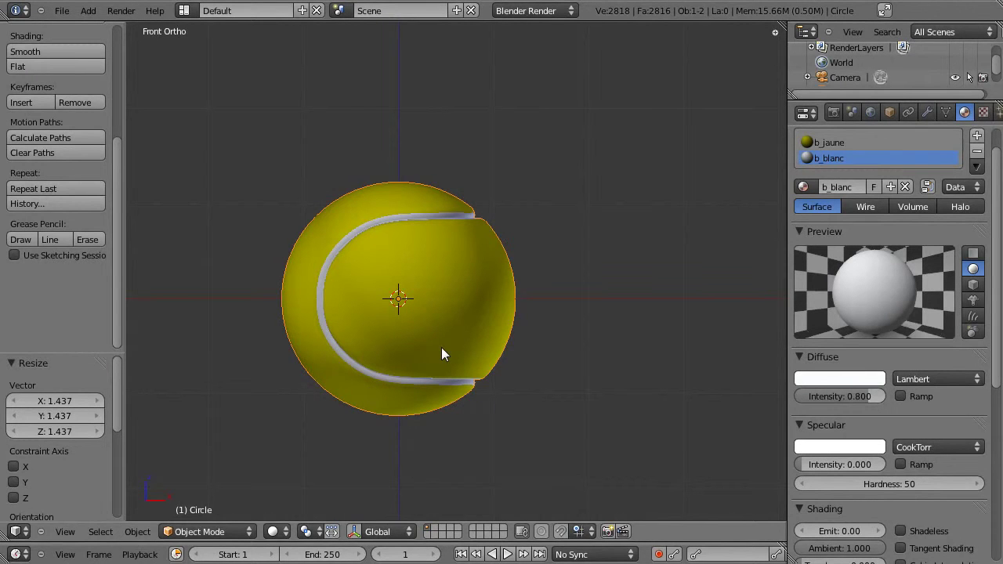
pyautogui.press('g')
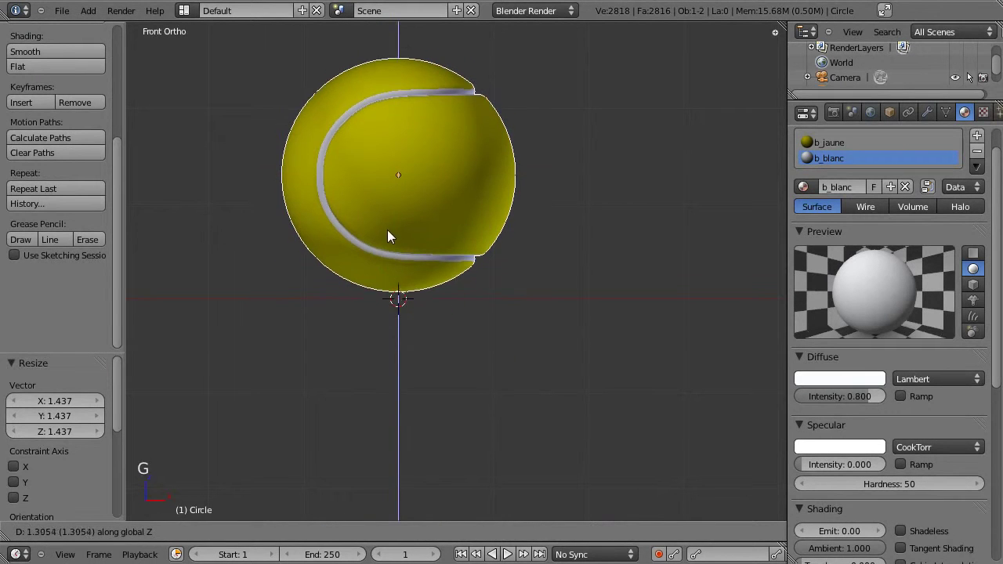
pyautogui.scroll(3)
pyautogui.click(451, 432)
pyautogui.scroll(3)
pyautogui.scroll(3)
pyautogui.press('g')
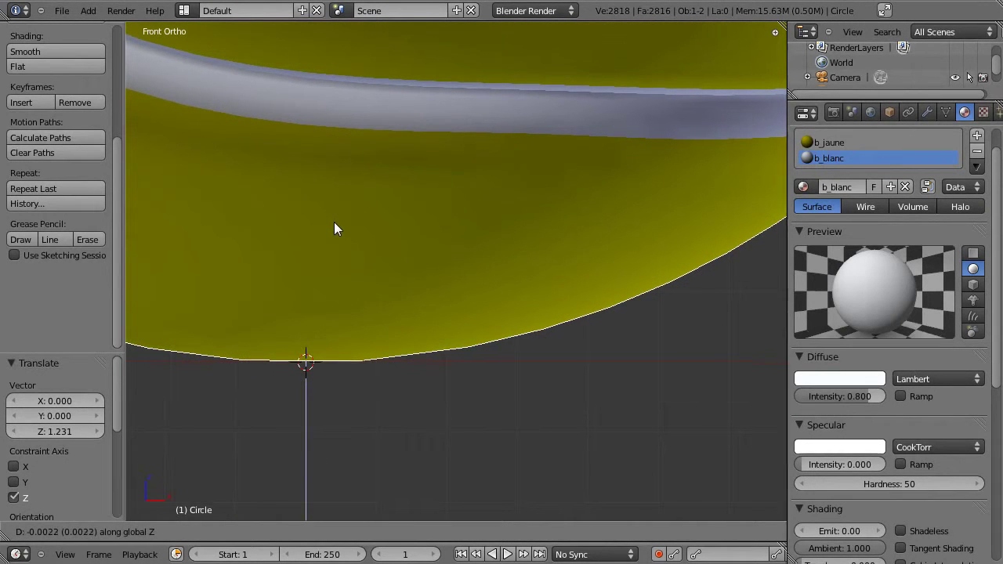
pyautogui.scroll(-3)
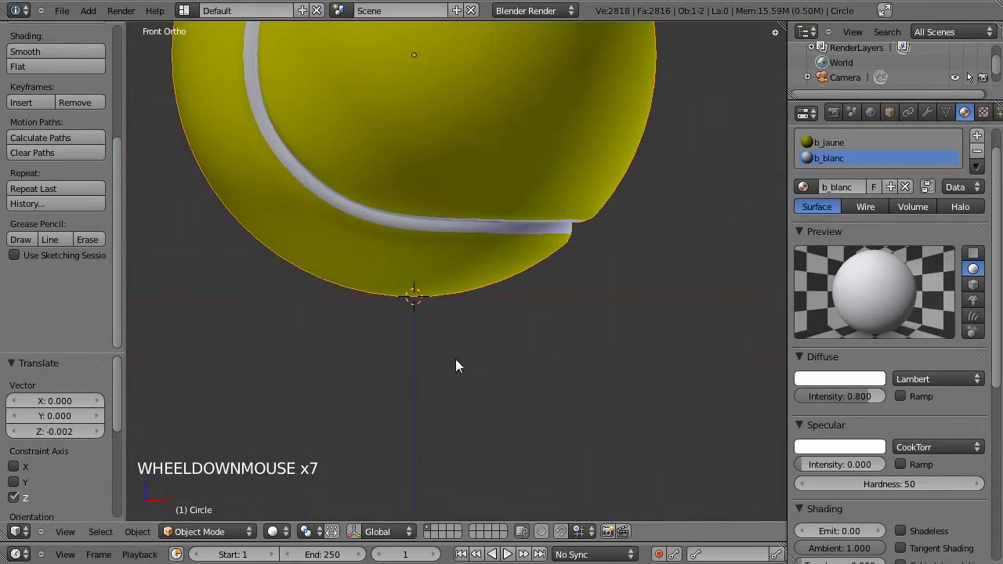
pyautogui.press('KP_0')
# - Select the camera and switch the transform pivot point for re-aiming it
pyautogui.rightClick(470, 366)
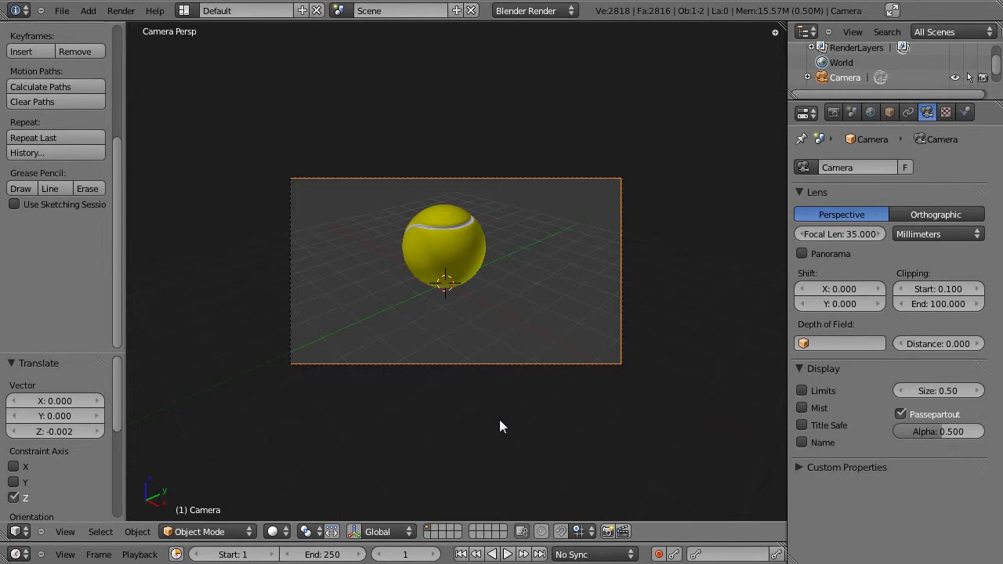
pyautogui.press('.')
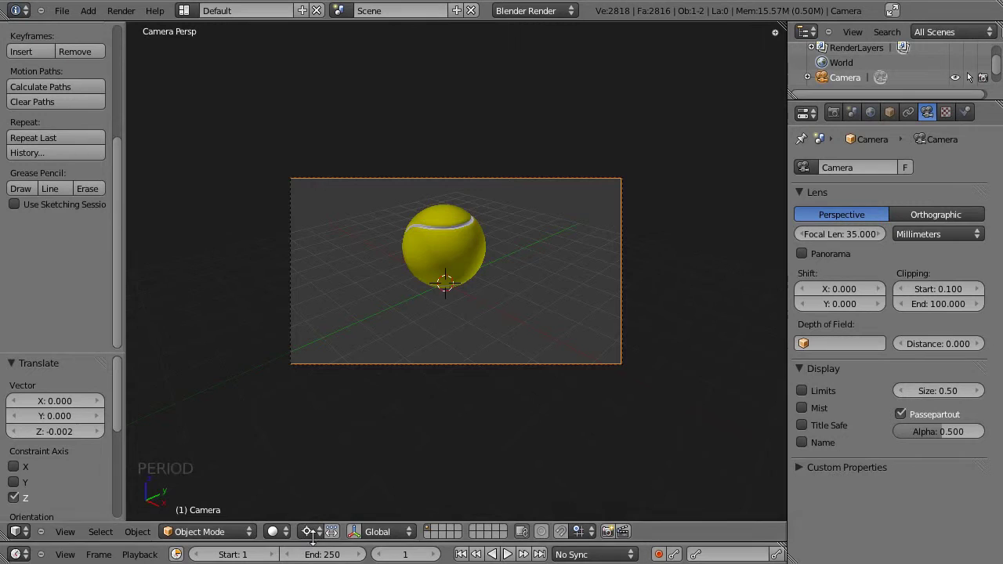
pyautogui.press('.')
pyautogui.press(',')
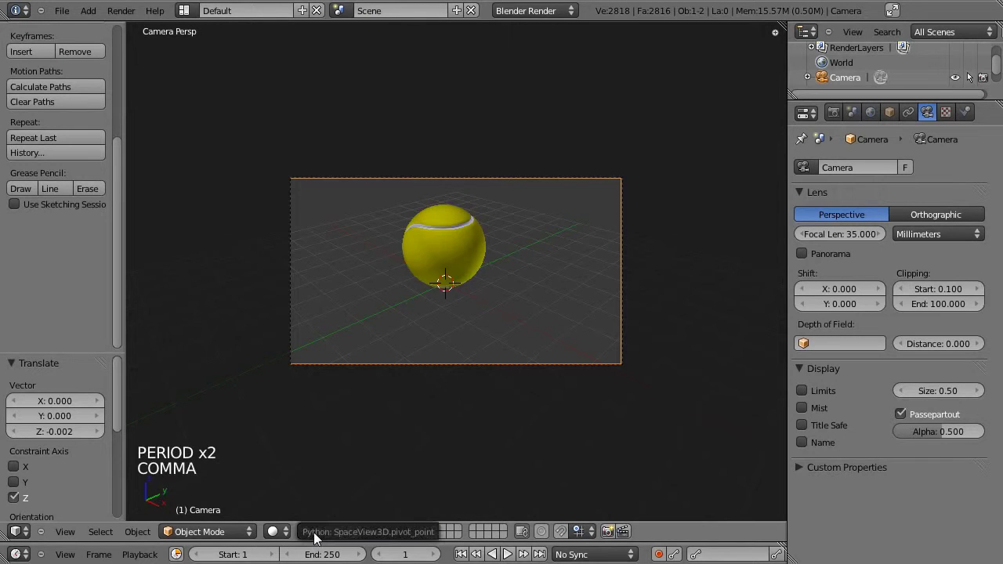
pyautogui.press(',')
pyautogui.press('.')
pyautogui.press(',')
pyautogui.press('m')
pyautogui.press(',')
pyautogui.click(319, 535)
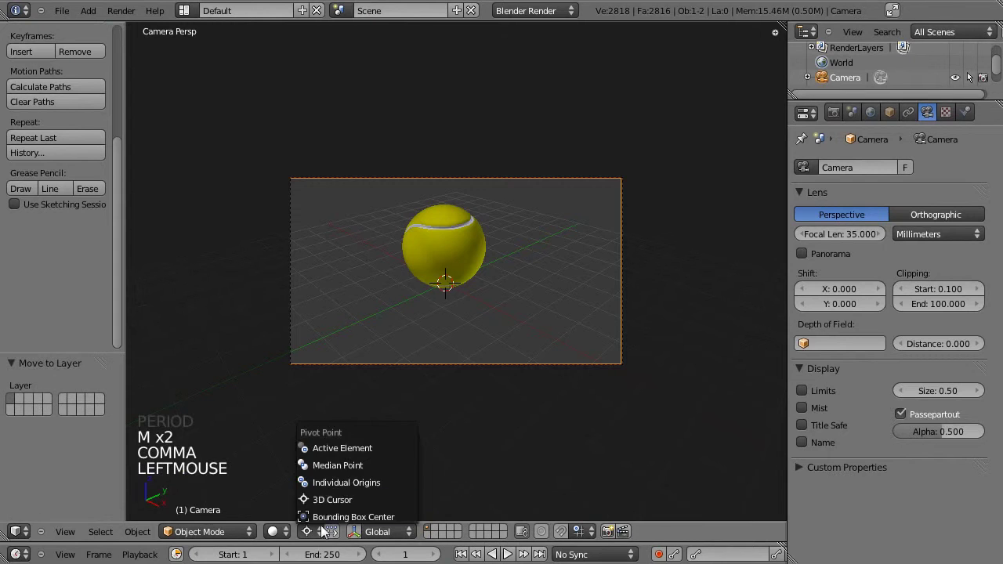
pyautogui.click(318, 534)
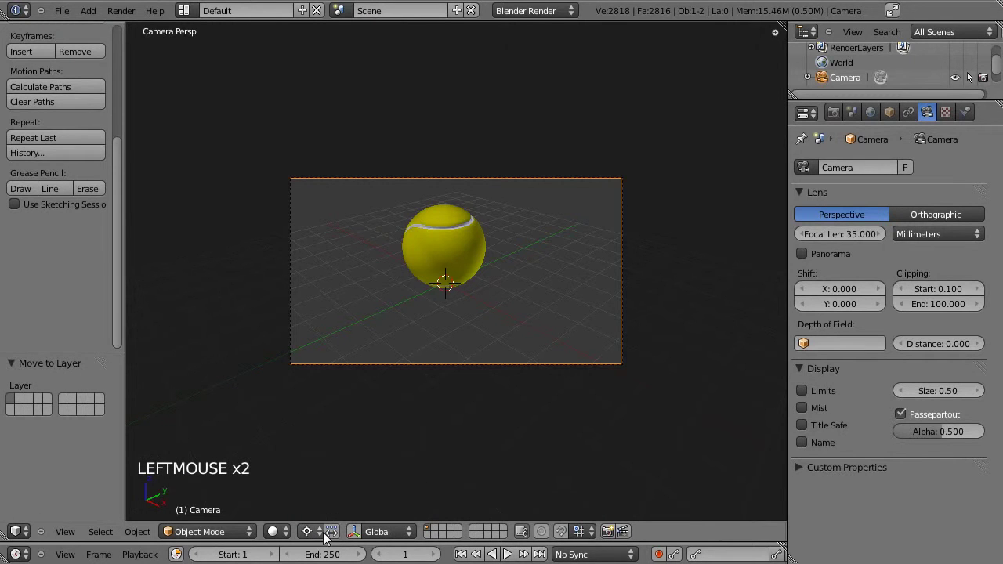
pyautogui.press(',')
pyautogui.press('.')
pyautogui.press(',')
pyautogui.press('.')
pyautogui.press(',')
pyautogui.press(',')
pyautogui.press('.')
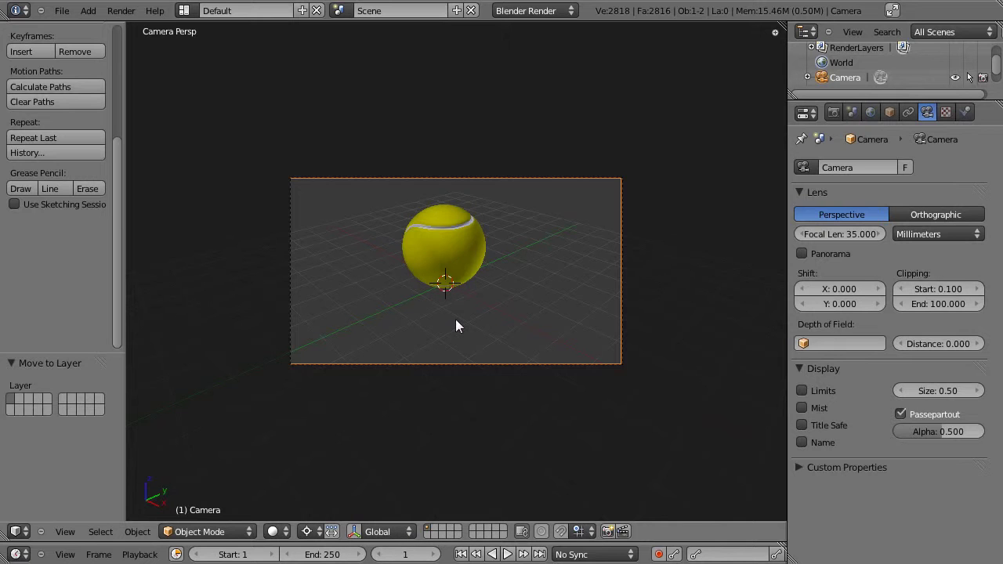
# - Rotate the camera around Z, tilt it on local X and move it so the ball sits larger, right of centre
pyautogui.press('r')
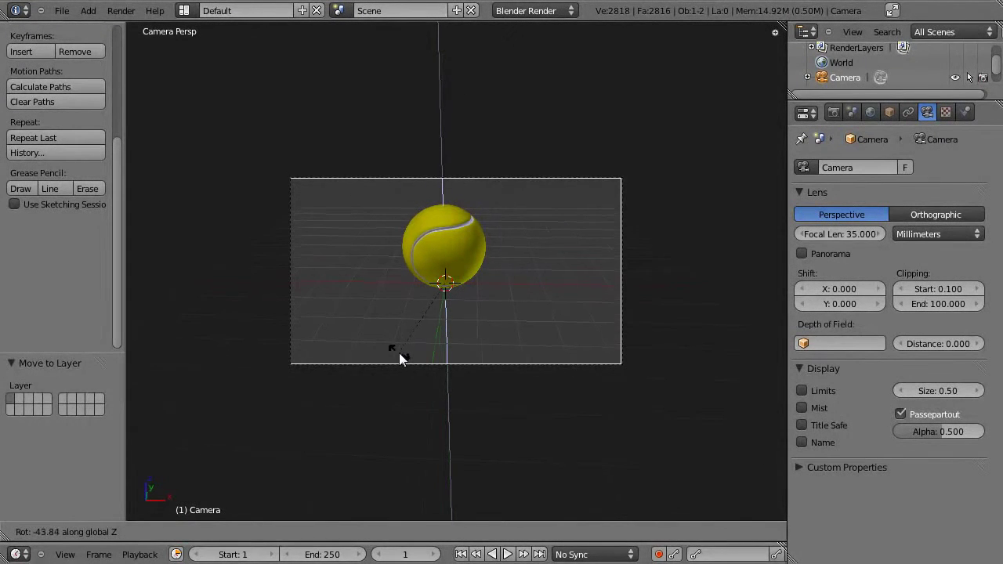
pyautogui.scroll(3)
pyautogui.scroll(3)
pyautogui.press('g')
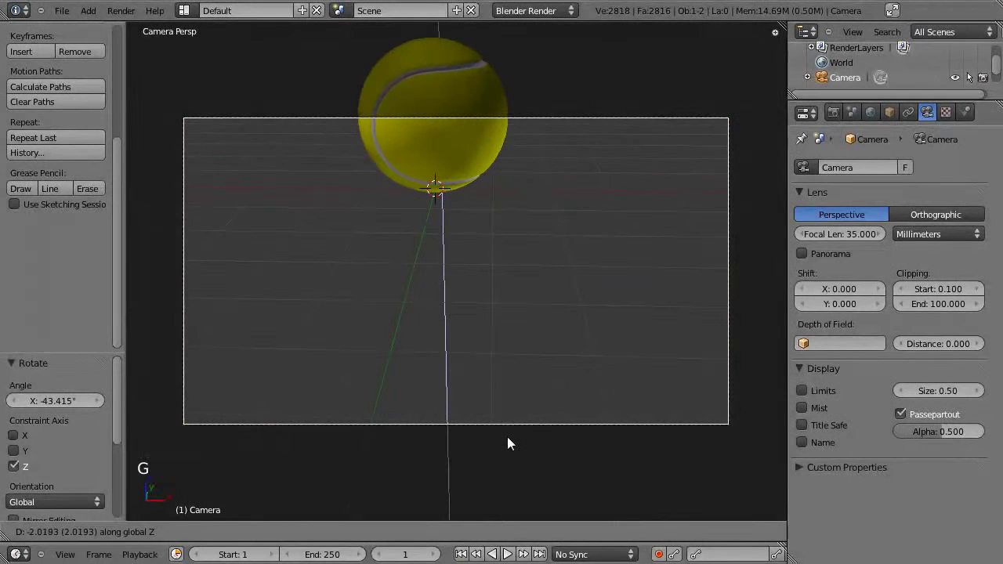
pyautogui.press('r')
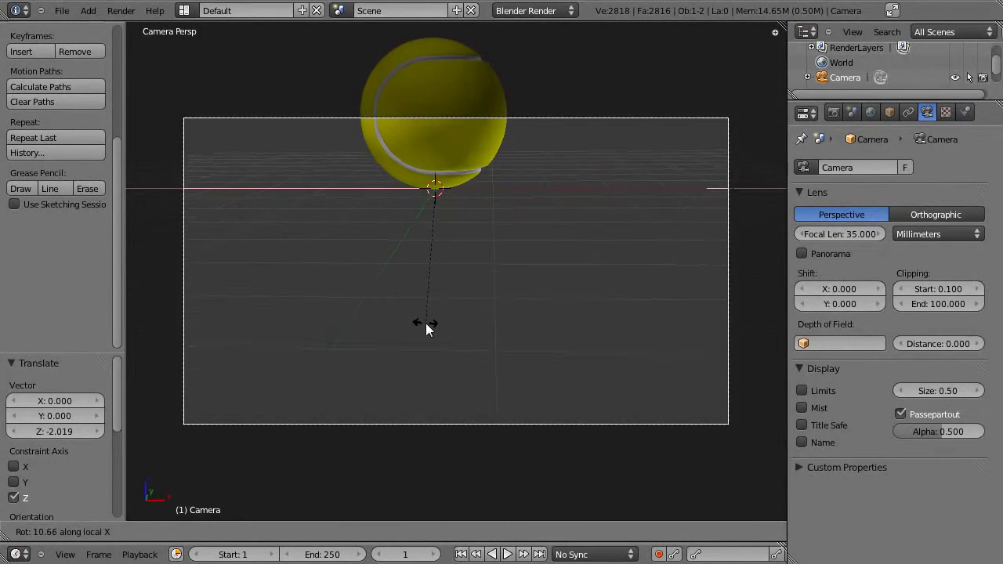
pyautogui.press('g')
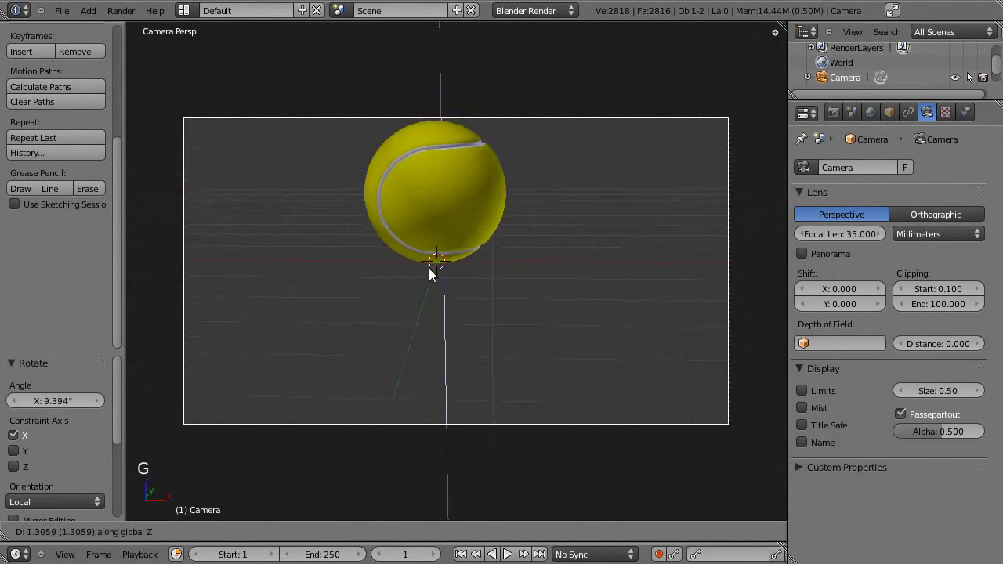
pyautogui.press('g')
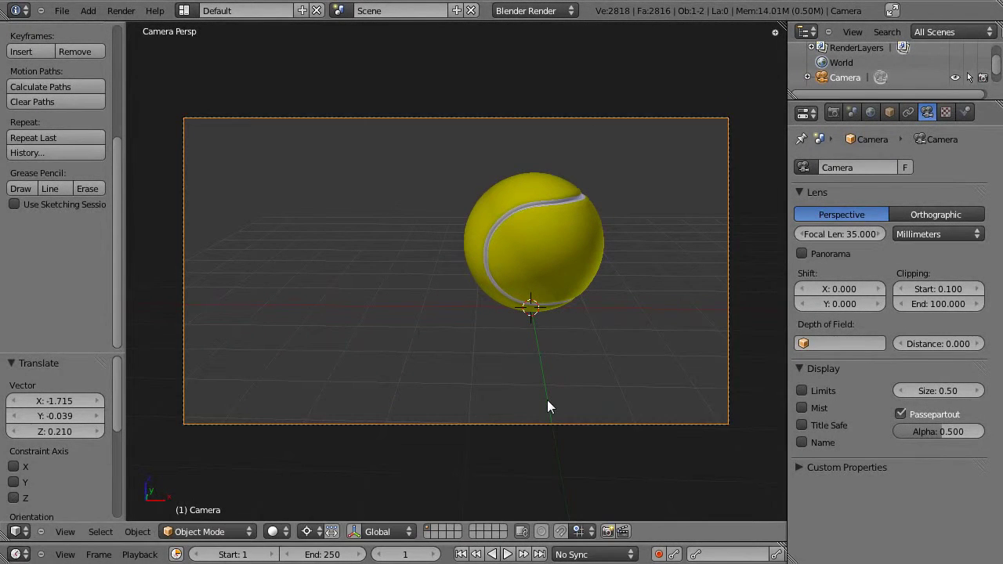
pyautogui.rightClick(513, 428)
pyautogui.press('g')
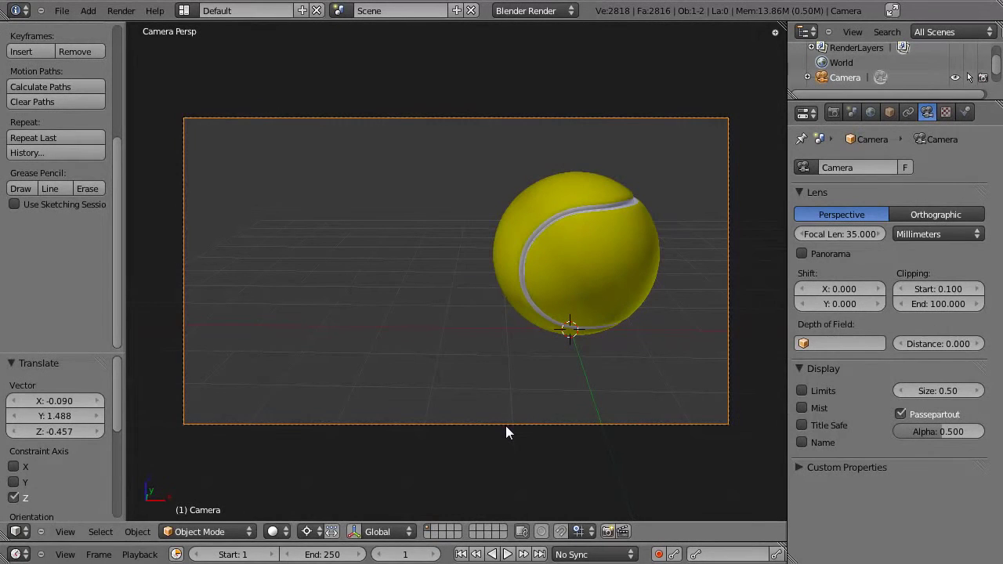
# - Save the file and inspect the new camera placement from the side view
pyautogui.press('ctrl+s')
pyautogui.press('KP_3')
pyautogui.scroll(-3)
pyautogui.scroll(-3)
pyautogui.click(597, 374)
pyautogui.scroll(-3)
pyautogui.click(521, 381)
# - Add an area lamp at Y -10.195, Z 2.06, rotated -85.7° on X to face the ball
pyautogui.press('shift+a')
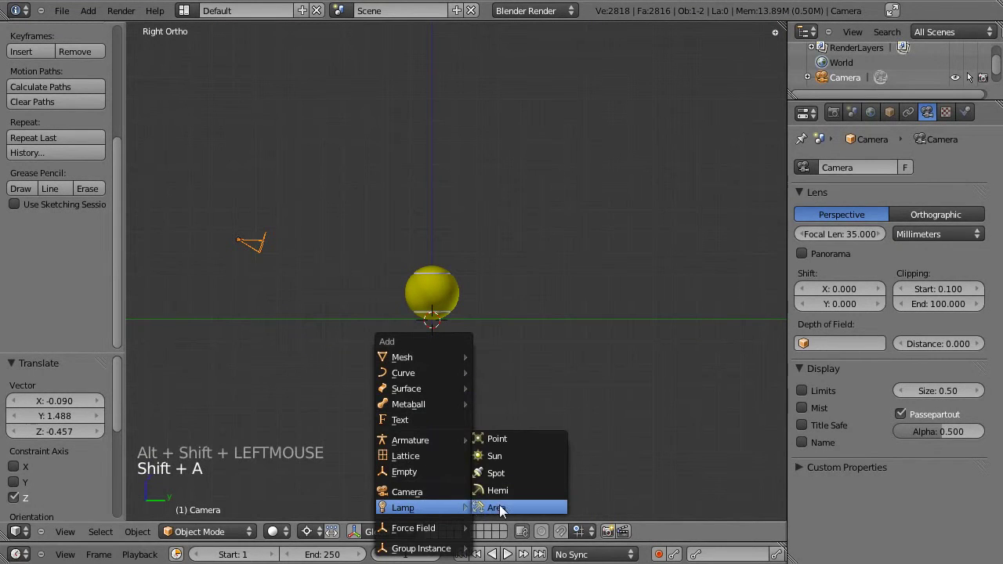
pyautogui.press('g')
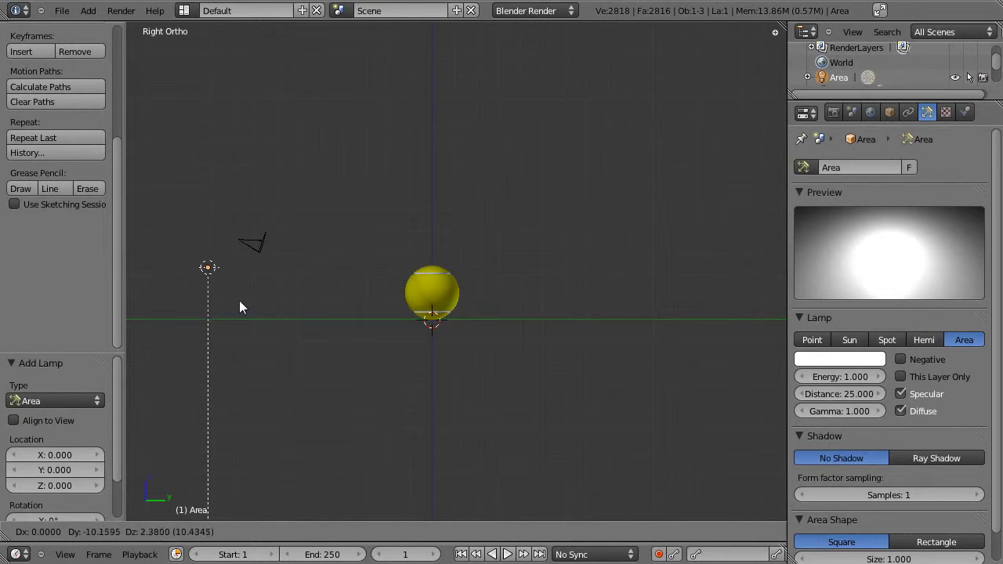
pyautogui.press('r')
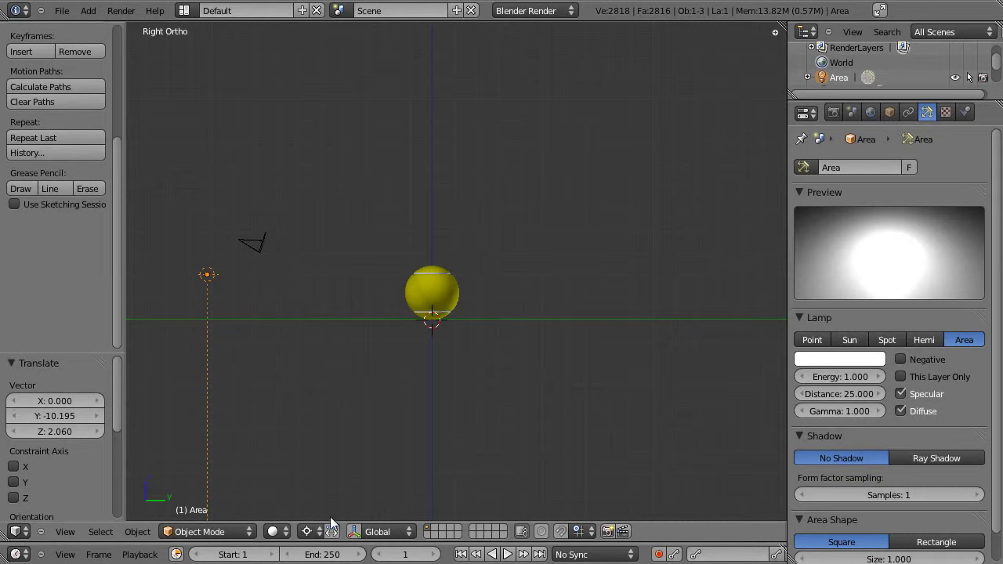
pyautogui.press(',')
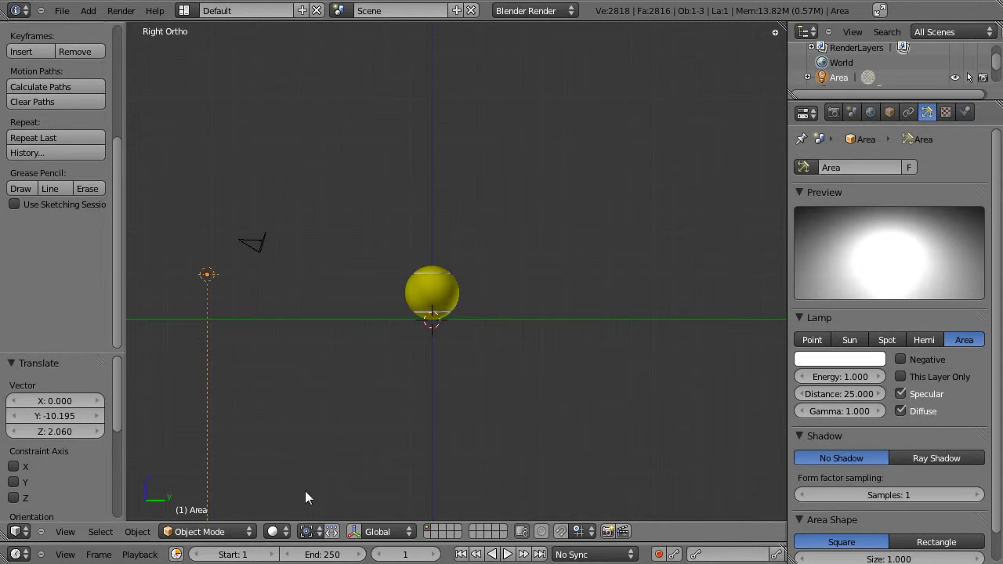
pyautogui.press('r')
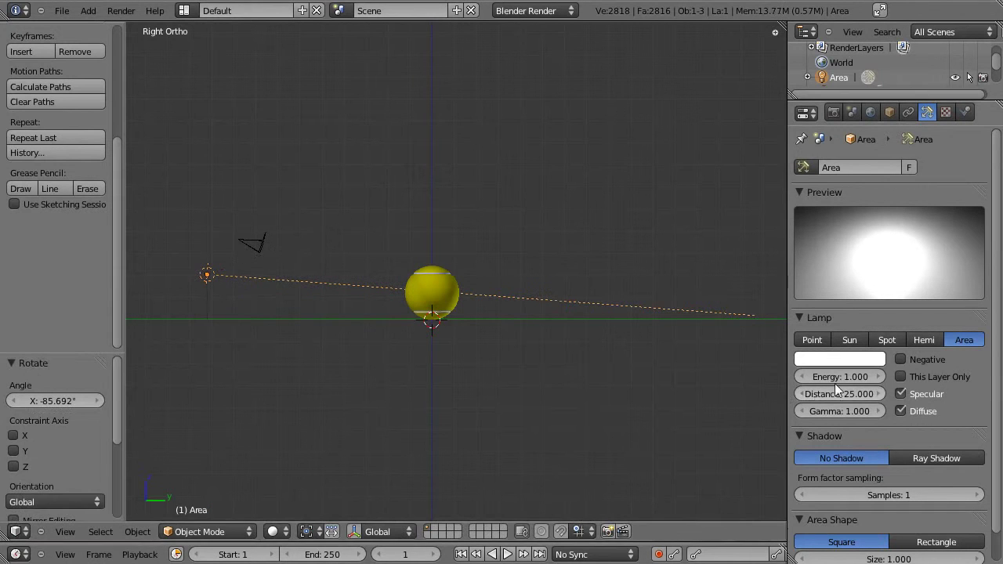
# - Set the area lamp's distance to 8.884 and its energy to 0.120
pyautogui.click(862, 396)
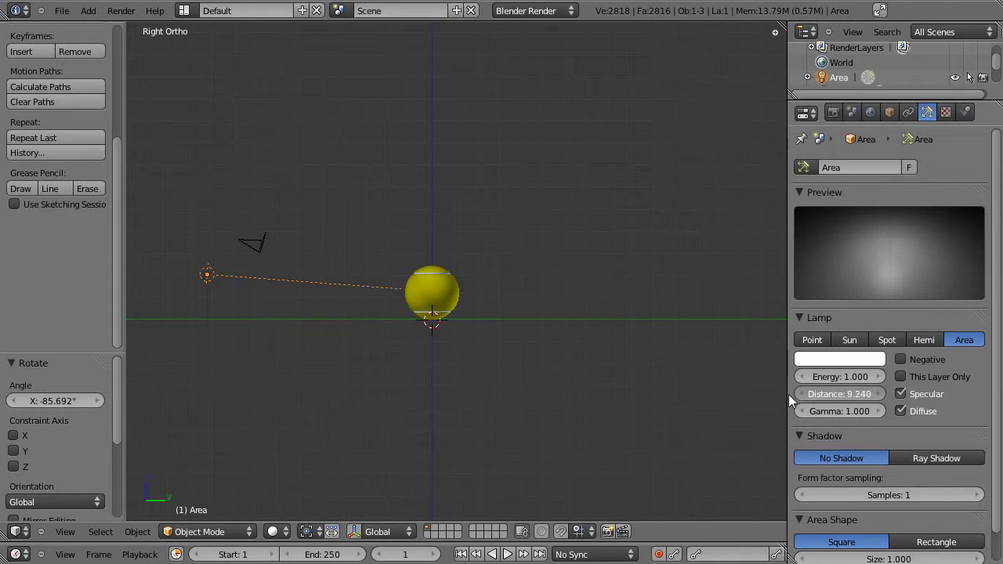
pyautogui.scroll(3)
pyautogui.click(388, 392)
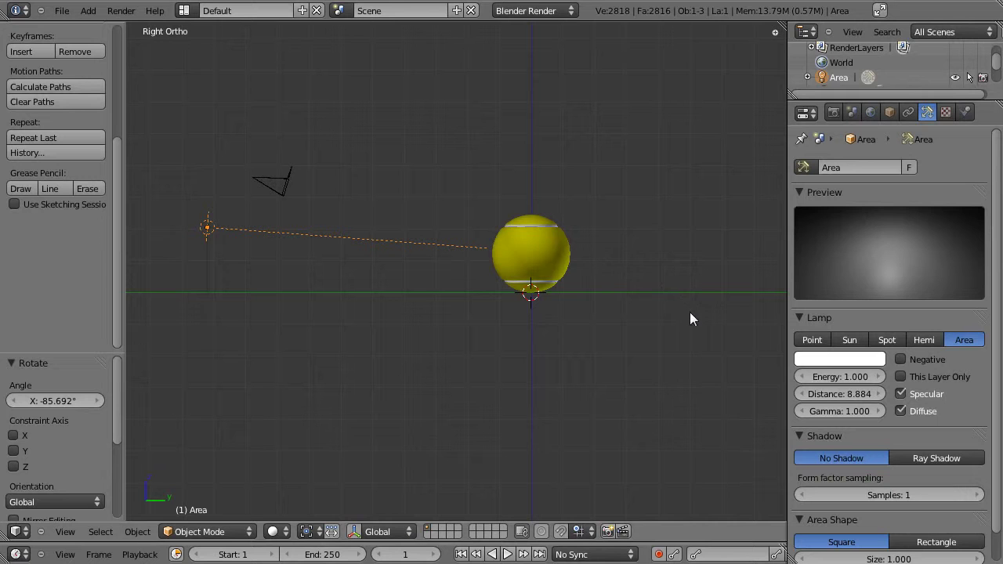
pyautogui.click(872, 384)
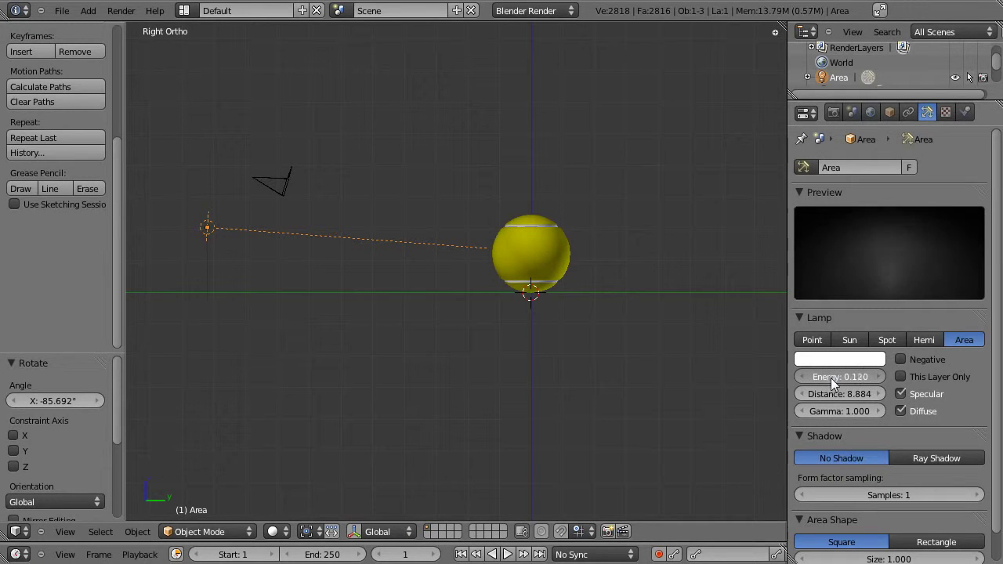
pyautogui.click(874, 118)
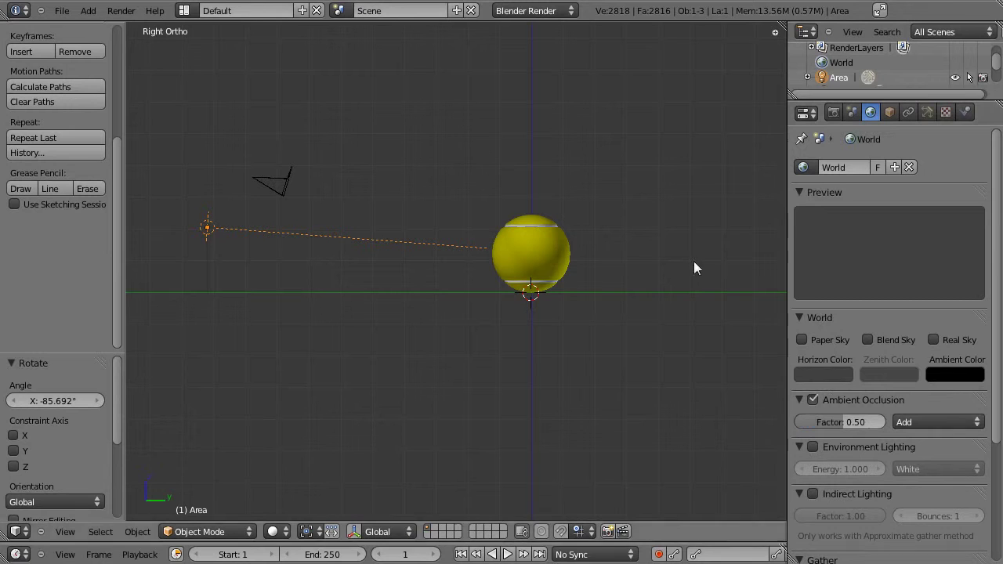
# - Select the area lamp and increase its square size to 2.371
pyautogui.rightClick(210, 226)
pyautogui.rightClick(214, 226)
pyautogui.click(930, 114)
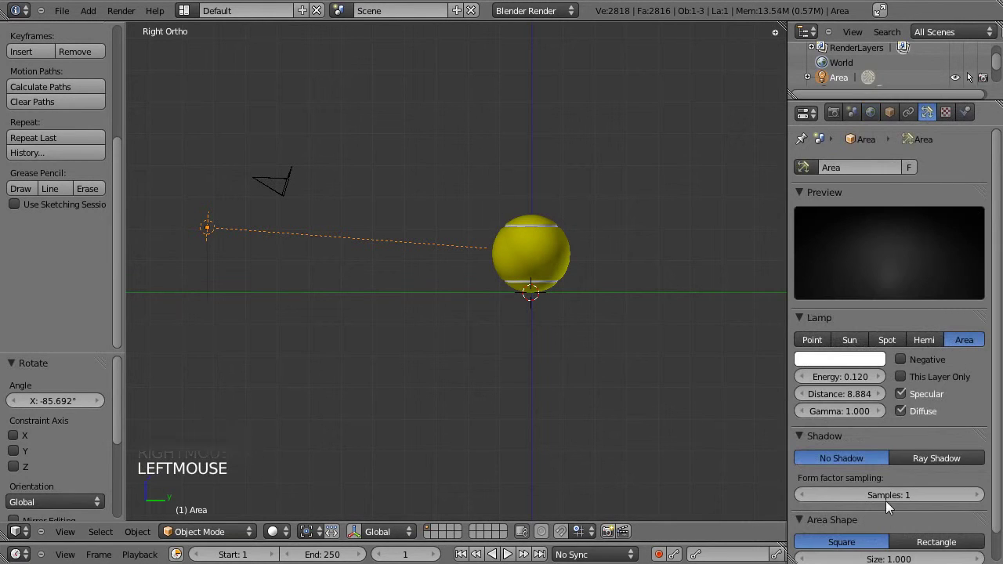
pyautogui.scroll(-3)
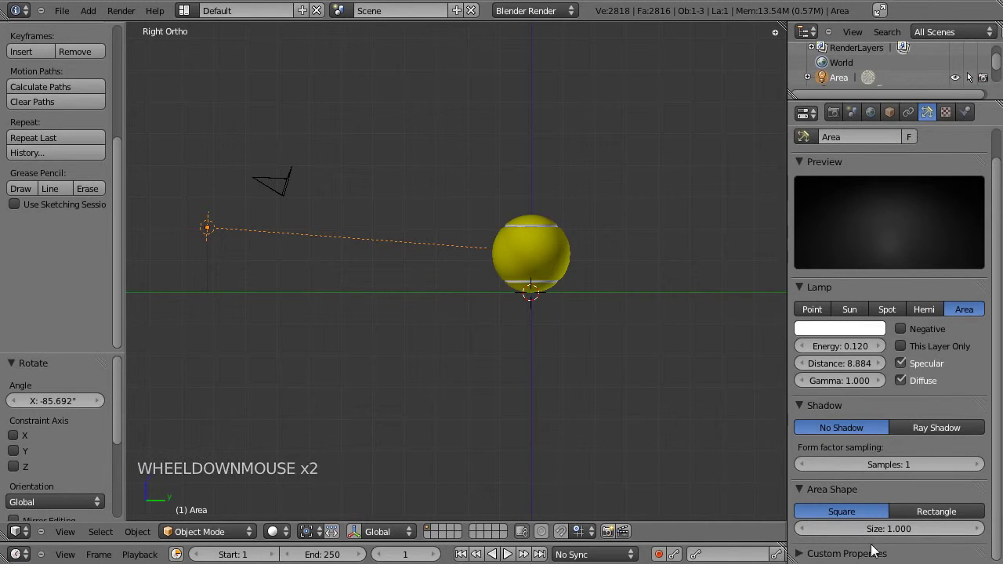
pyautogui.click(877, 534)
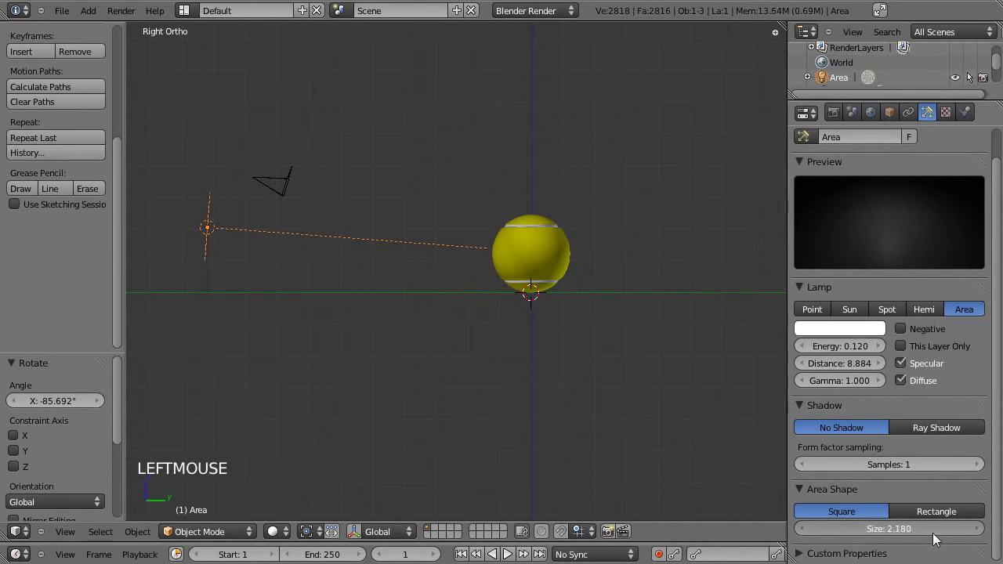
pyautogui.click(359, 325)
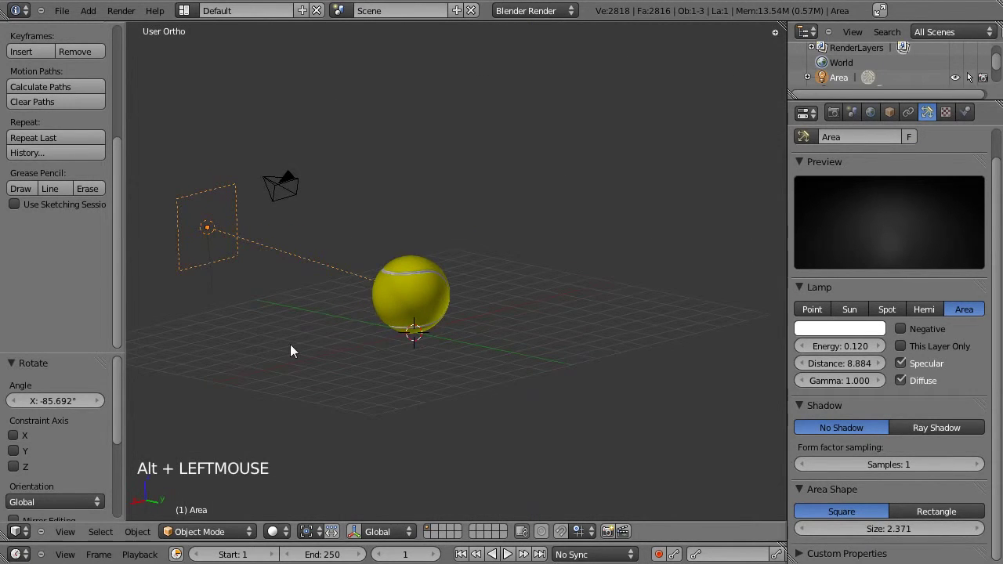
# - Switch to top view and select the area lamp below the ball
pyautogui.press('KP_7')
pyautogui.click(696, 312)
pyautogui.scroll(-3)
pyautogui.rightClick(503, 410)
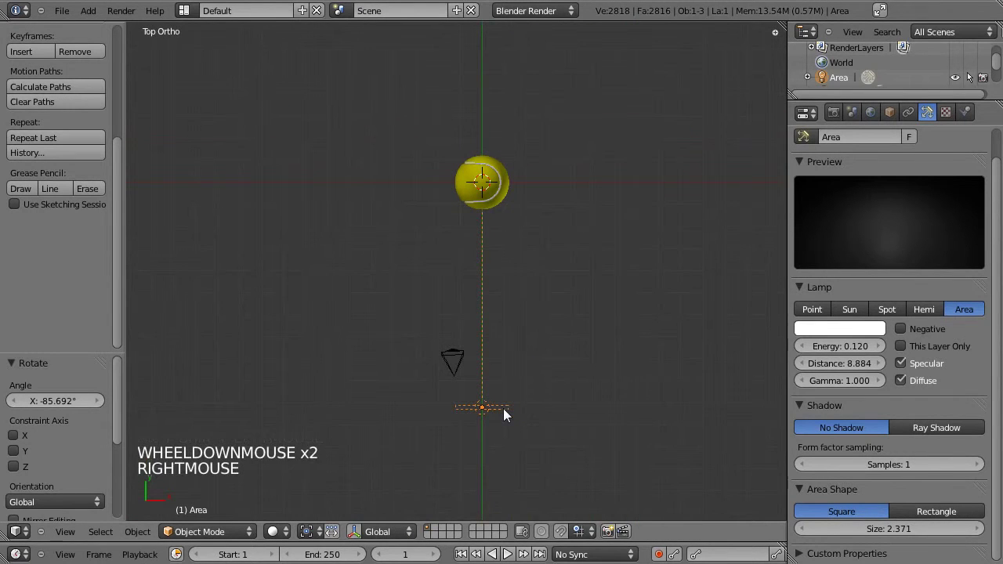
# - Duplicate the area lamp and place the copy right of the ball, turned to face it
pyautogui.press('shift+d')
pyautogui.click(564, 188)
pyautogui.press('r')
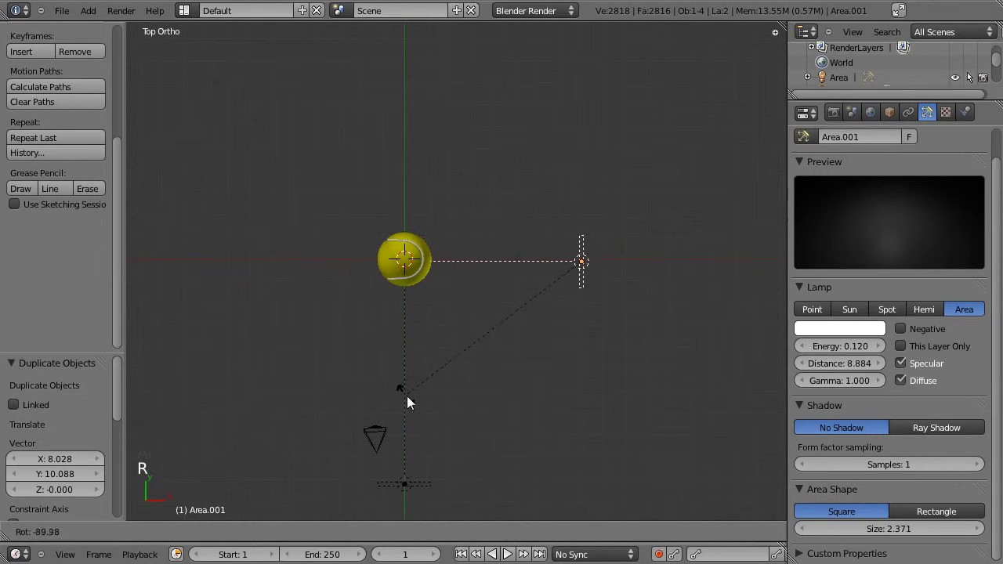
pyautogui.press('g')
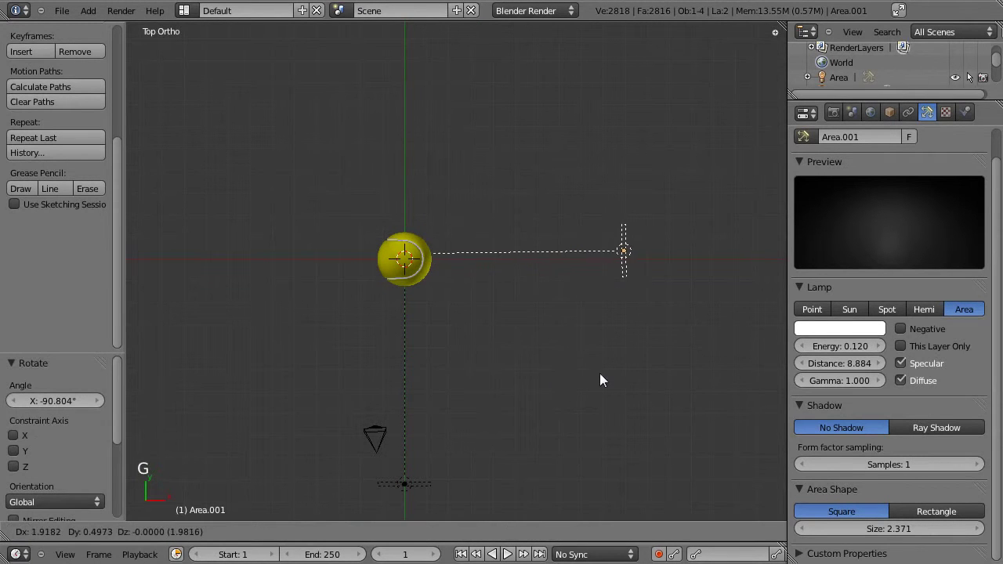
pyautogui.press('KP_0')
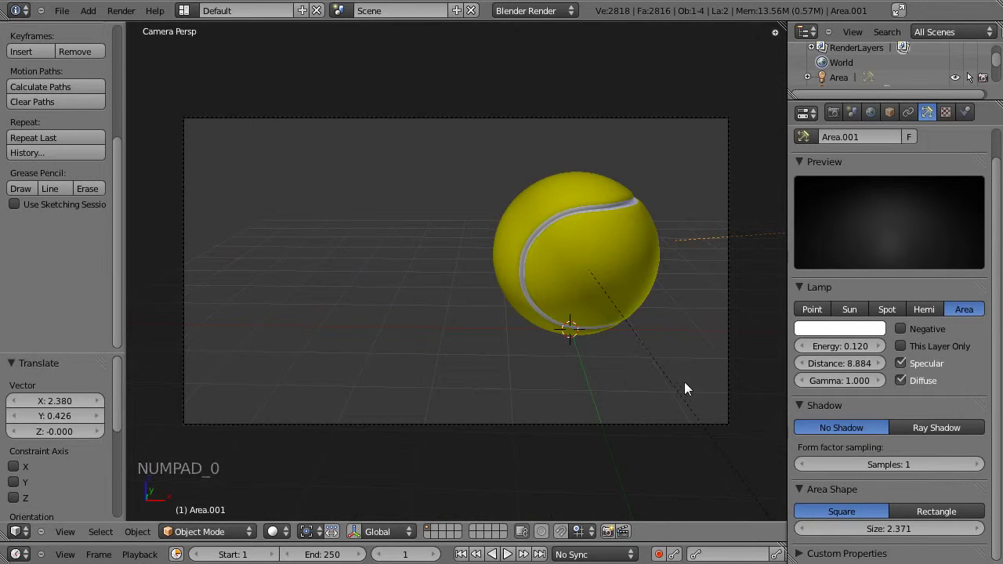
# - In front view raise the copied lamp and tilt it down at the ball, then duplicate it again
pyautogui.press('KP_1')
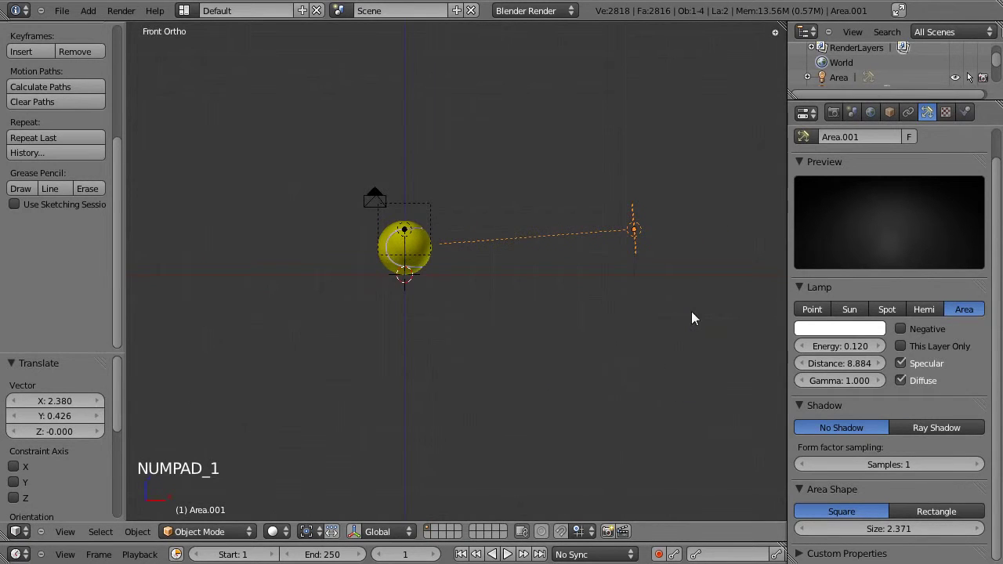
pyautogui.press('g')
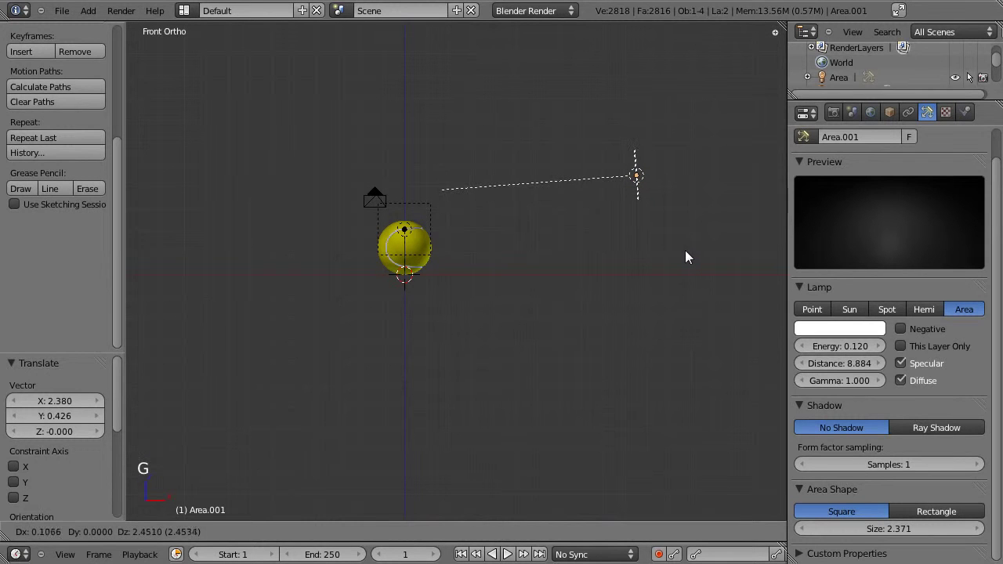
pyautogui.press('r')
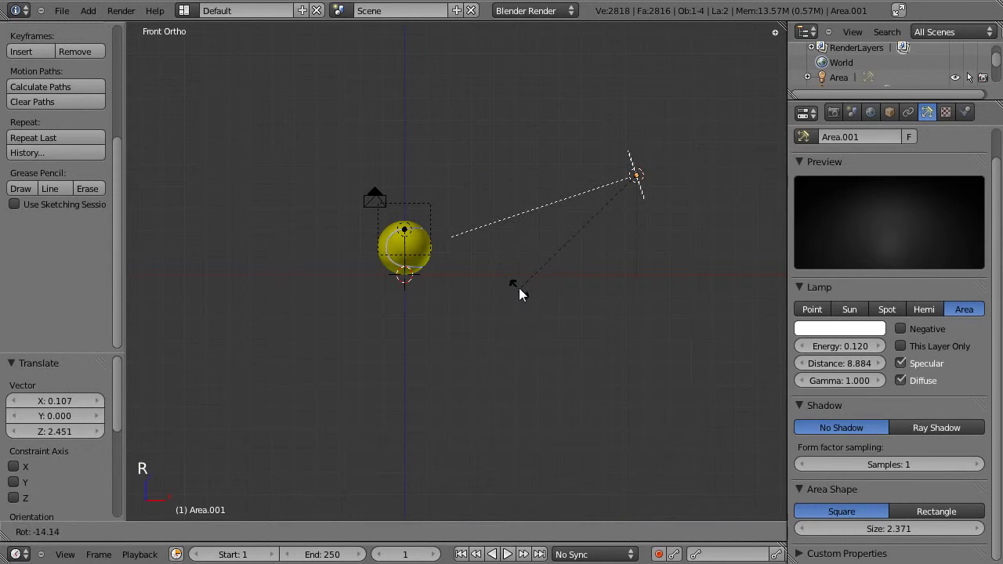
pyautogui.press('KP_7')
pyautogui.press('shift+d')
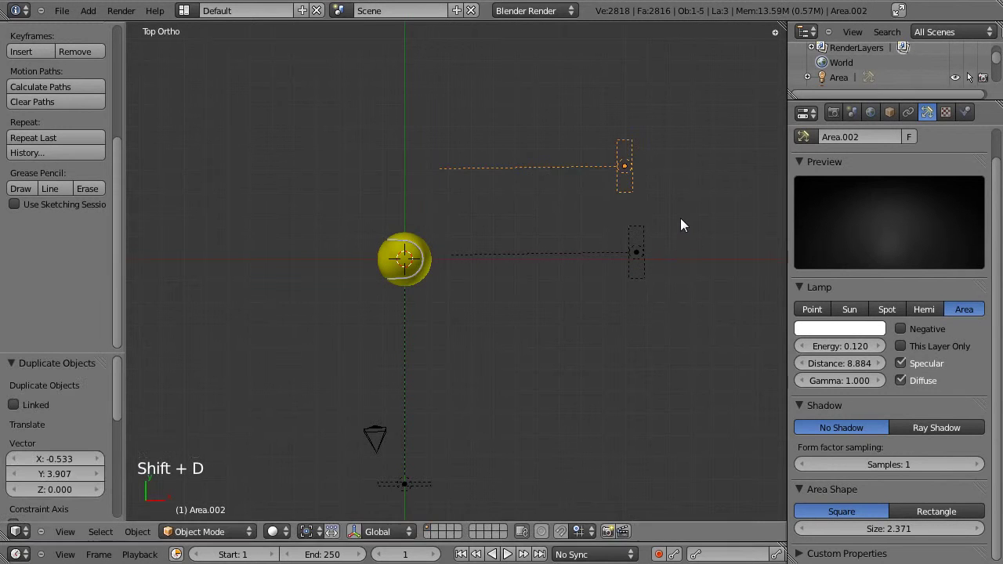
# - Aim Area.002 at the ball, set Energy 0.720 with Ray Shadow, save, and check a test render
pyautogui.press('r')
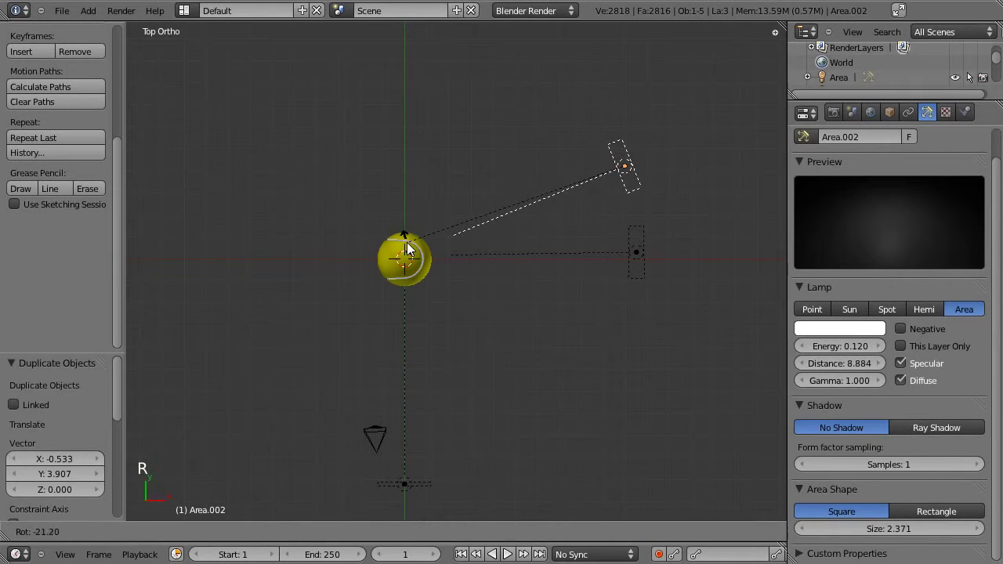
pyautogui.press('g')
pyautogui.press('r')
pyautogui.click(831, 351)
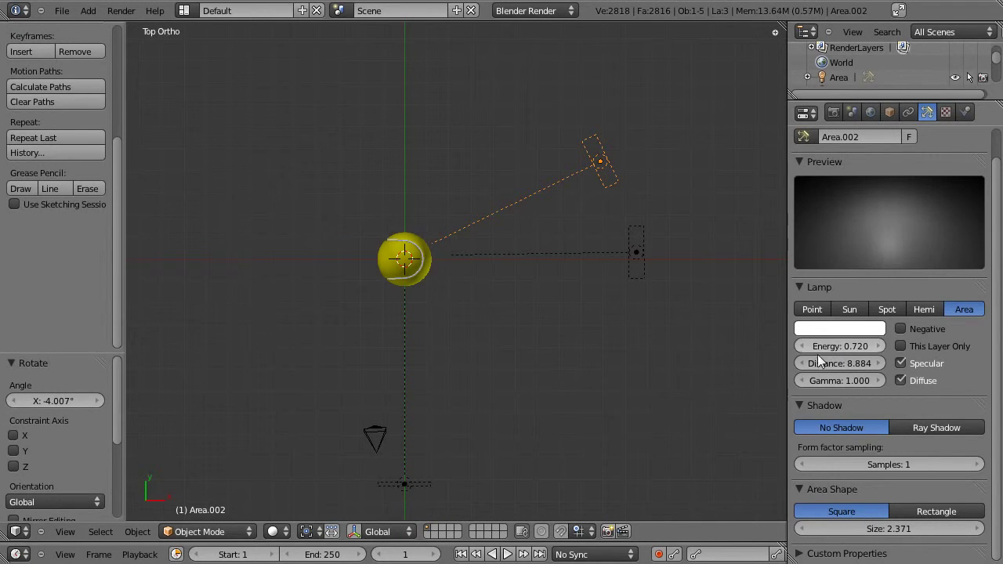
pyautogui.click(942, 437)
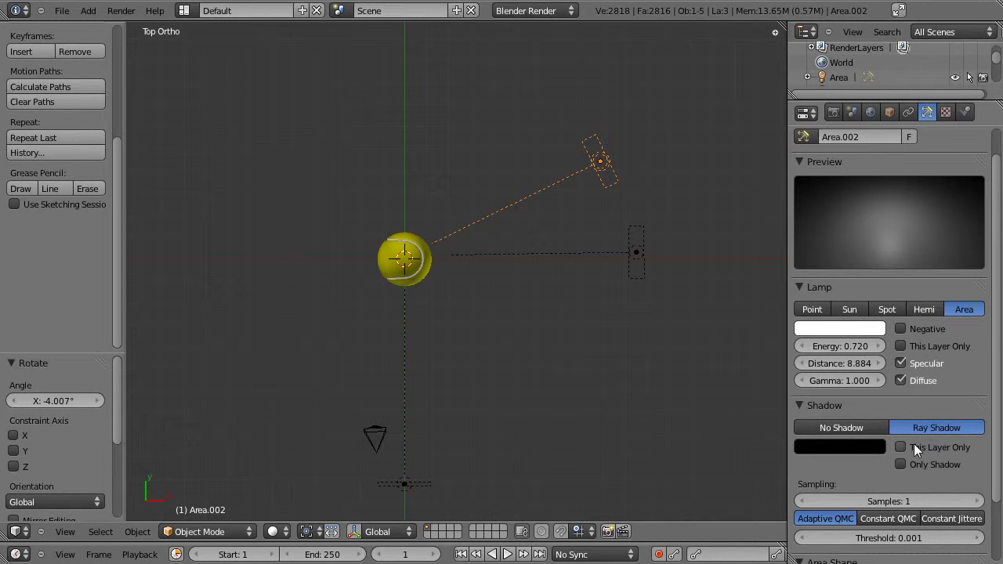
pyautogui.press('ctrl+s')
pyautogui.press('KP_0')
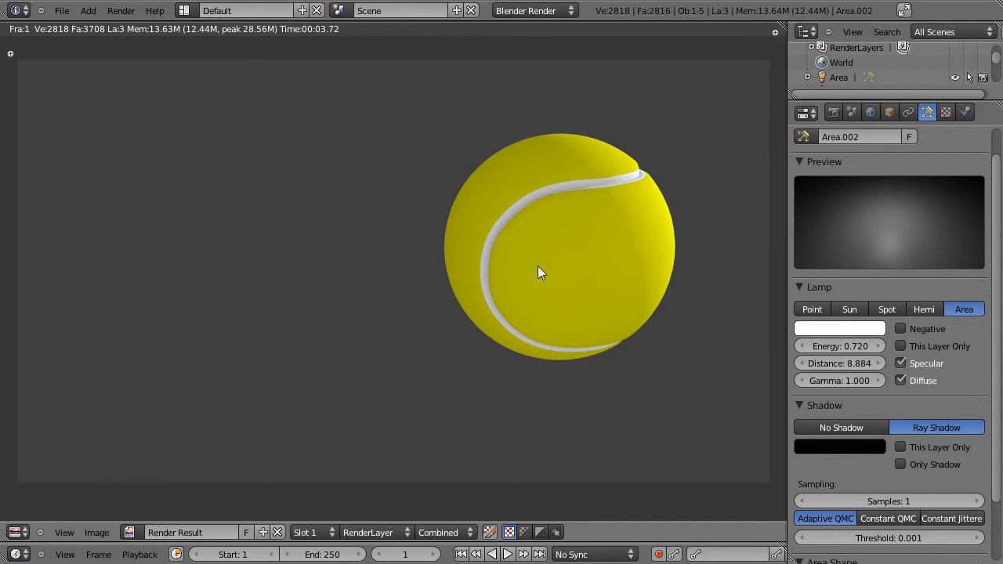
pyautogui.press('Escape')
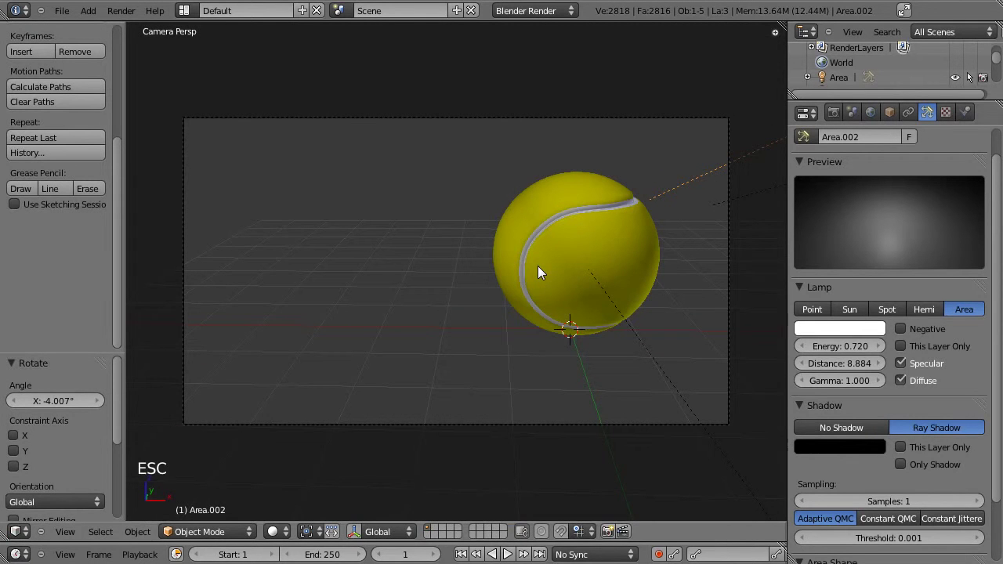
# - Add a mesh plane, enlarge it, and slide it under and behind the ball as a ground
pyautogui.press('shift+a')
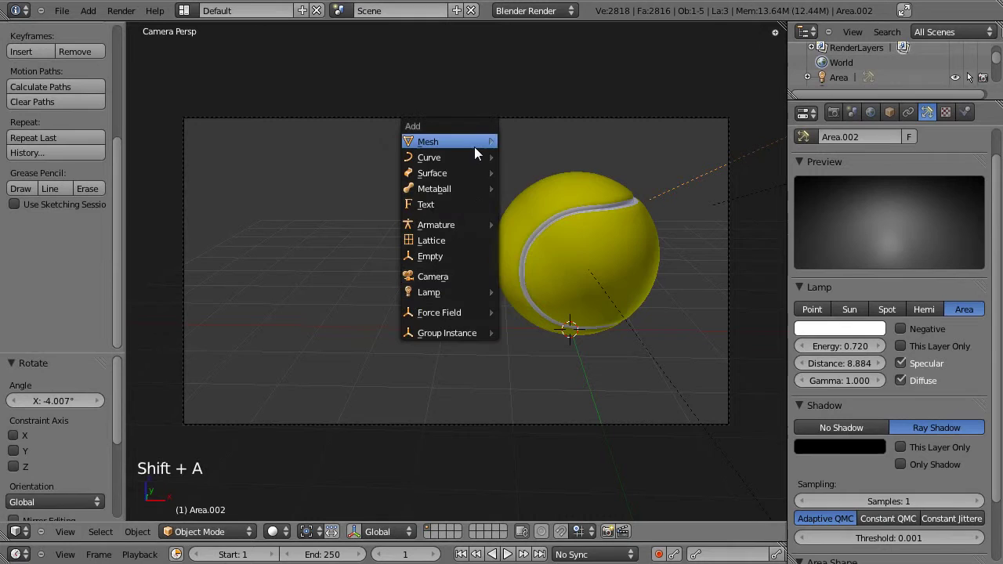
pyautogui.press('s')
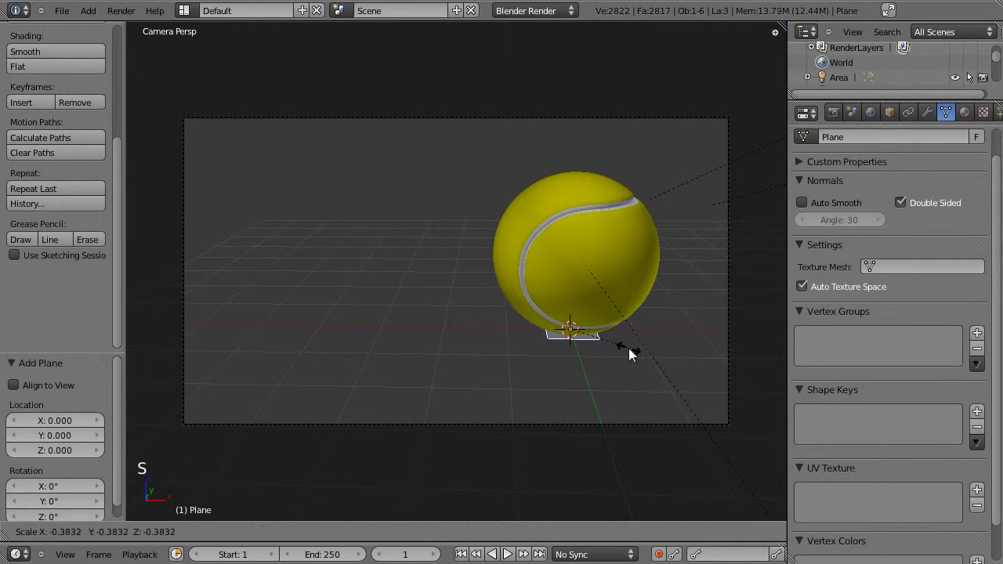
pyautogui.press('s')
pyautogui.press('g')
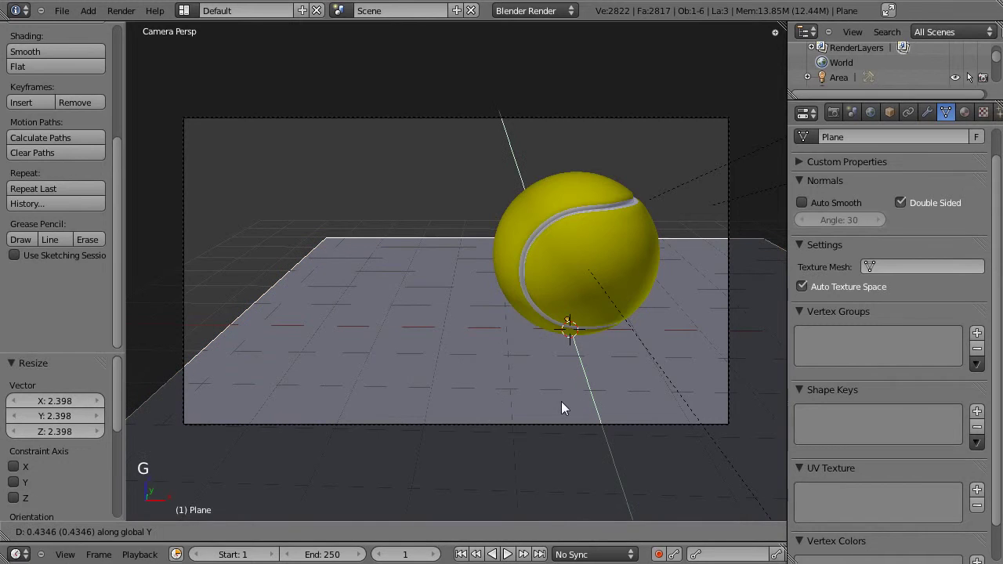
pyautogui.press('g')
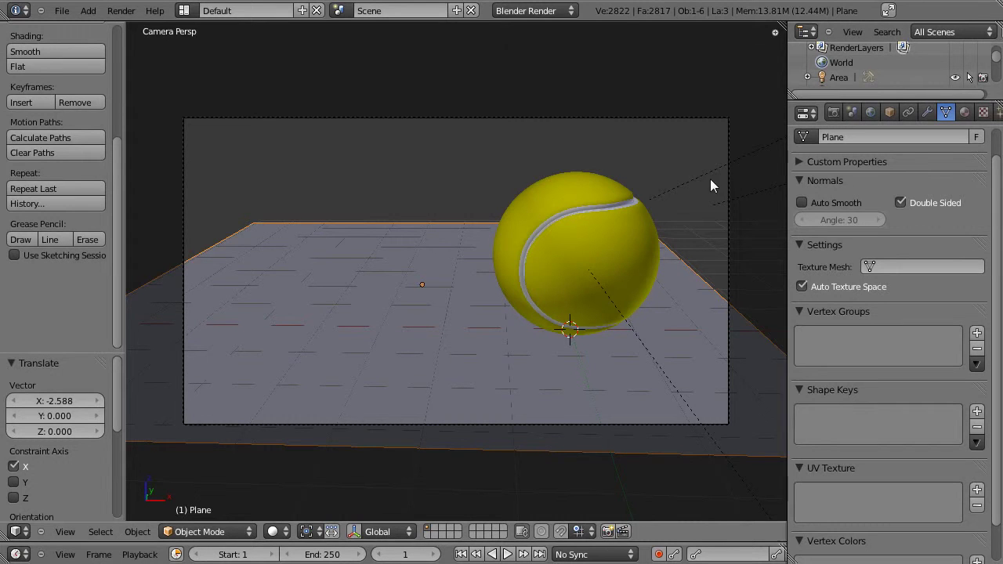
# - Select the newest area lamp and inspect the lamp layout from front and top views
pyautogui.rightClick(712, 178)
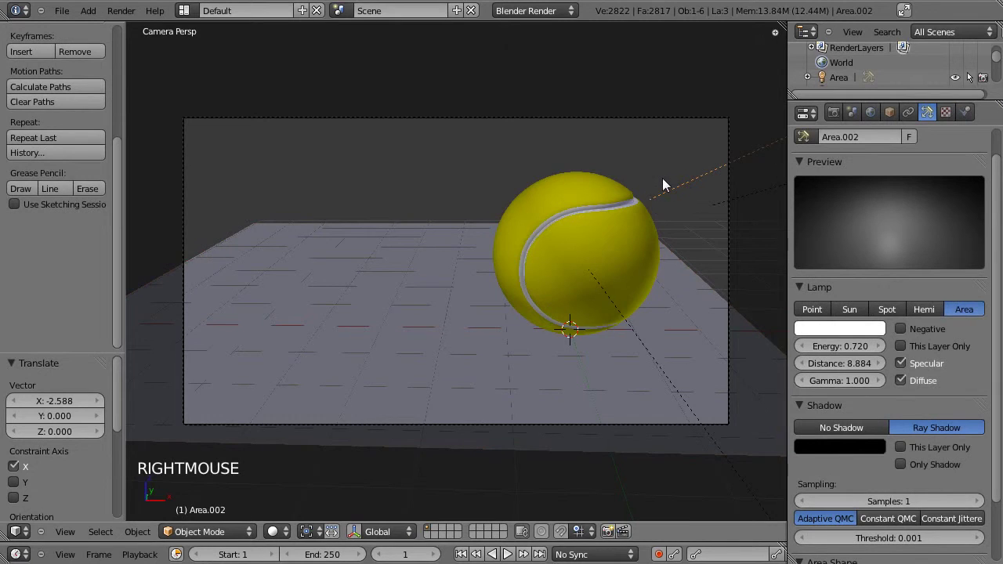
pyautogui.press('KP_1')
pyautogui.scroll(3)
pyautogui.click(535, 254)
pyautogui.click(590, 268)
pyautogui.click(380, 254)
pyautogui.click(658, 228)
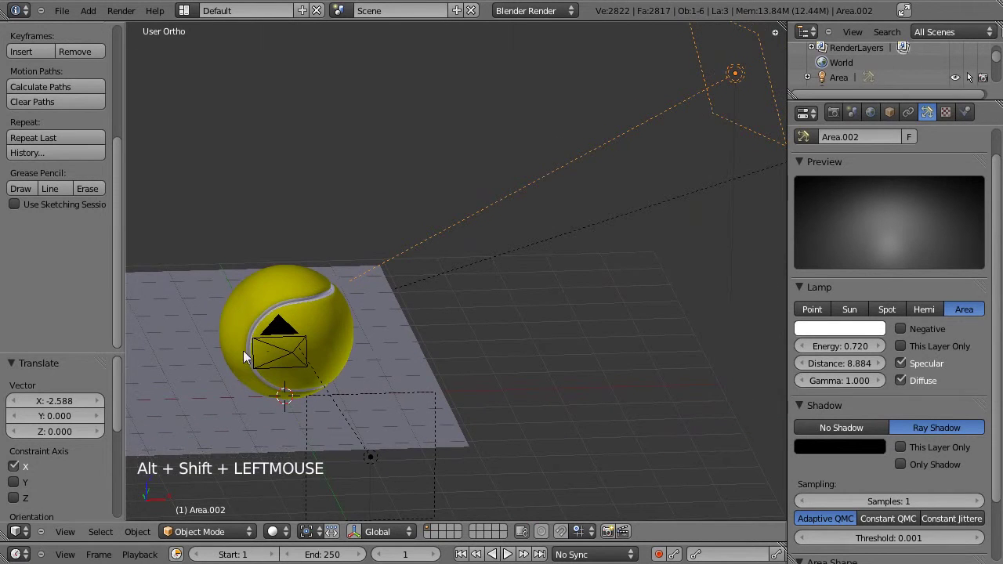
pyautogui.press('KP_7')
pyautogui.click(331, 153)
pyautogui.scroll(-3)
pyautogui.scroll(-3)
# - Shift the ground plane so the ball sits near its edge and render the shadow on it
pyautogui.rightClick(392, 275)
pyautogui.press('g')
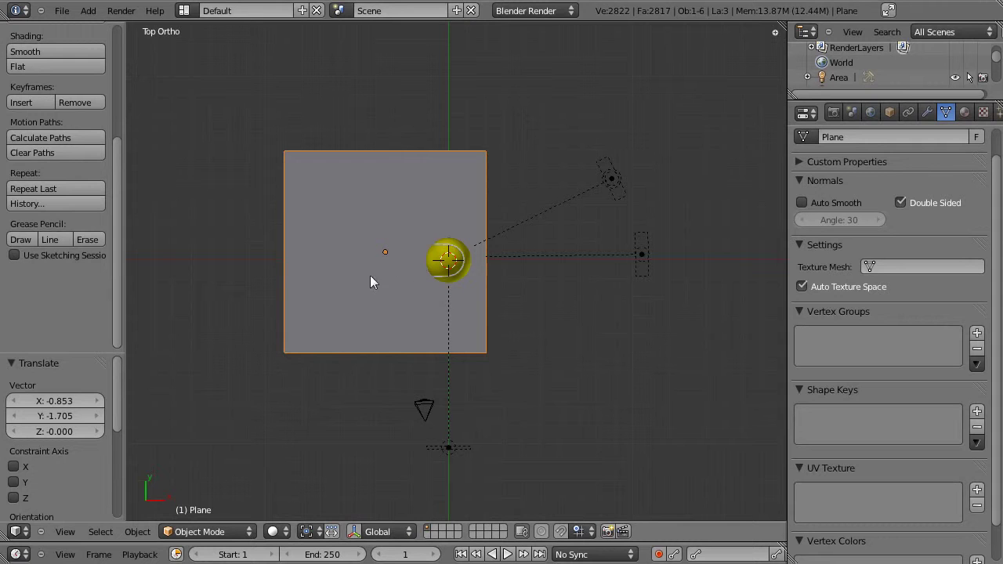
pyautogui.press('KP_0')
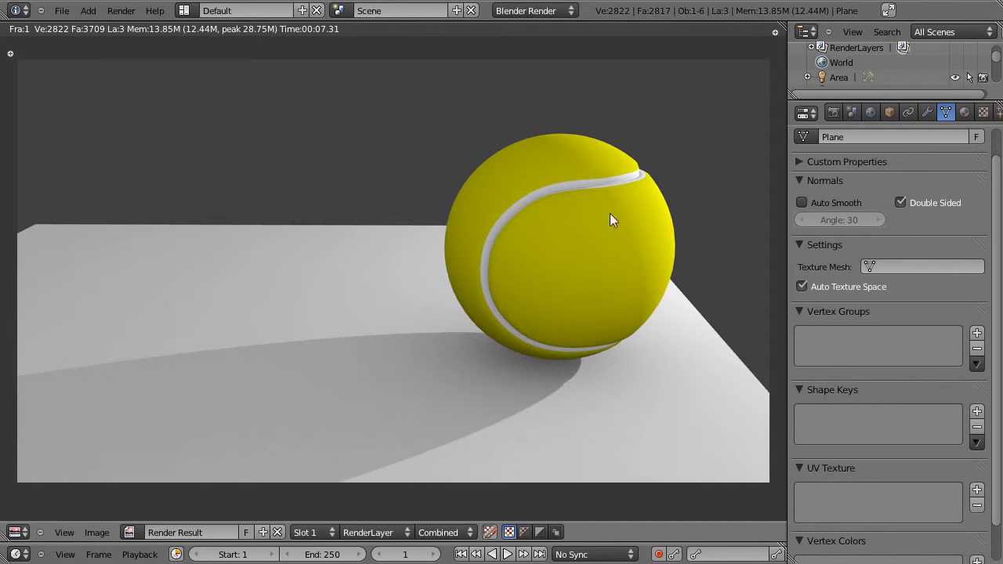
pyautogui.press('Escape')
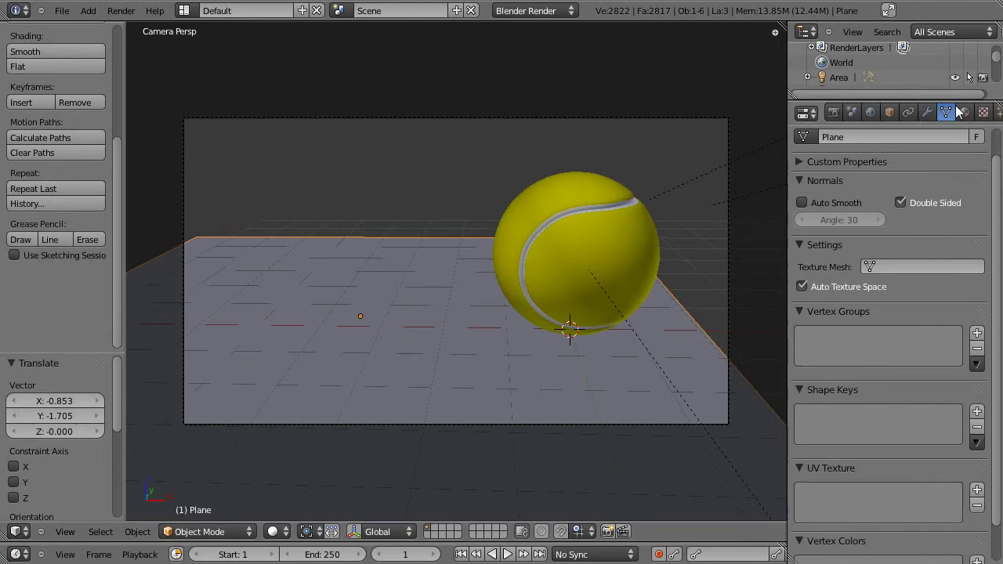
# - Give the ground plane a new material with Shadows Only enabled in its Shadow panel
pyautogui.click(966, 113)
pyautogui.click(847, 222)
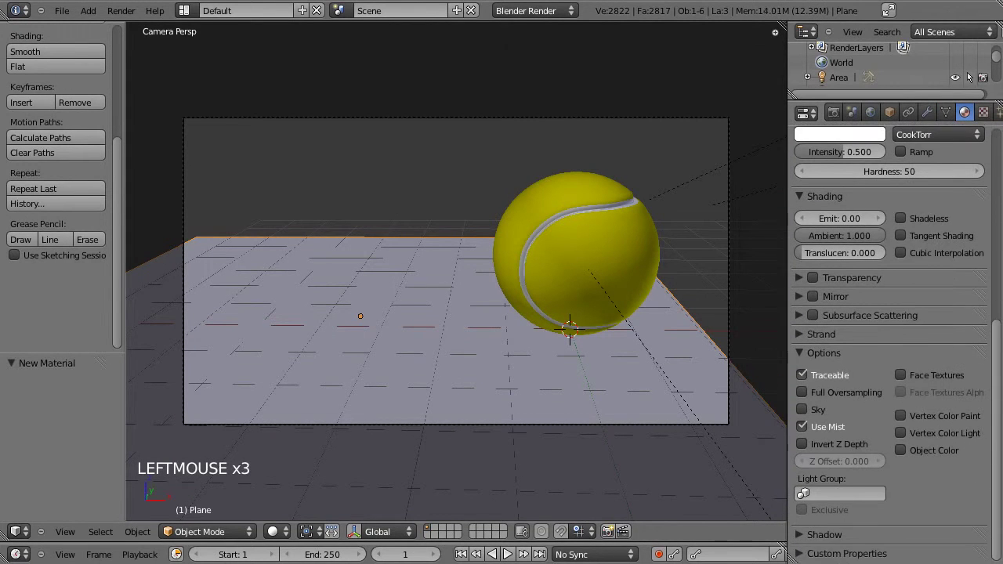
pyautogui.click(808, 541)
pyautogui.scroll(-3)
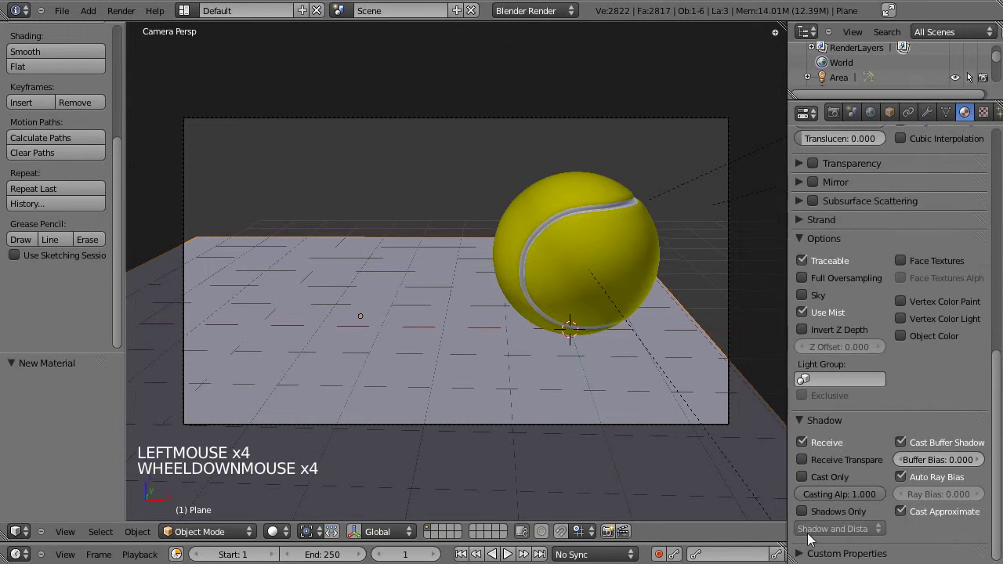
pyautogui.click(806, 515)
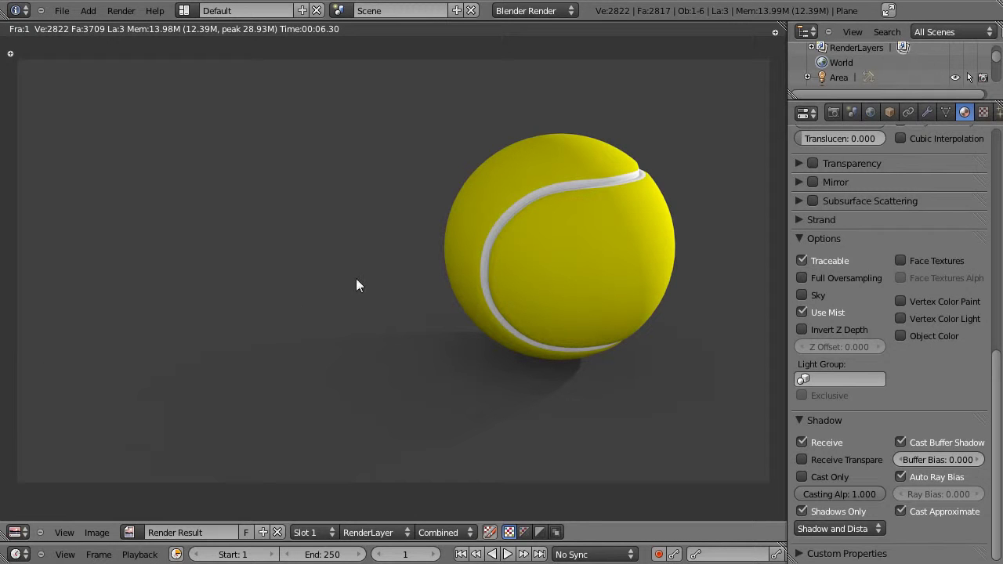
# - Enable Blend Sky in World settings with a light-blue horizon and a deeper-blue zenith
pyautogui.press('Escape')
pyautogui.click(871, 119)
pyautogui.scroll(-3)
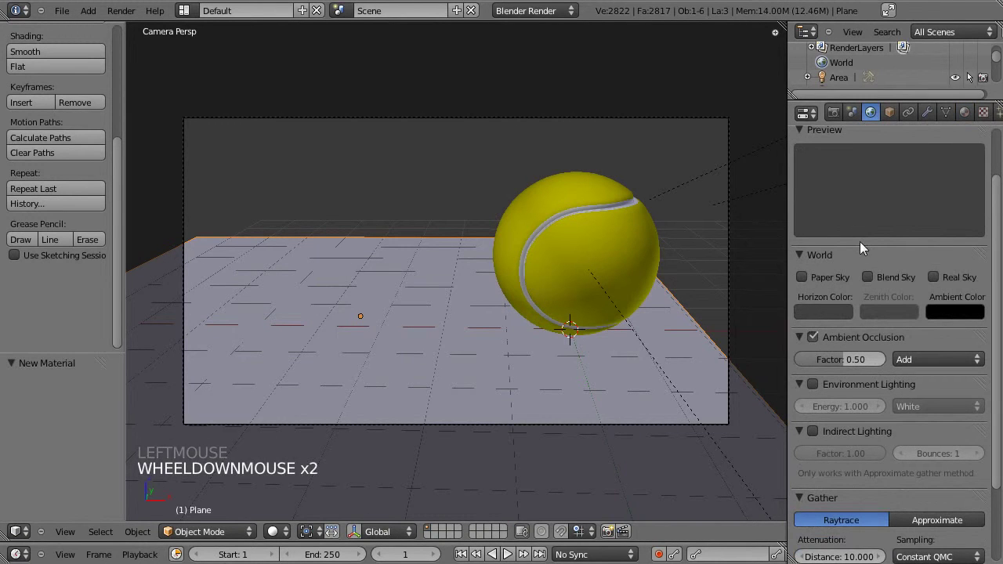
pyautogui.click(868, 279)
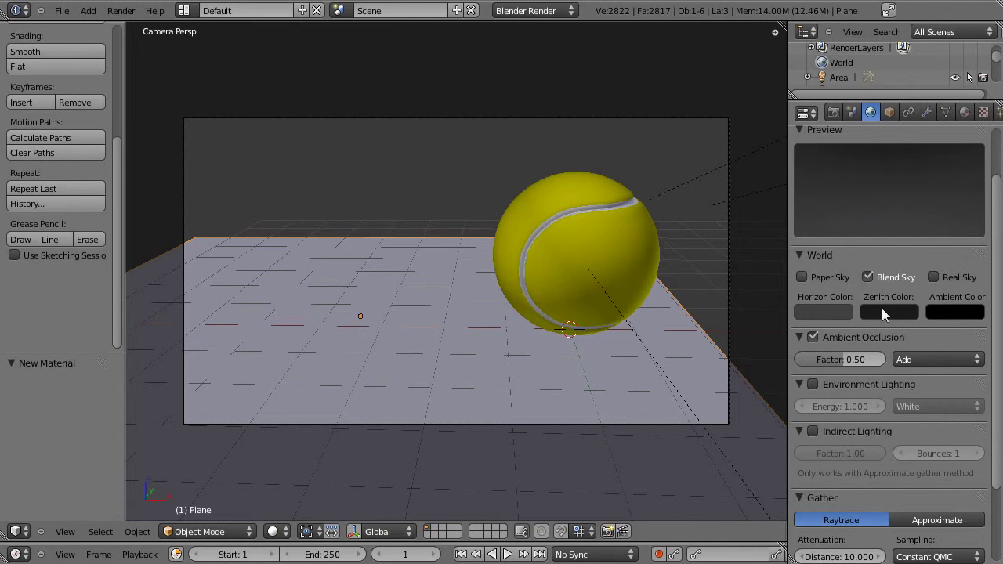
pyautogui.click(835, 315)
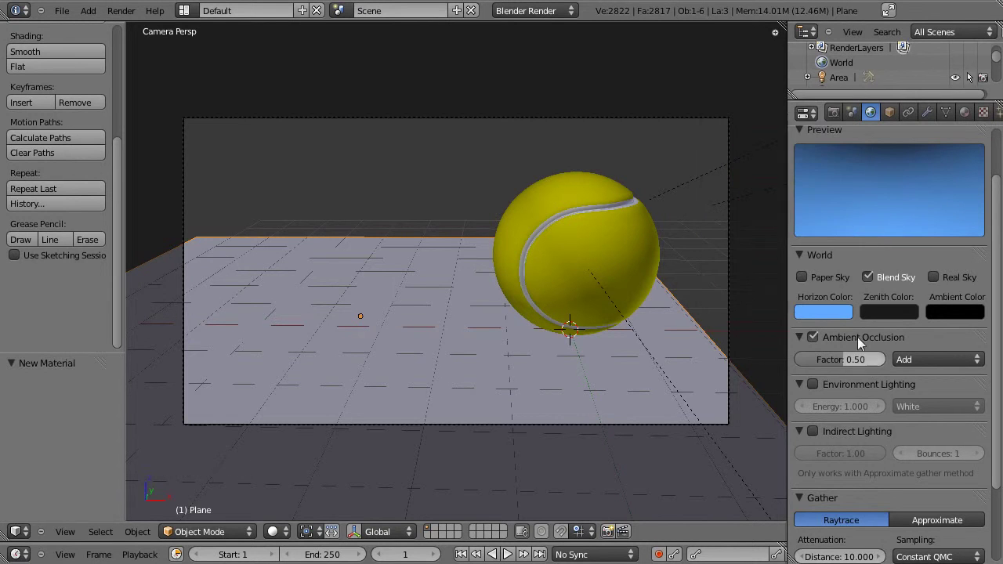
pyautogui.click(901, 319)
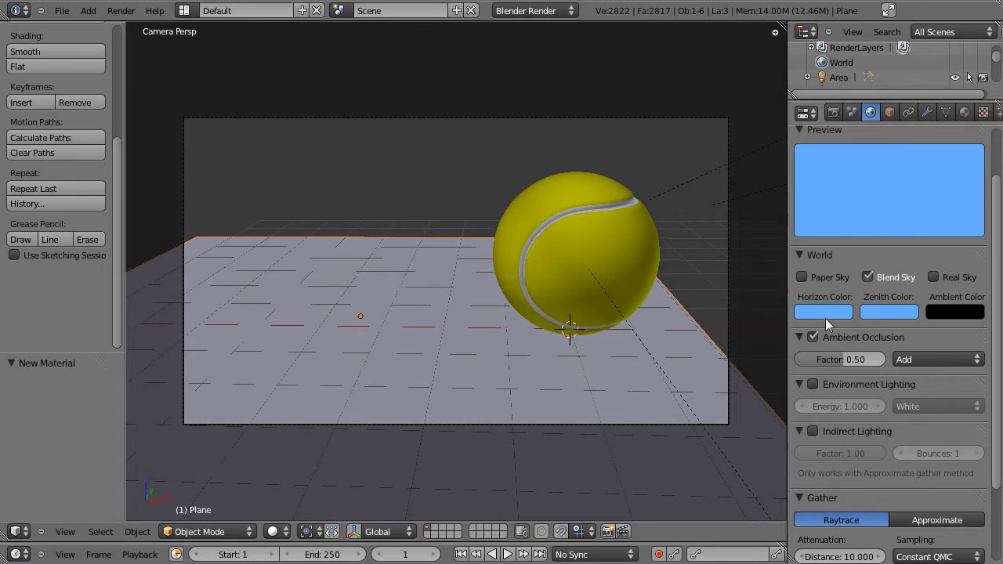
pyautogui.click(911, 318)
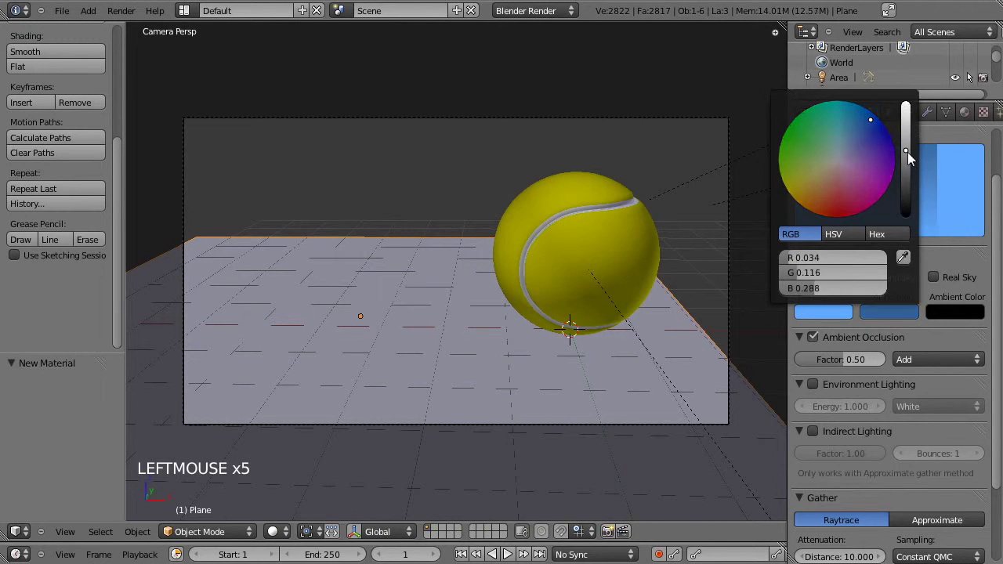
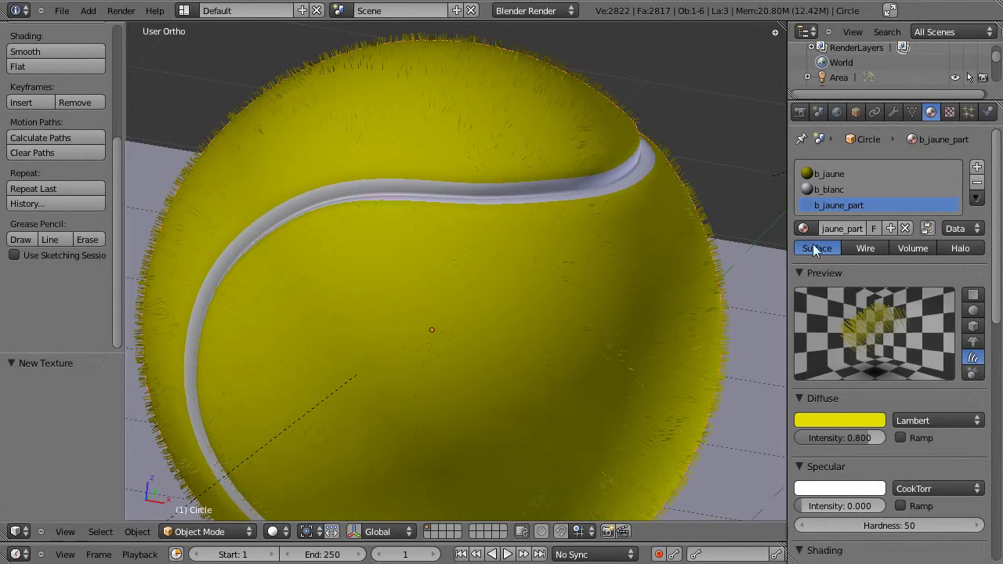
# - Set the hair particle system's render material index to 3
pyautogui.click(803, 276)
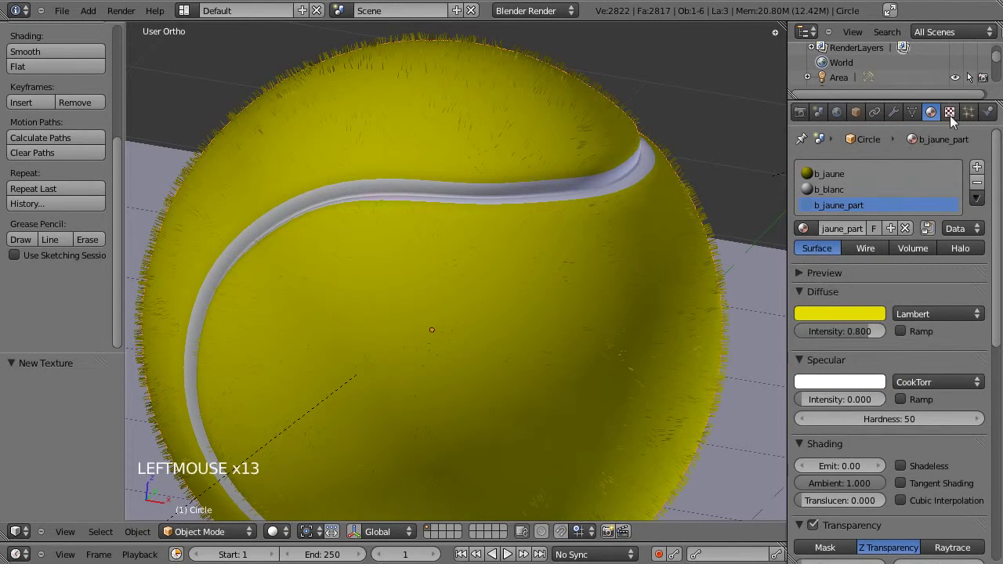
pyautogui.click(972, 123)
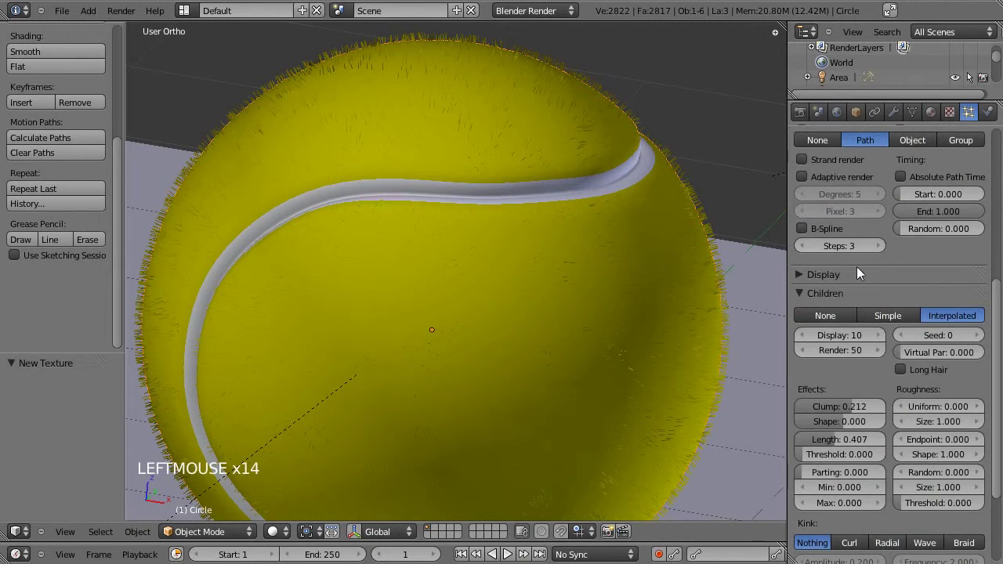
pyautogui.scroll(3)
pyautogui.scroll(3)
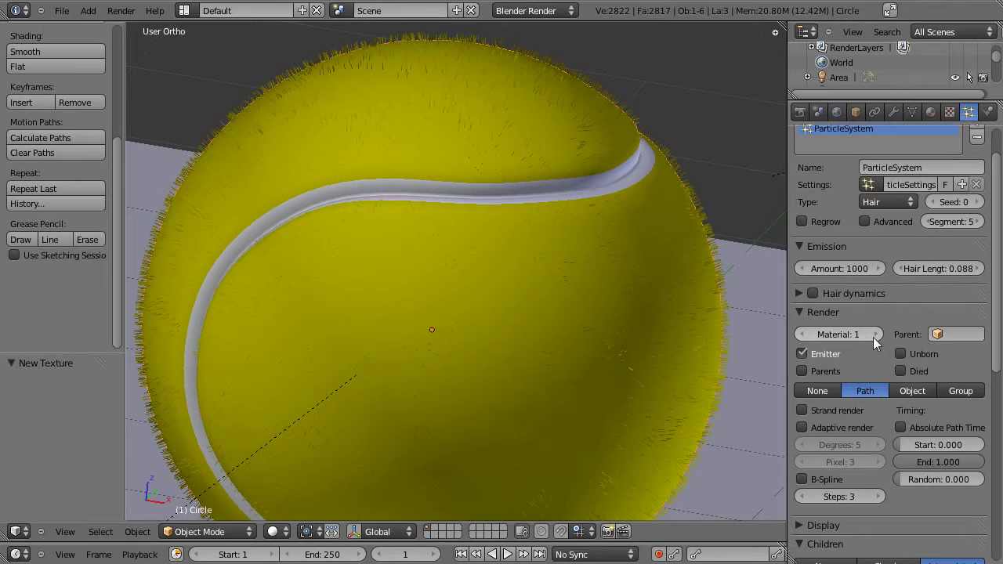
pyautogui.click(882, 341)
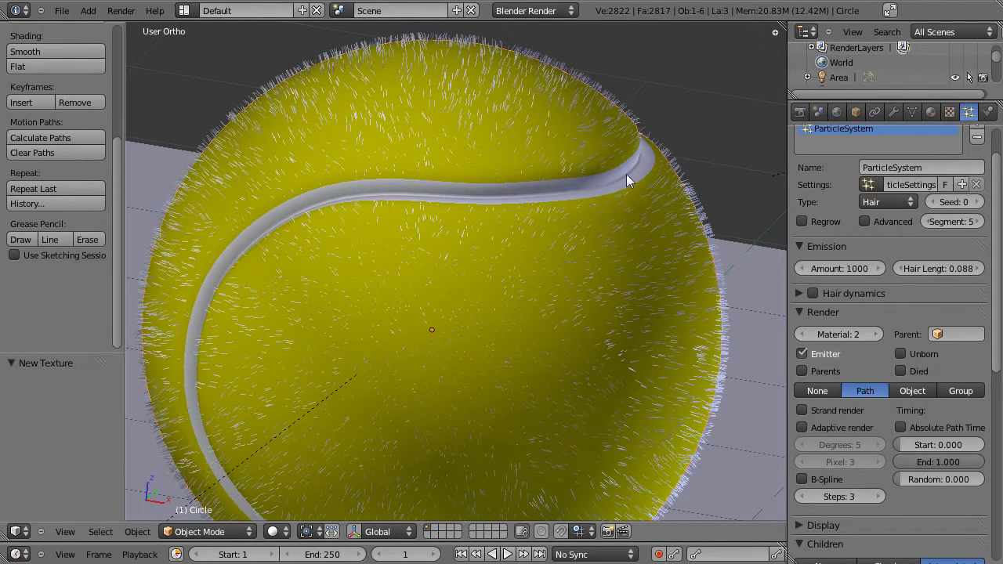
pyautogui.click(879, 340)
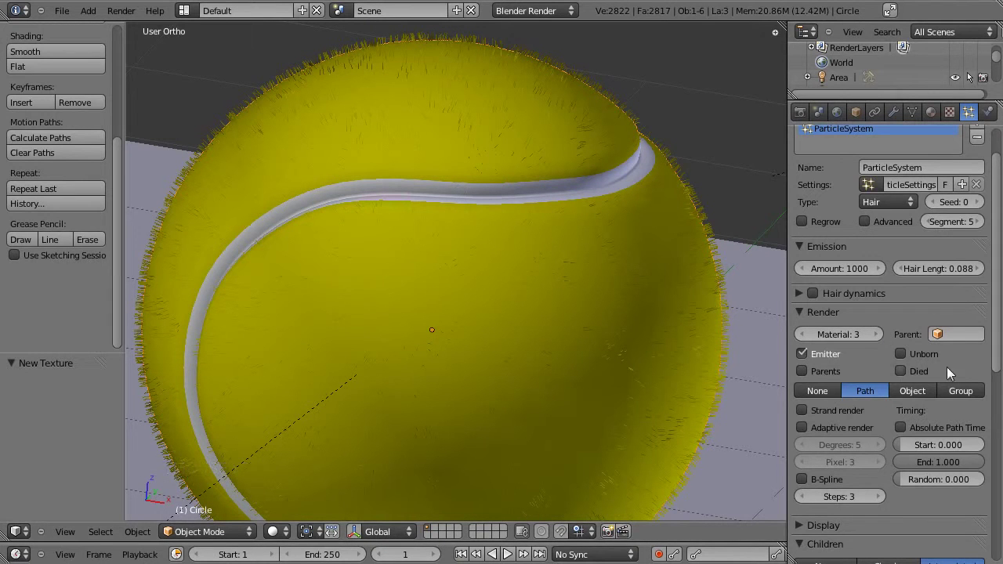
# - Shorten the hair length to 0.038 and the child strand length to 0.382
pyautogui.scroll(3)
pyautogui.scroll(3)
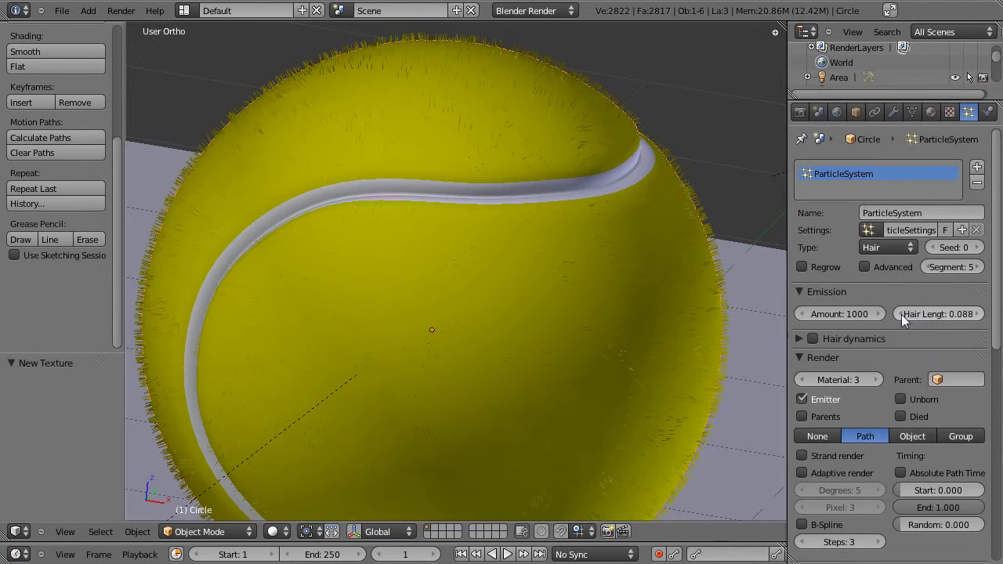
pyautogui.click(955, 321)
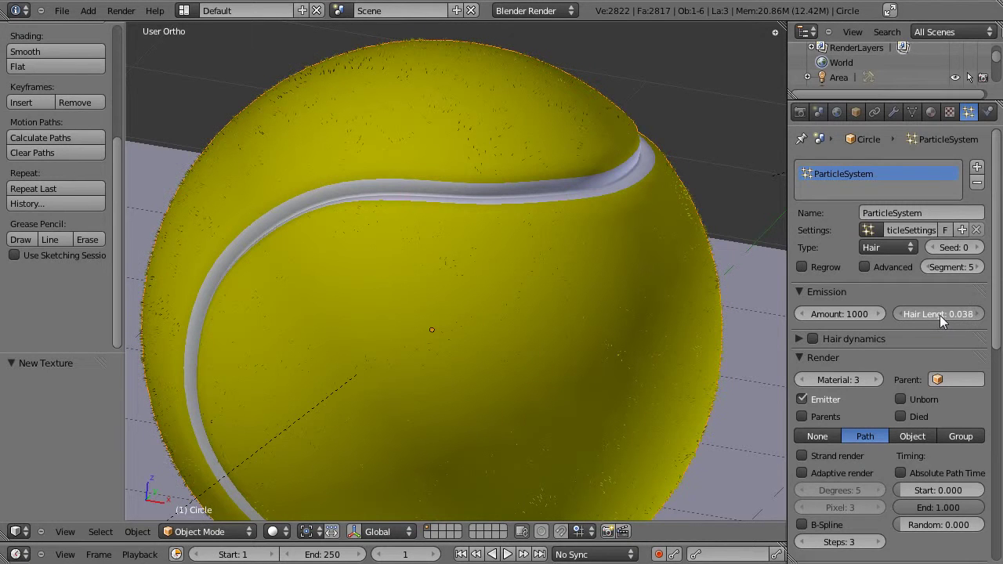
pyautogui.scroll(-3)
pyautogui.scroll(-3)
pyautogui.scroll(3)
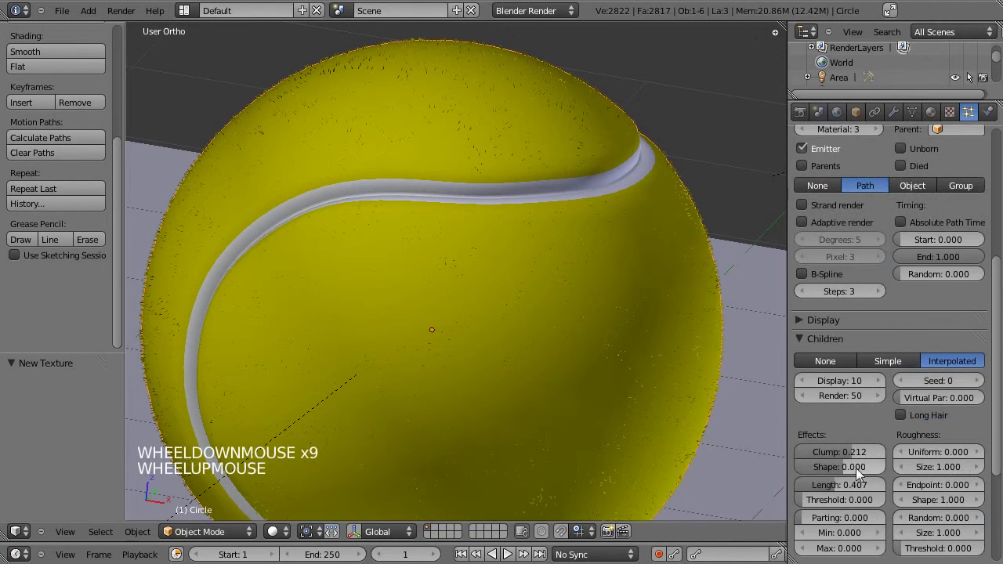
pyautogui.click(836, 489)
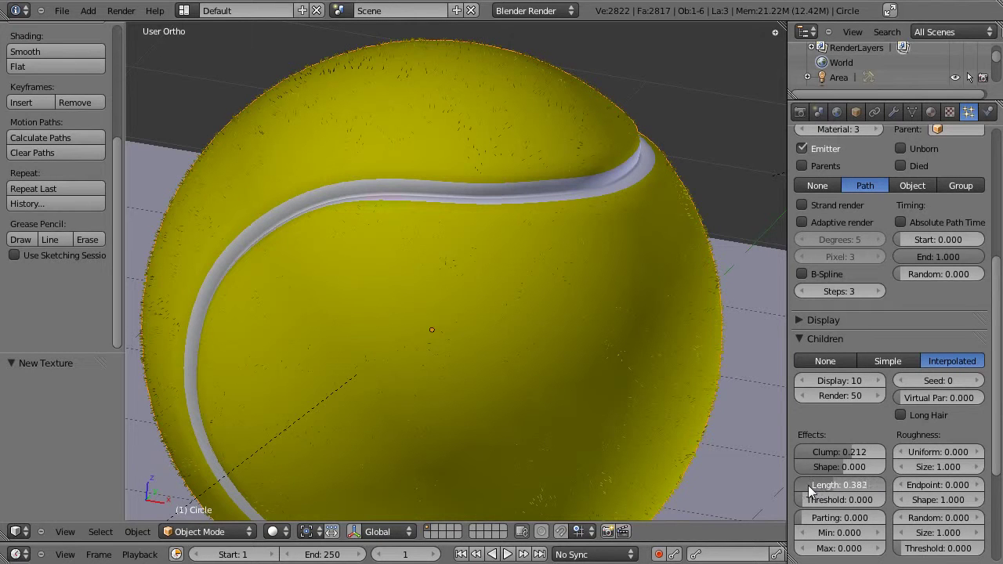
pyautogui.click(824, 487)
# - Raise the hair particle Amount to 3000
pyautogui.scroll(3)
pyautogui.scroll(3)
pyautogui.click(864, 314)
pyautogui.click(864, 313)
pyautogui.click(856, 318)
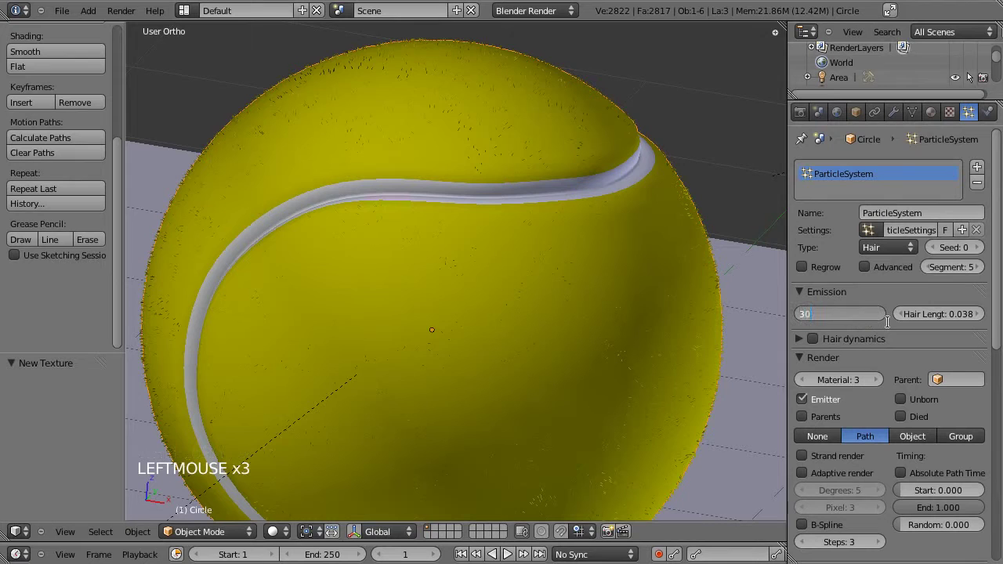
# - Render the fuzzy ball with 3000 short hairs over the blue sky
pyautogui.press('ctrl+s')
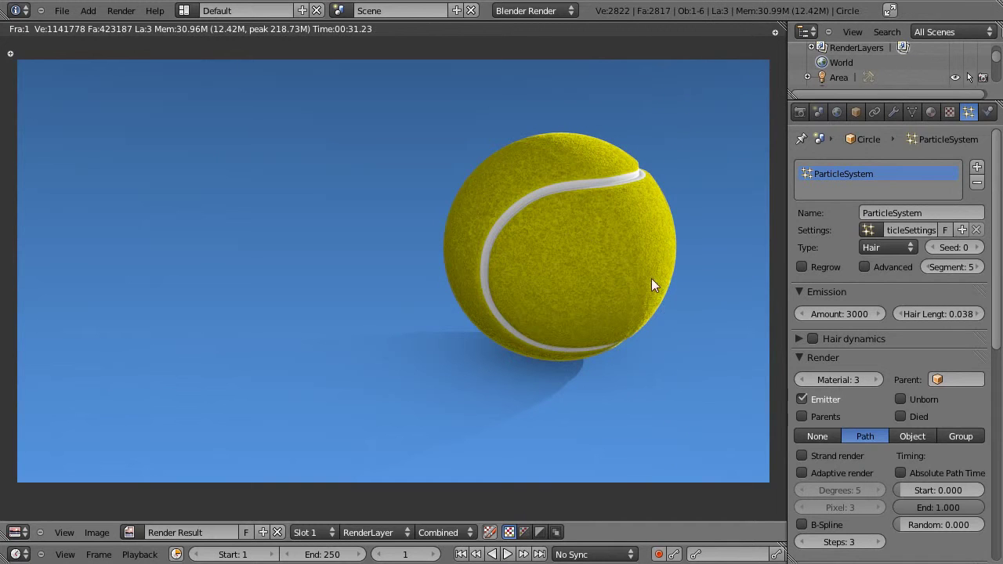
# - Select the first area lamp and raise its Energy to 0.380
pyautogui.press('Escape')
pyautogui.scroll(-3)
pyautogui.rightClick(379, 347)
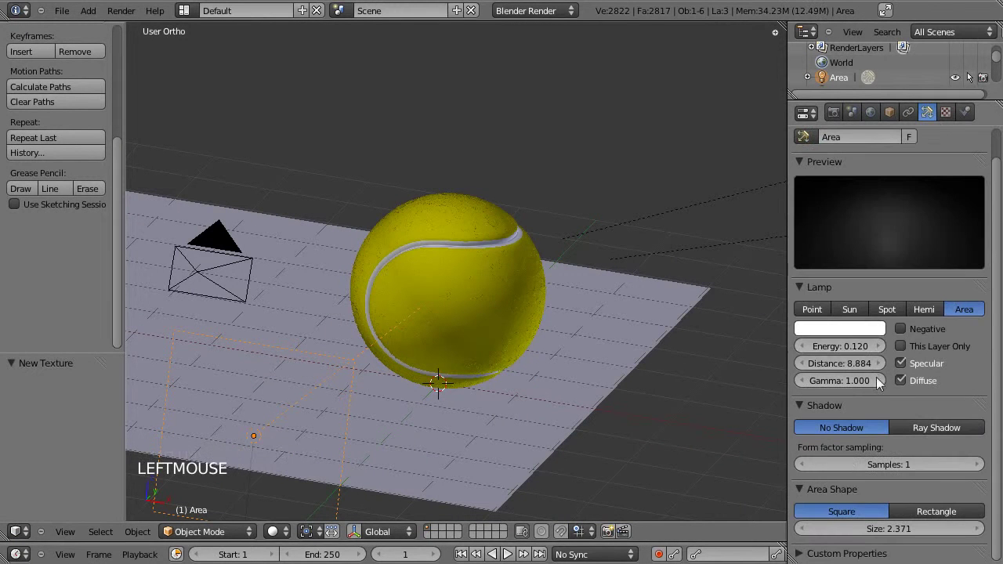
pyautogui.click(837, 352)
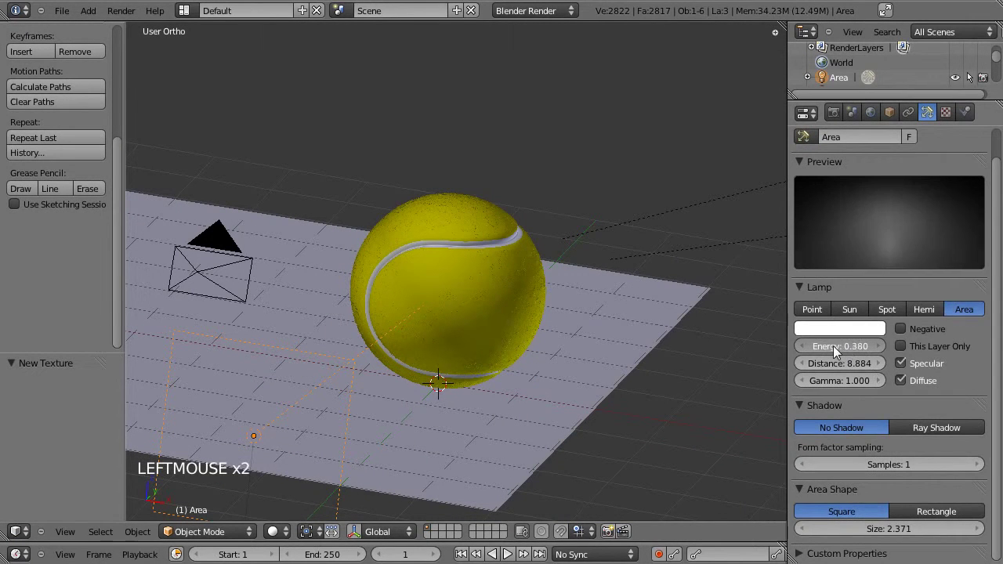
pyautogui.press('ctrl+s')
# - Select the ball and lower its hair particle Amount to 1000
pyautogui.rightClick(529, 217)
pyautogui.scroll(-3)
pyautogui.click(981, 122)
pyautogui.click(873, 310)
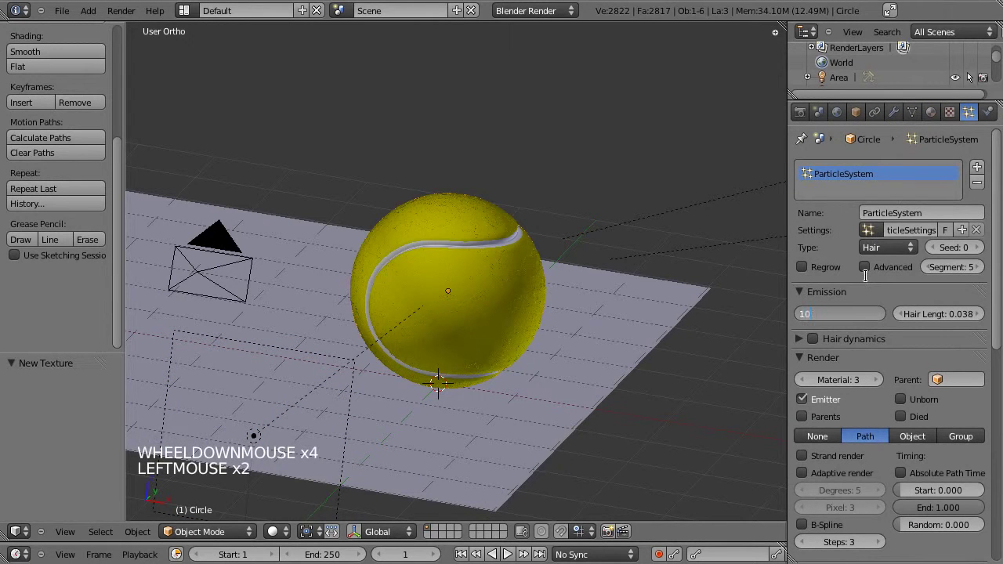
# - Render the ball again with the brighter lamp and 1000 hairs
pyautogui.press('ctrl+s')
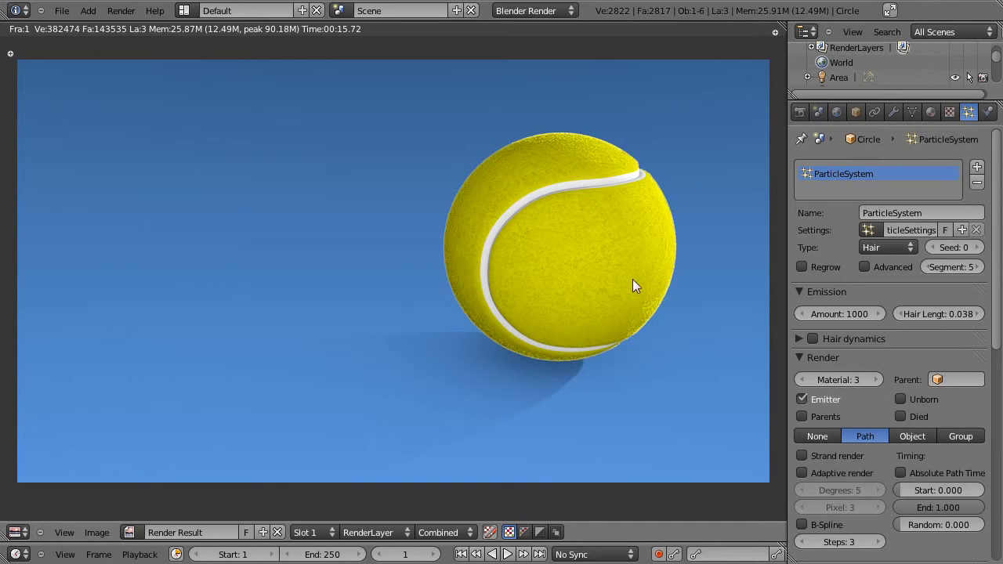
# - Select the ball and pick its yellow b_jaune material
pyautogui.press('Escape')
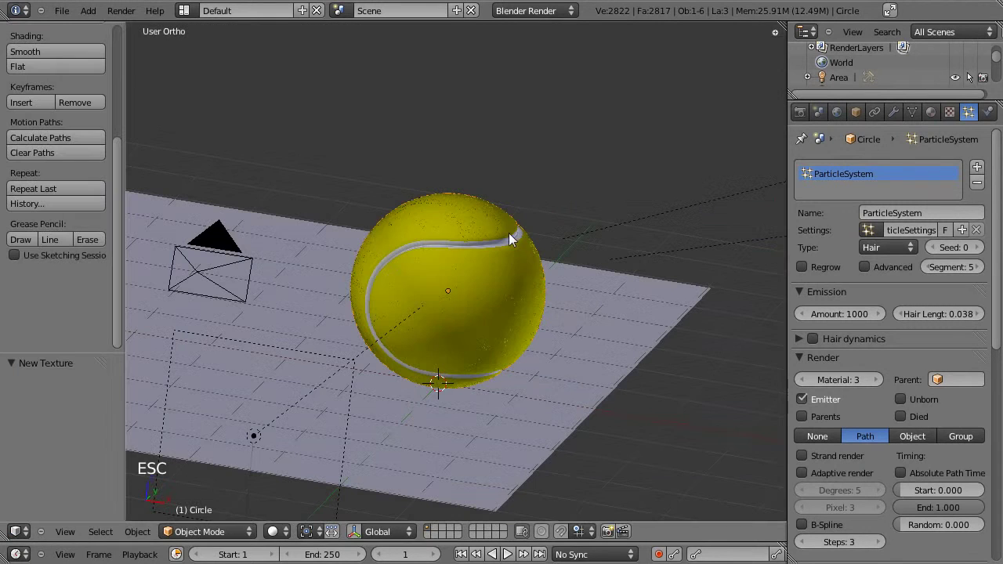
pyautogui.rightClick(502, 236)
pyautogui.click(951, 119)
pyautogui.scroll(3)
pyautogui.click(939, 116)
pyautogui.click(847, 180)
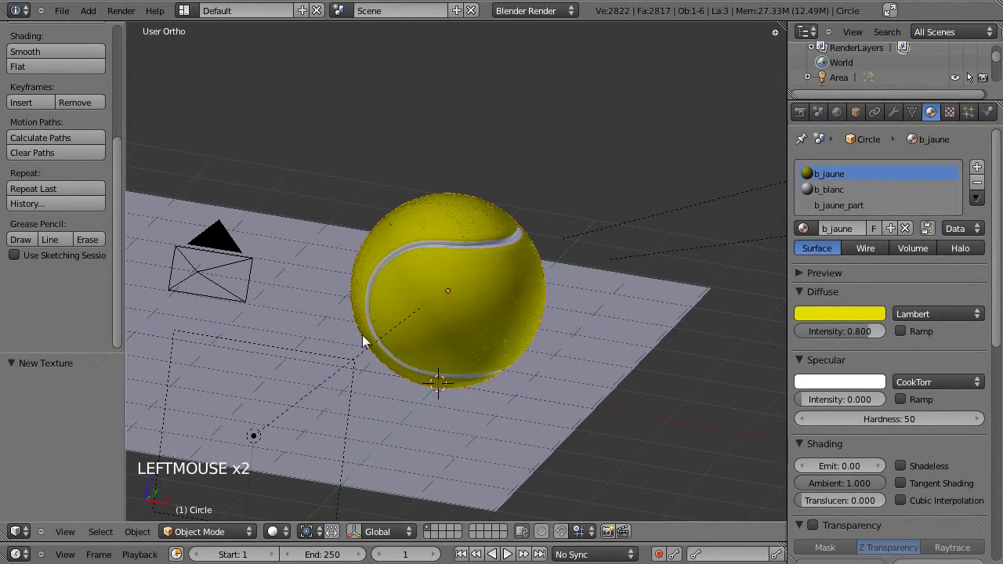
# - Disable the Voronoi Texture.001 slot on the b_jaune material
pyautogui.click(953, 114)
pyautogui.click(872, 304)
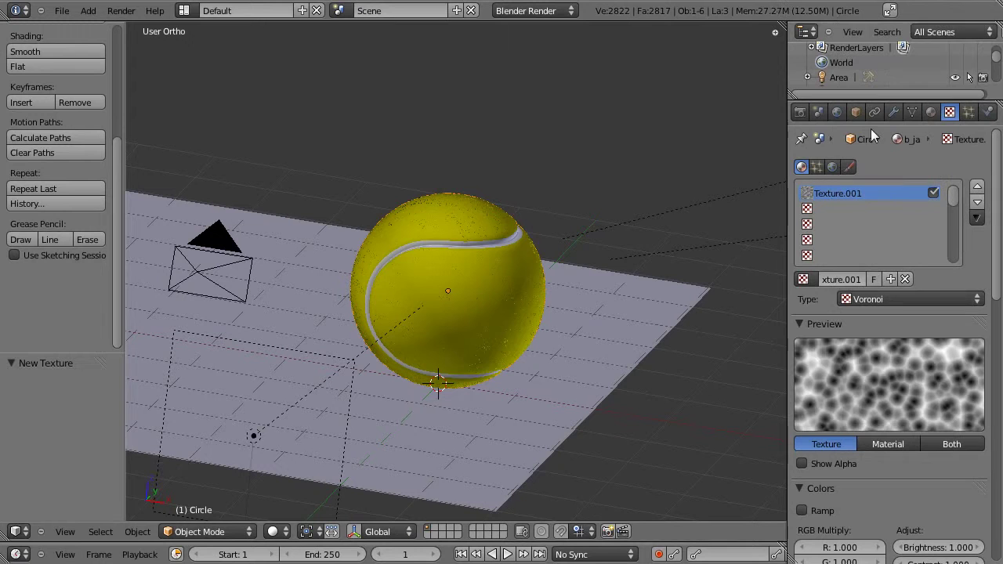
pyautogui.click(936, 197)
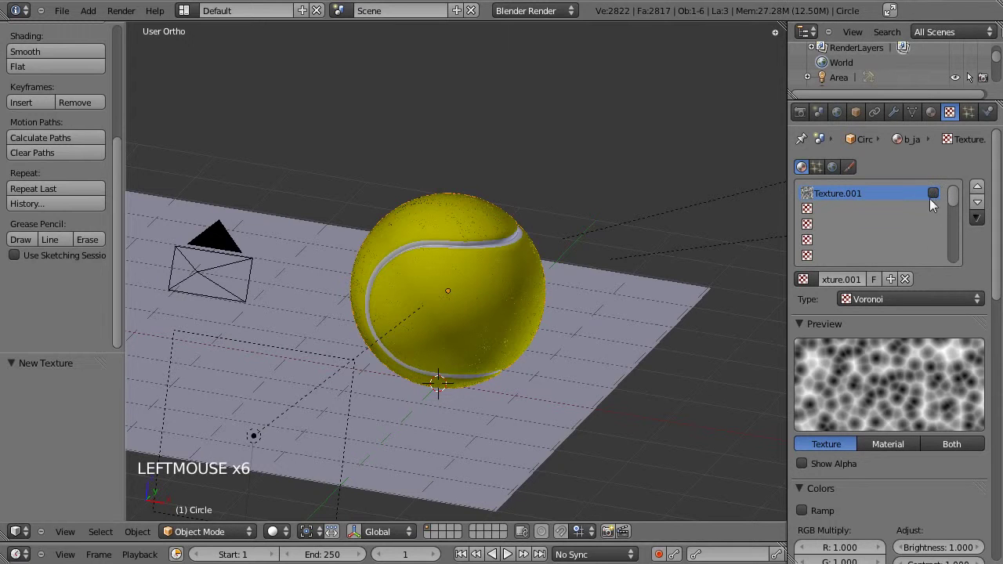
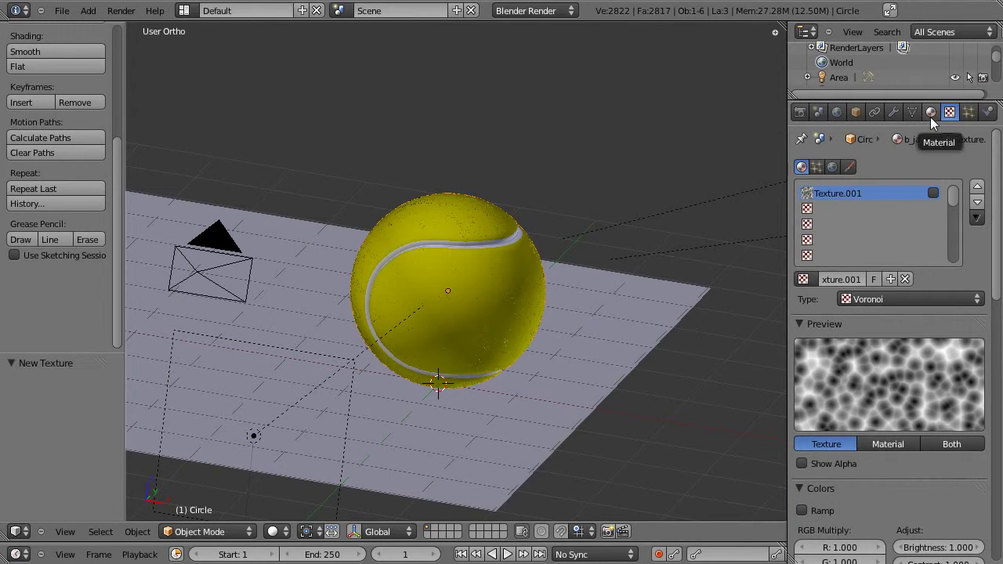
# - Add a Displace modifier to the ball and move it above the ParticleSystem
pyautogui.click(897, 121)
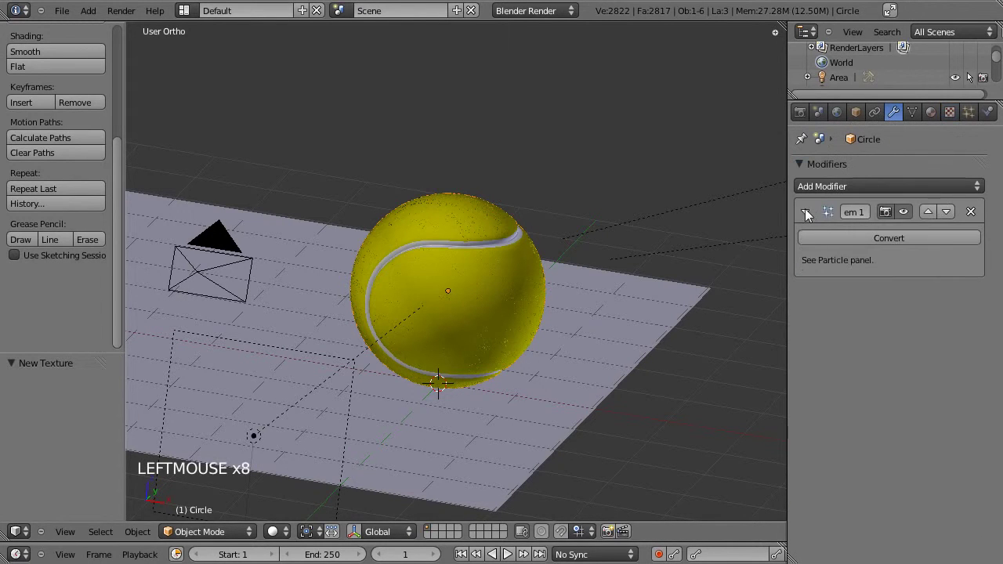
pyautogui.click(817, 191)
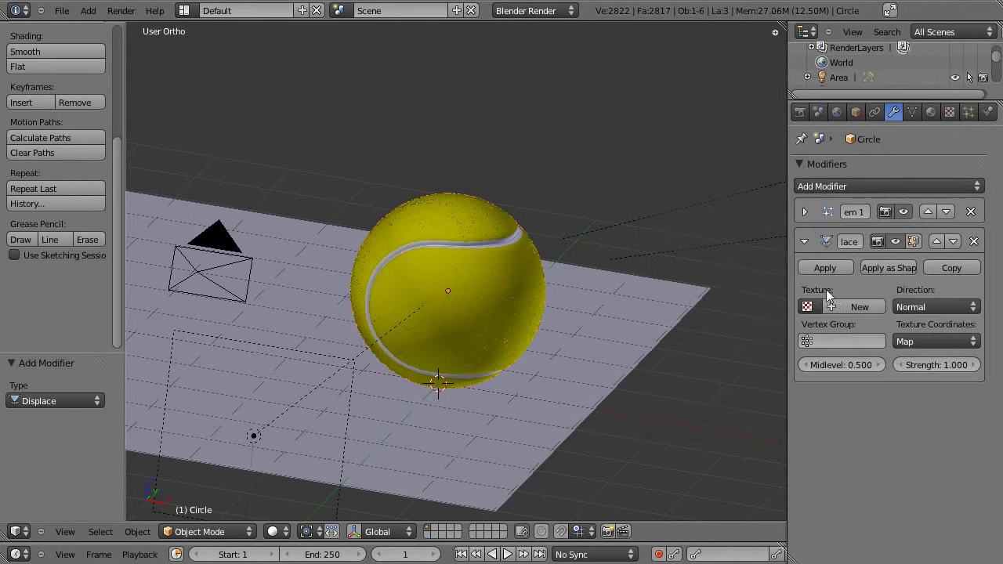
pyautogui.click(809, 249)
pyautogui.click(939, 245)
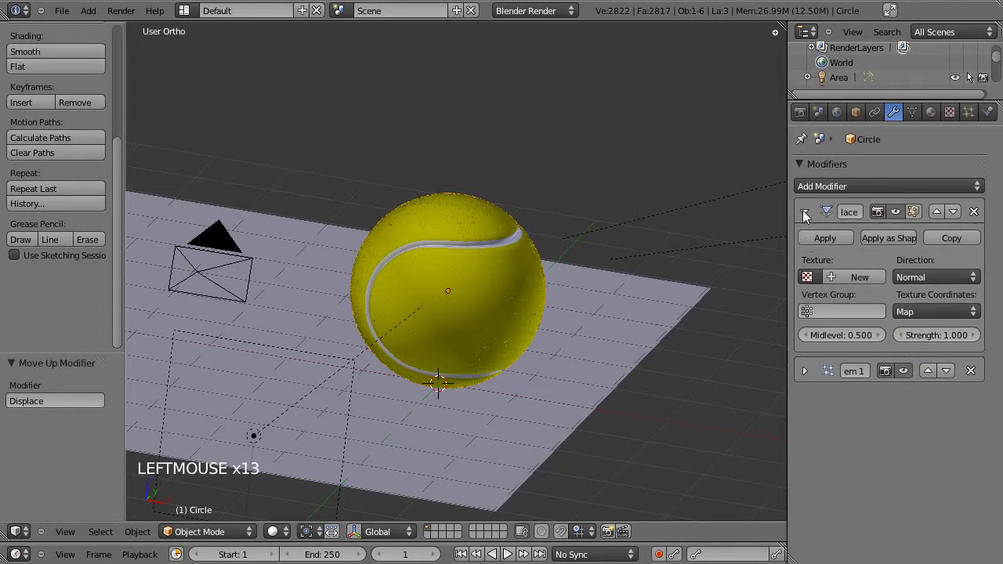
# - Assign Texture.001 to the displacement and lower its Strength to -0.028
pyautogui.doubleClick(816, 284)
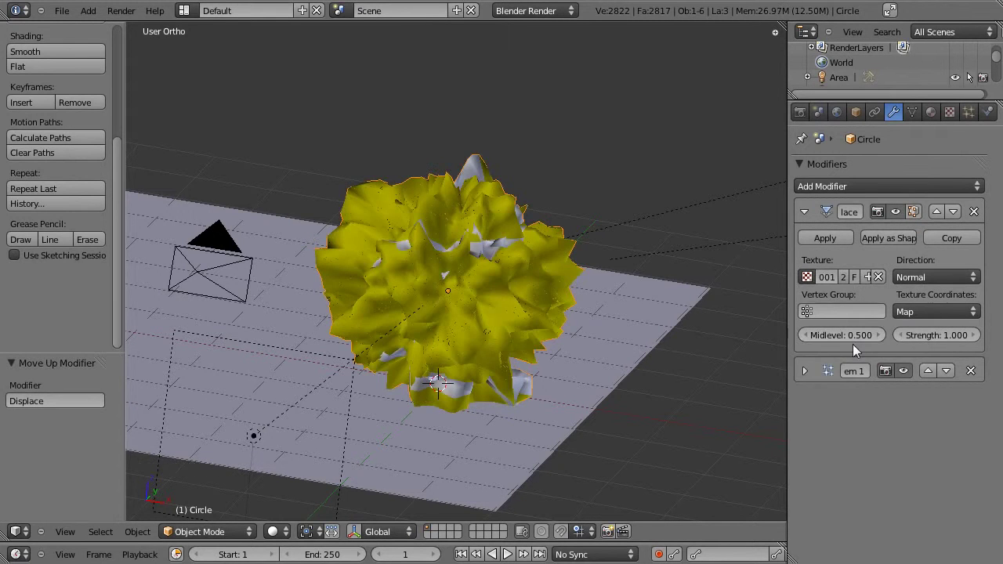
pyautogui.scroll(3)
pyautogui.scroll(3)
pyautogui.click(950, 338)
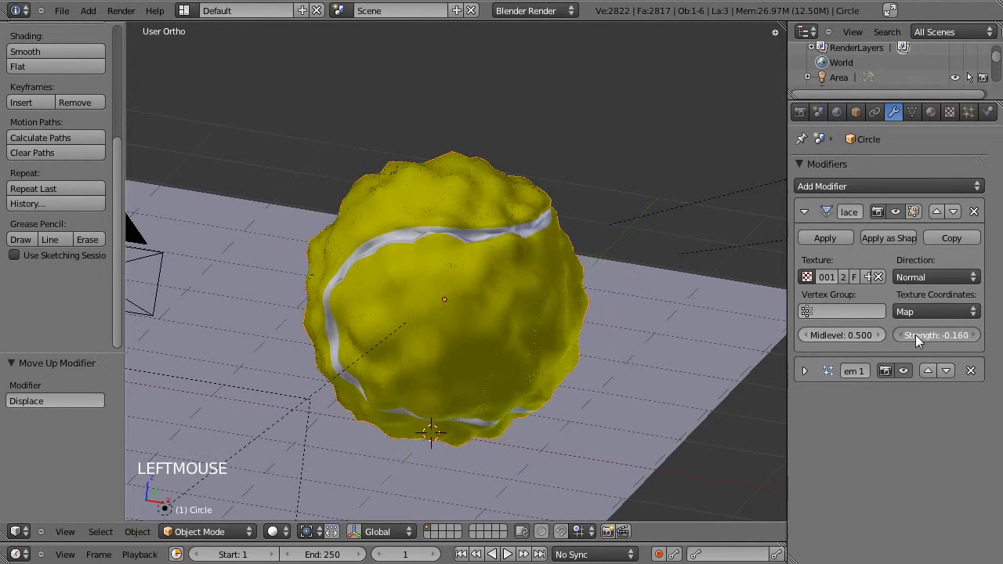